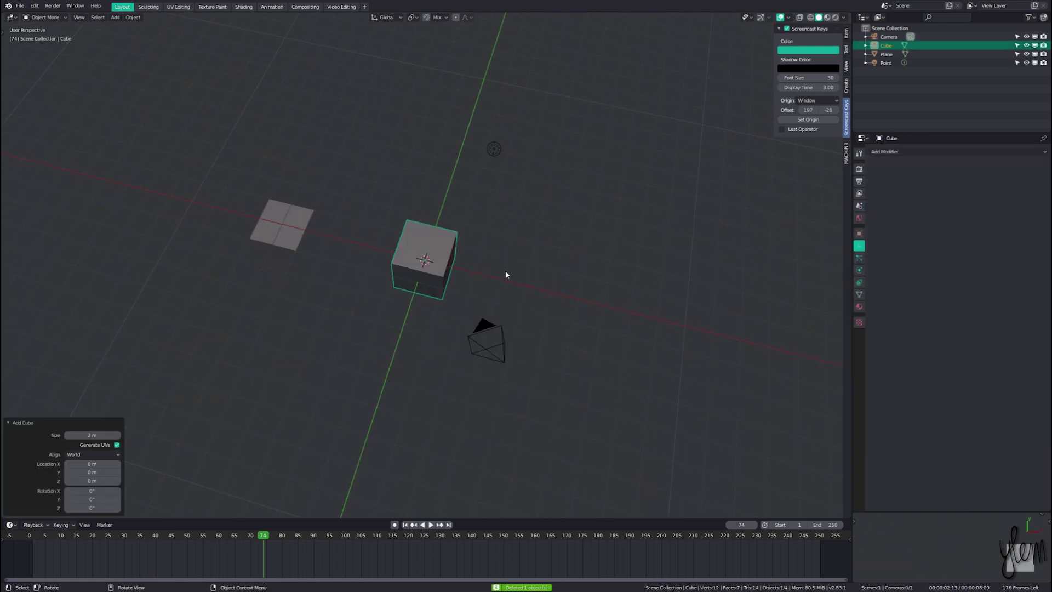
Subdivide the cube, add a Cast modifier at factor 0.5 and apply it into a sphere
key(ctrl+3)
click(432, 524)
click(937, 184)
click(433, 524)
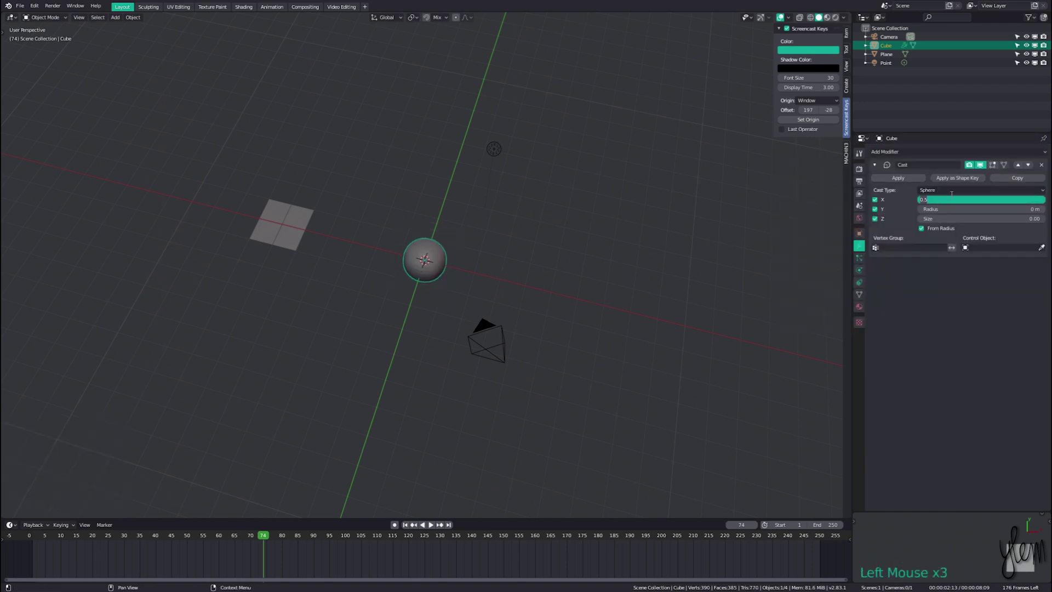
click(432, 524)
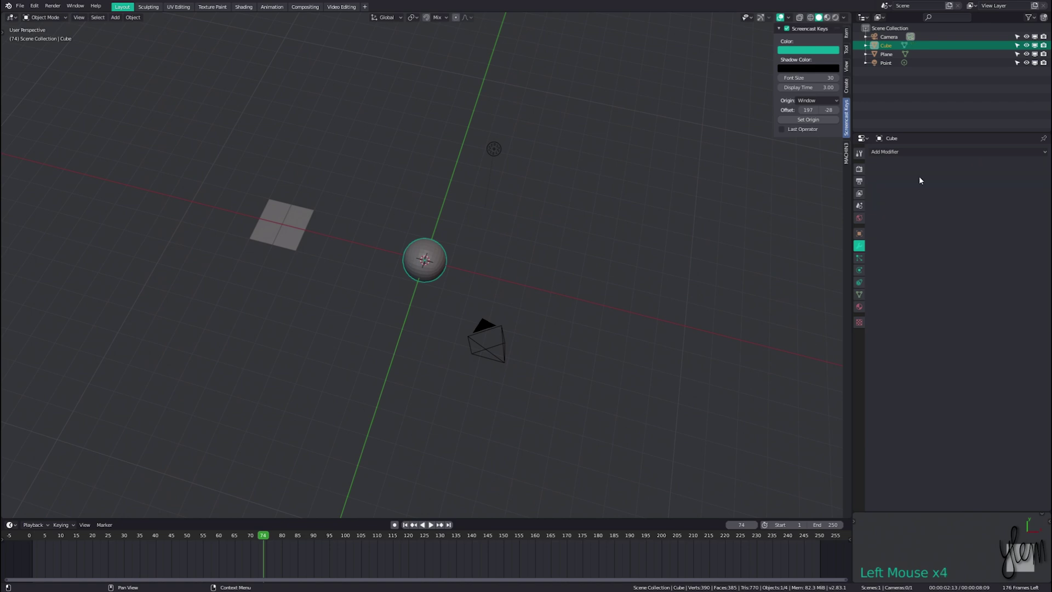
Zoom the view and select the plane
scroll(up, 3)
middle_click(432, 524)
click(432, 524)
Isolate the plane in local top view and switch to the Shading workspace
key(KP_Divide)
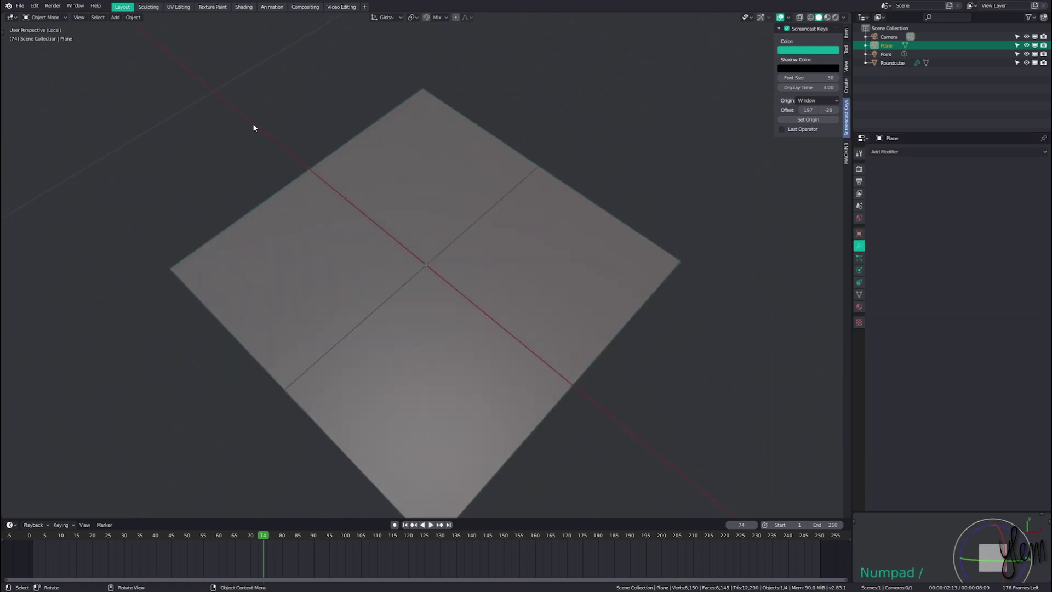
key(KP_7)
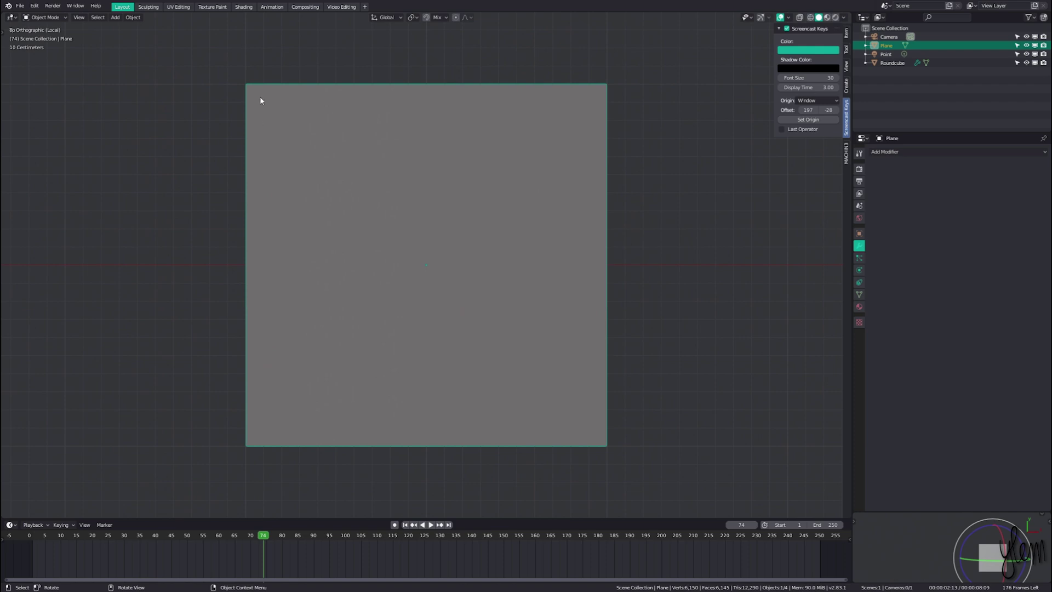
click(244, 9)
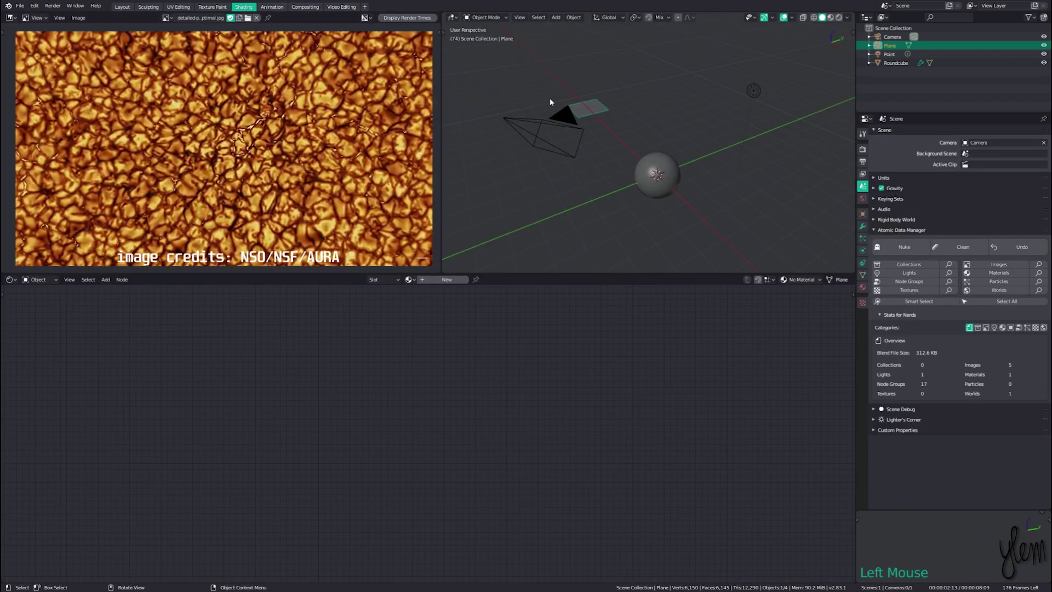
Isolate the plane in top view and set World strength to 0 for a black background
key(KP_Divide)
key(KP_7)
key(z)
scroll(up, 3)
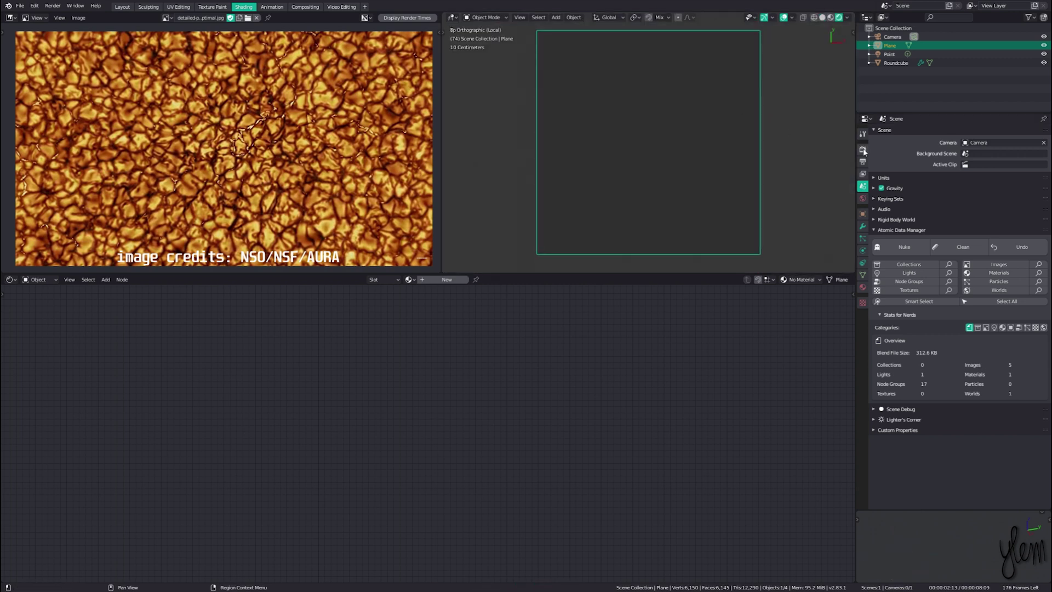
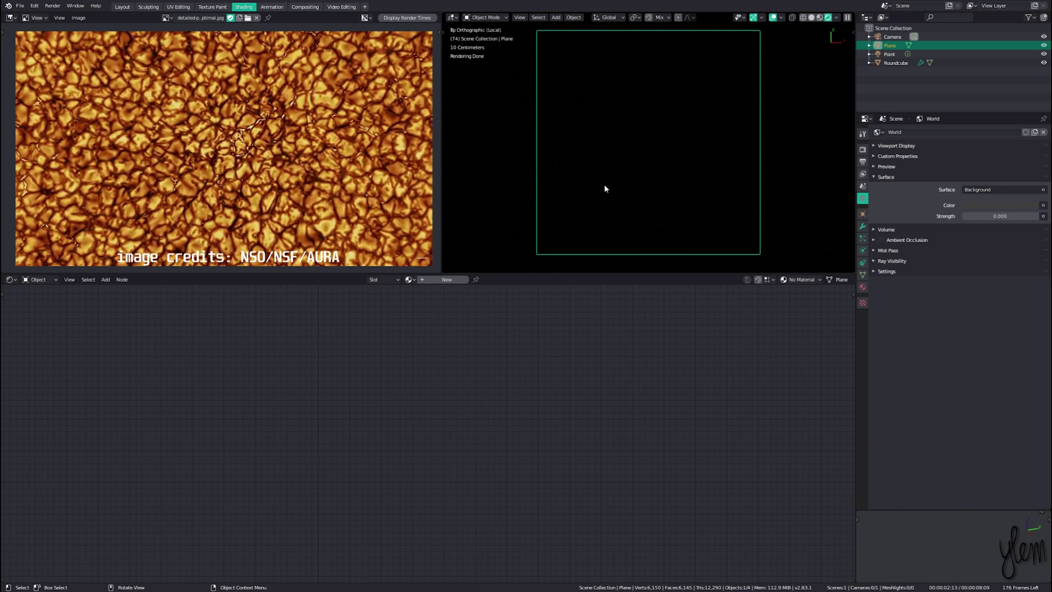
click(451, 286)
Give the plane a new material with an Emission shader replacing Principled BSDF
click(376, 395)
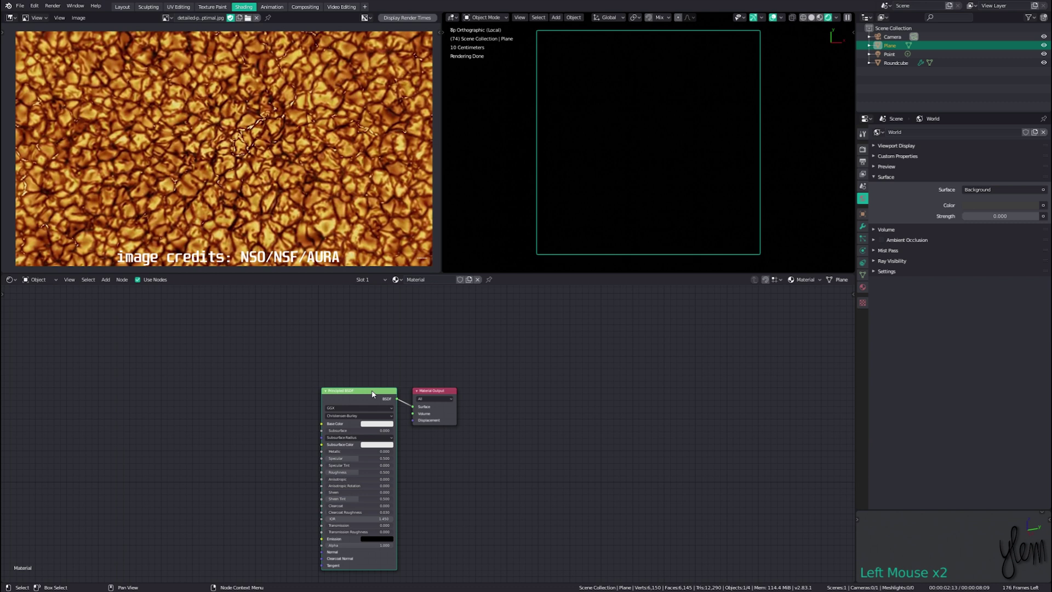
key(x)
key(shift+a)
Add a 4D Voronoi Texture, Distance to Edge, scale 20, previewed on the plane
click(332, 402)
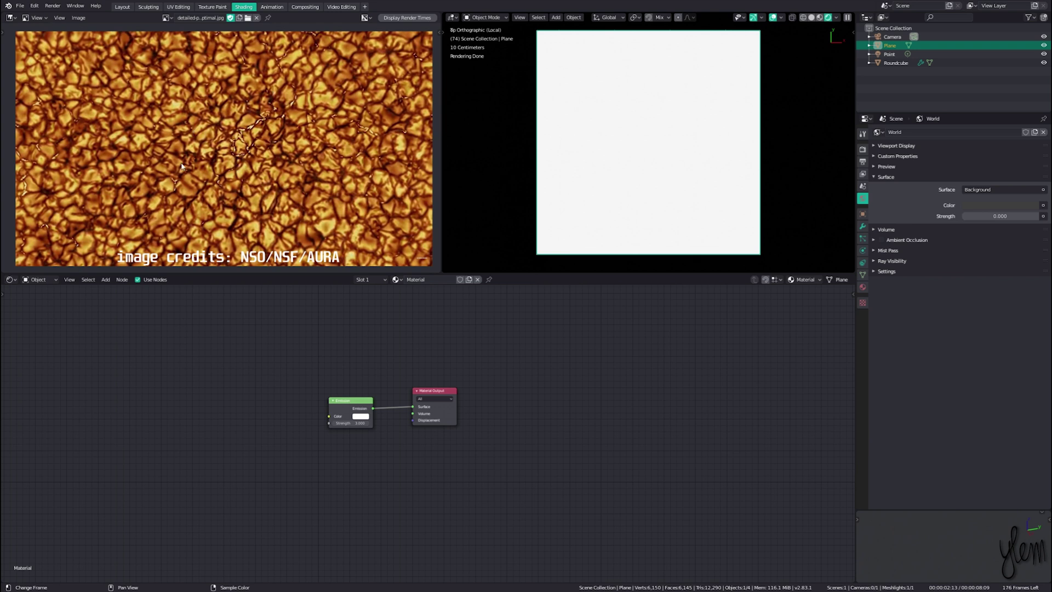
key(shift+a)
middle_click(270, 413)
scroll(up, 3)
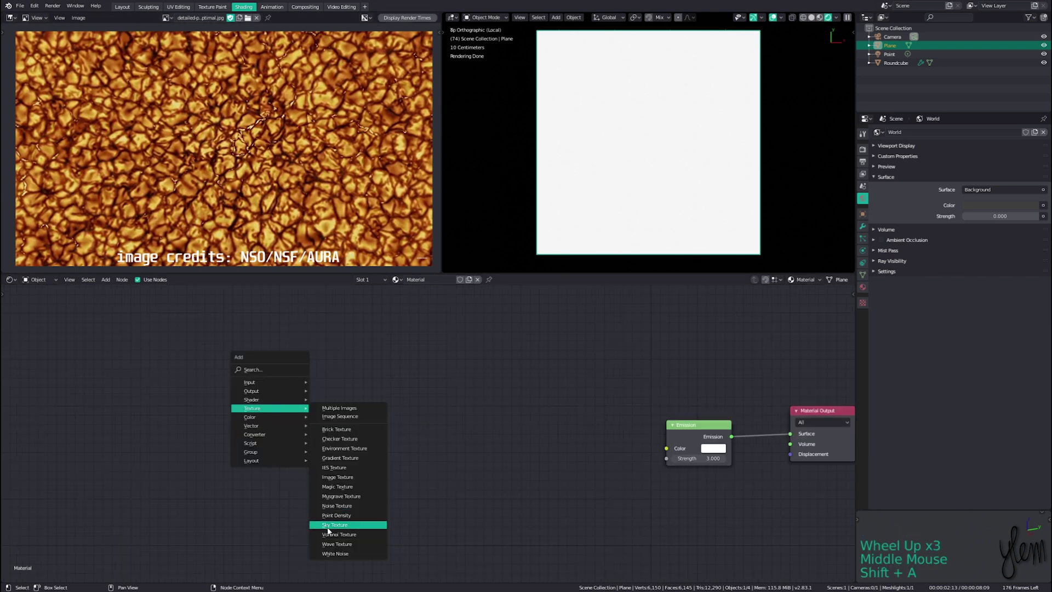
click(334, 536)
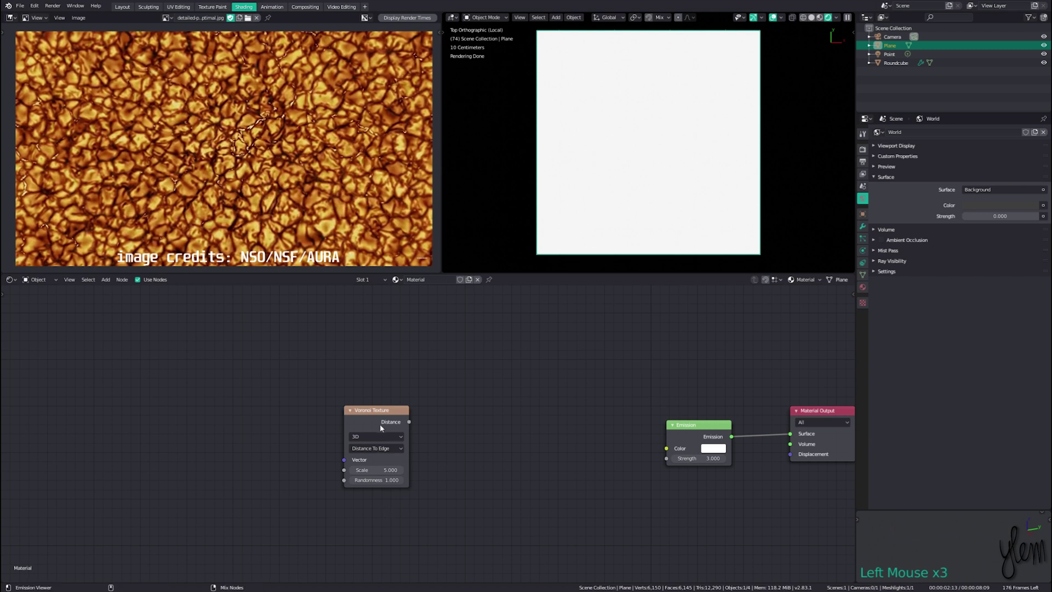
click(383, 425)
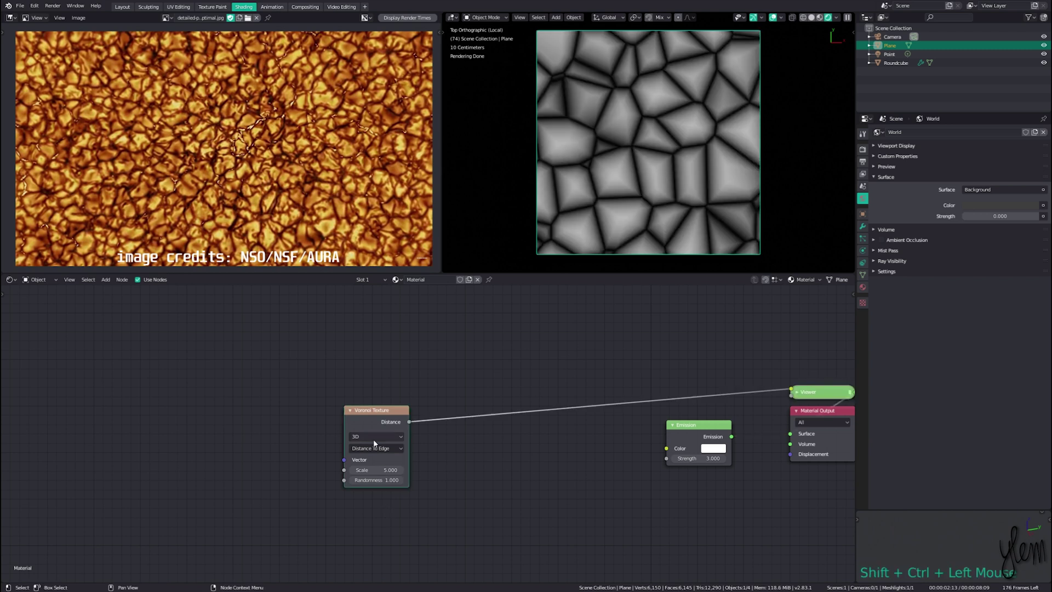
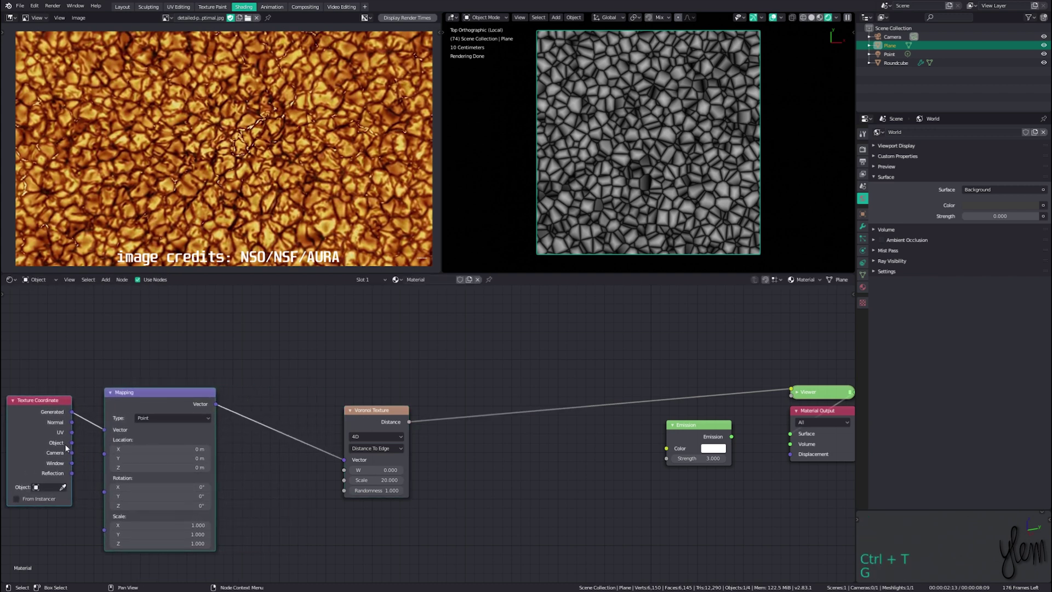
Feed Texture Coordinate and Mapping through a Noise Texture mixed by Add at 0.1 into the Voronoi
click(108, 431)
key(shift+a)
middle_click(335, 392)
click(391, 491)
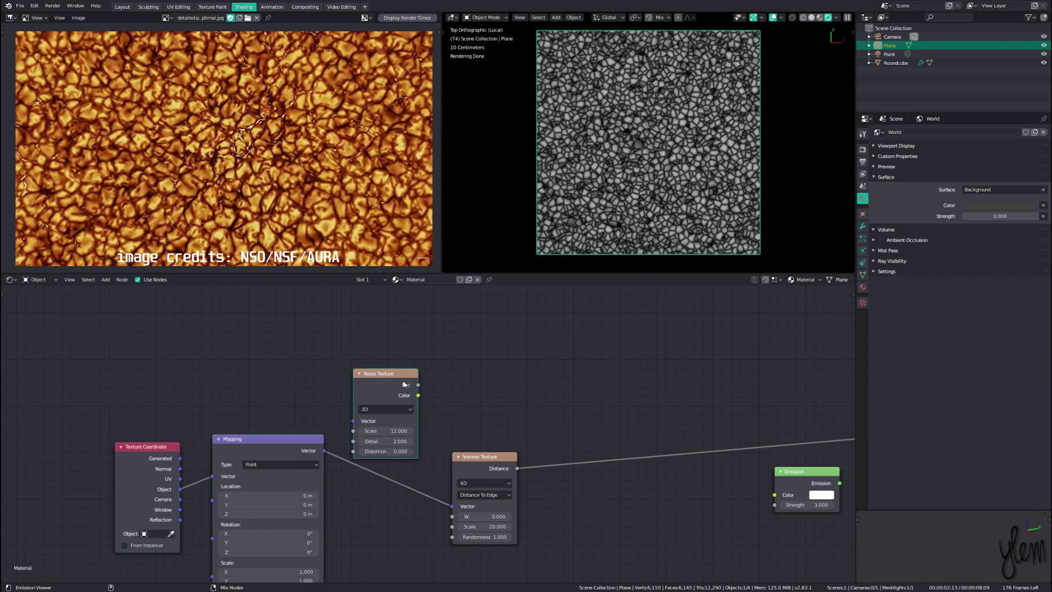
click(407, 376)
click(480, 466)
click(464, 452)
double_click(421, 401)
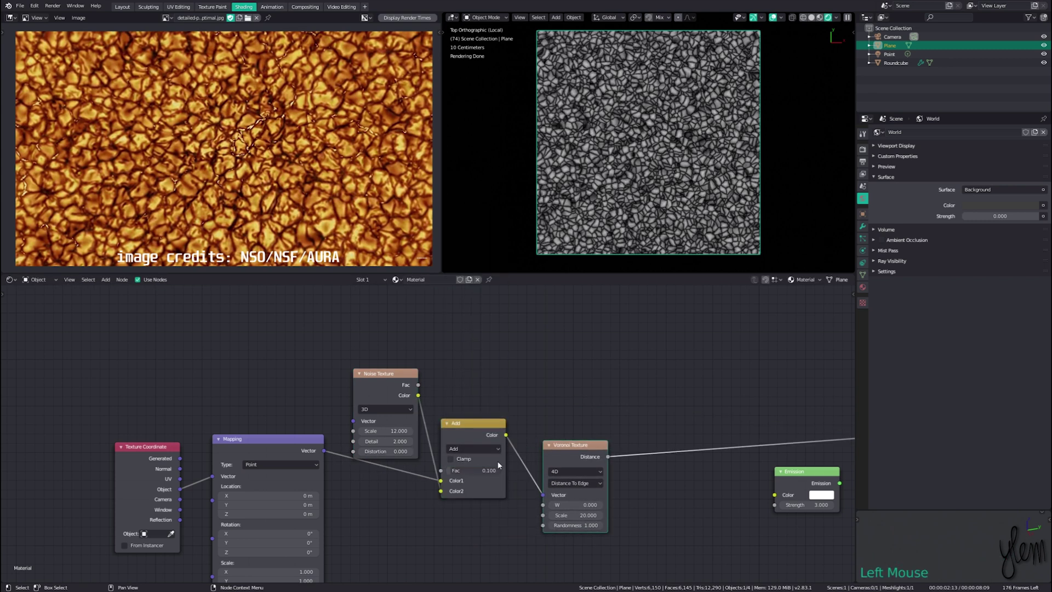
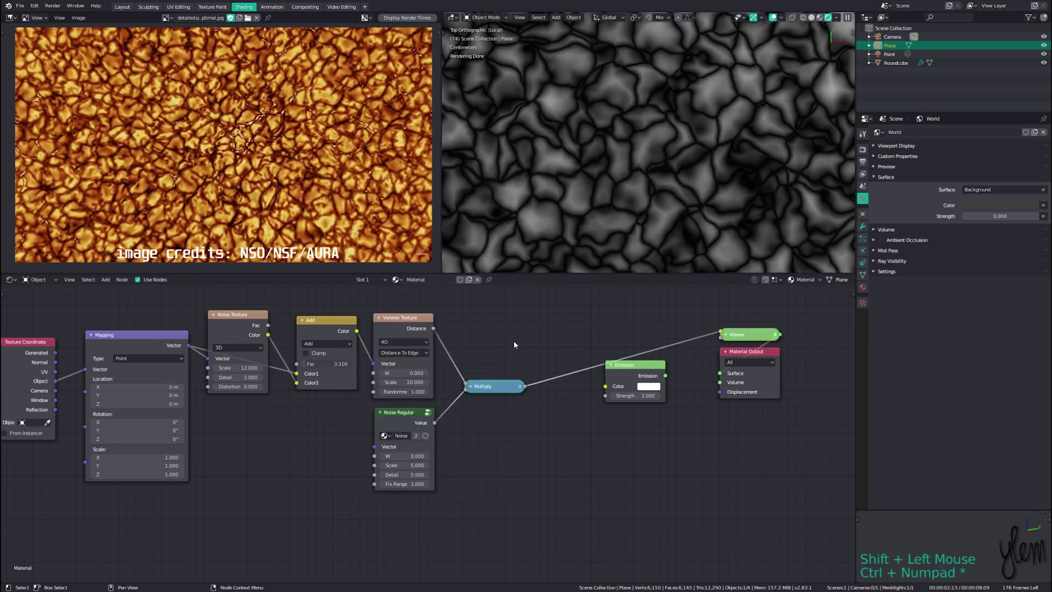
Multiply the Voronoi distance by the Noise Regular group, inspecting it inside, scale 10
click(492, 385)
click(403, 423)
key(Tab)
scroll(up, 3)
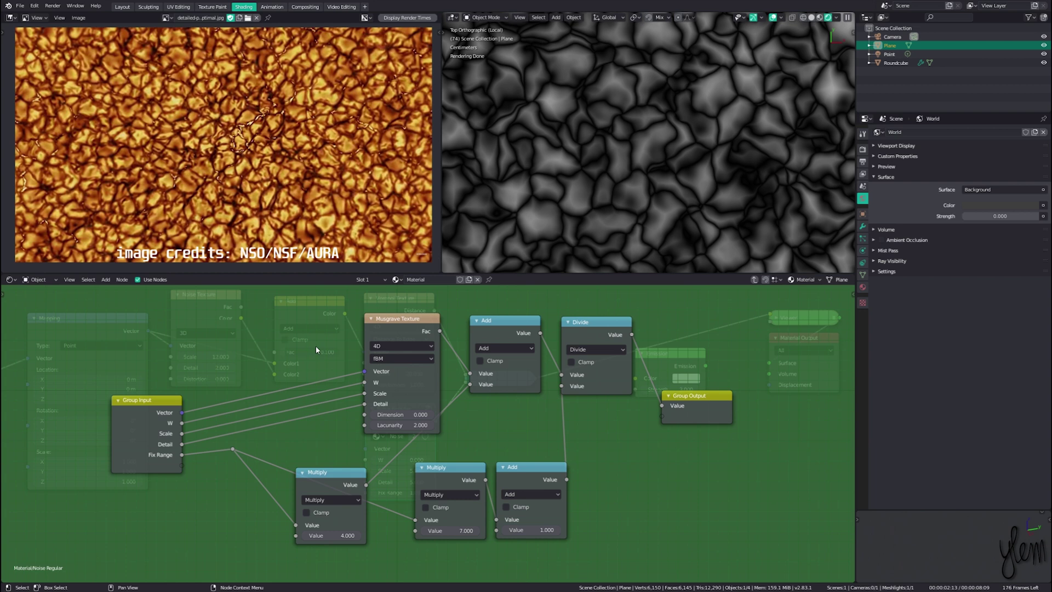
key(Tab)
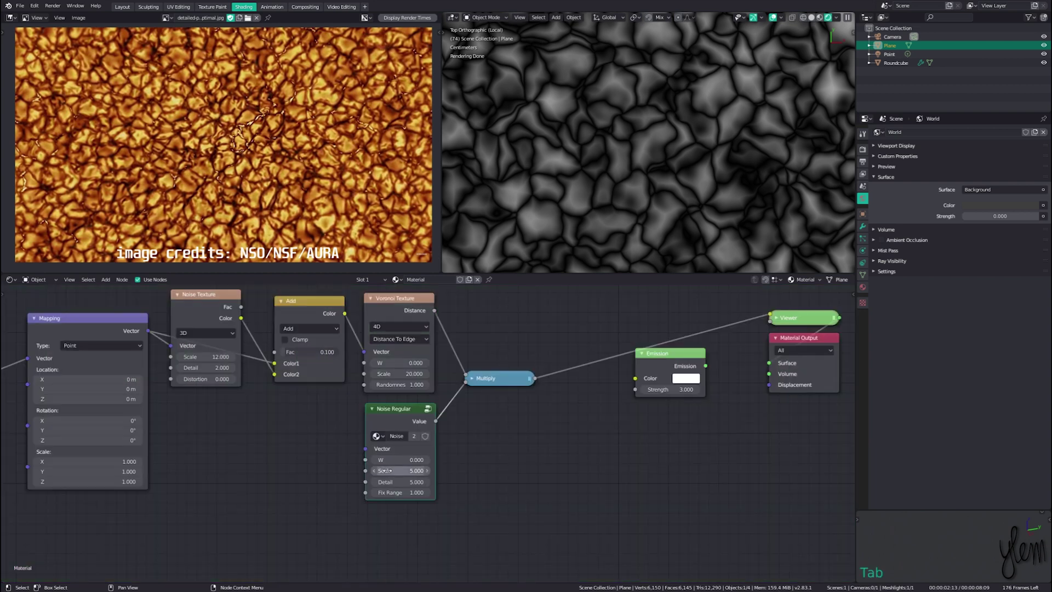
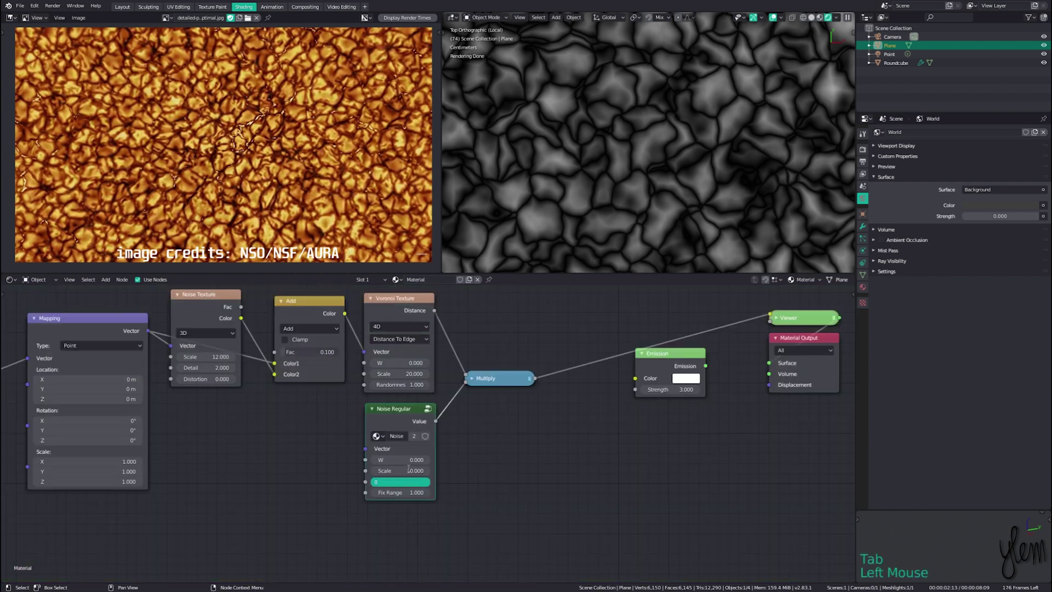
scroll(down, 3)
middle_click(344, 140)
scroll(down, 3)
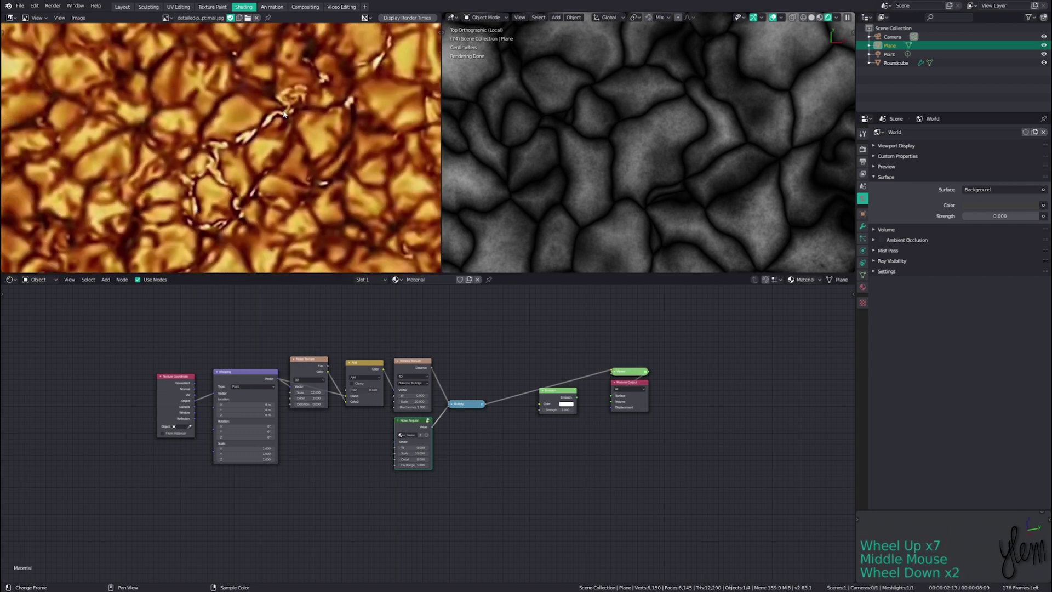
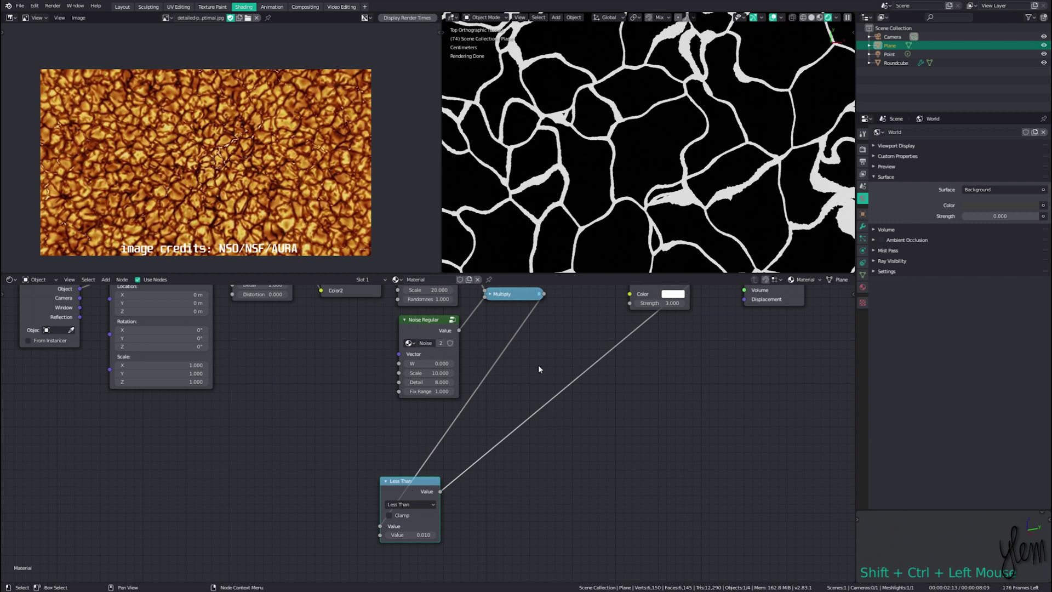
Threshold cells with Less Than 0.01 and 0.5 on a Noise Texture, multiplied into sparse highlights
key(shift+a)
scroll(down, 3)
click(408, 494)
key(shift+d)
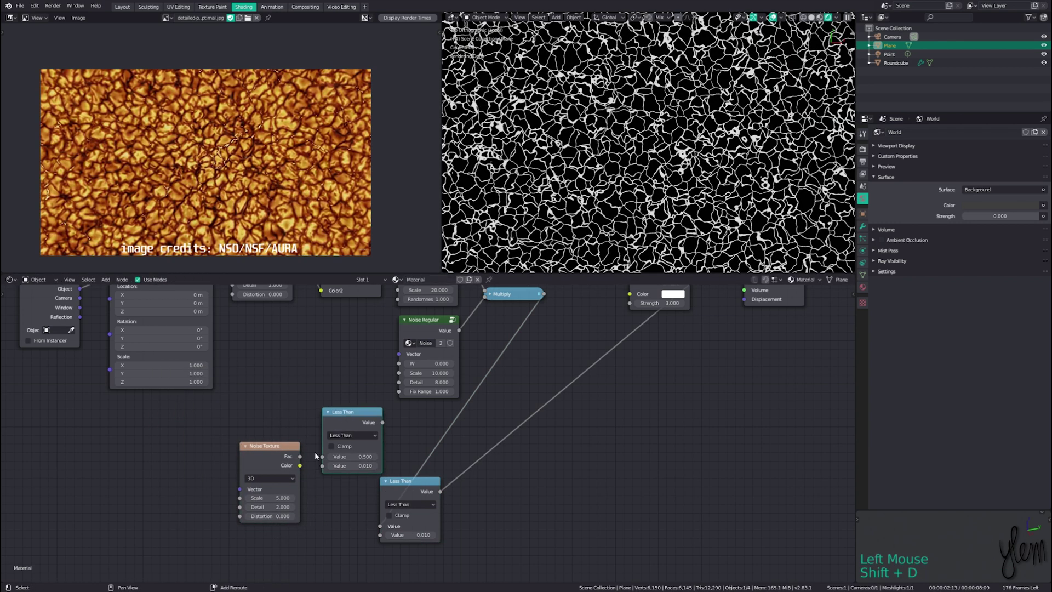
click(302, 460)
double_click(356, 426)
scroll(down, 3)
click(546, 499)
key(ctrl+KP_Multiply)
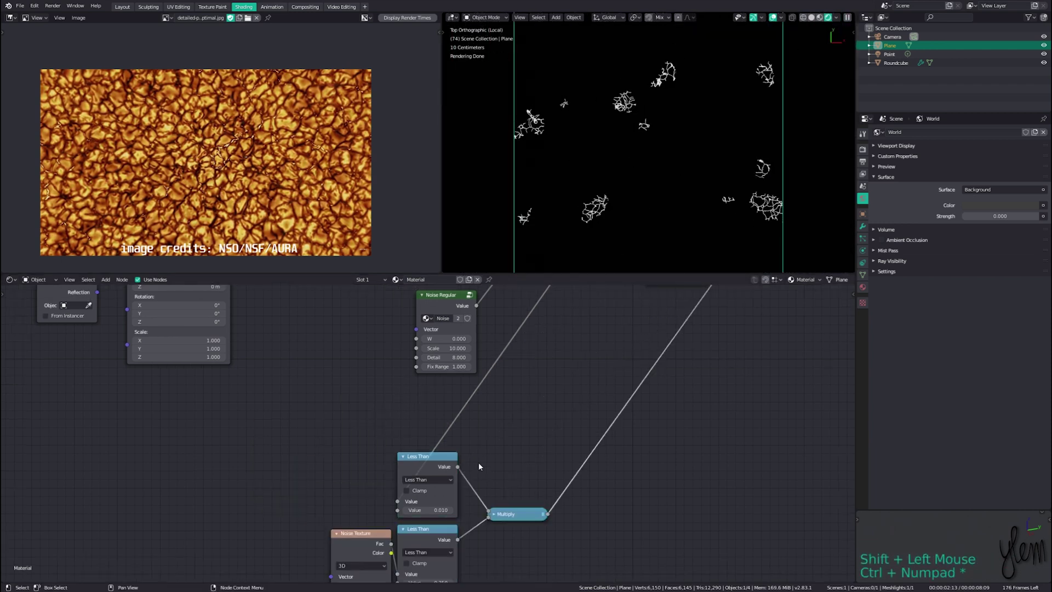
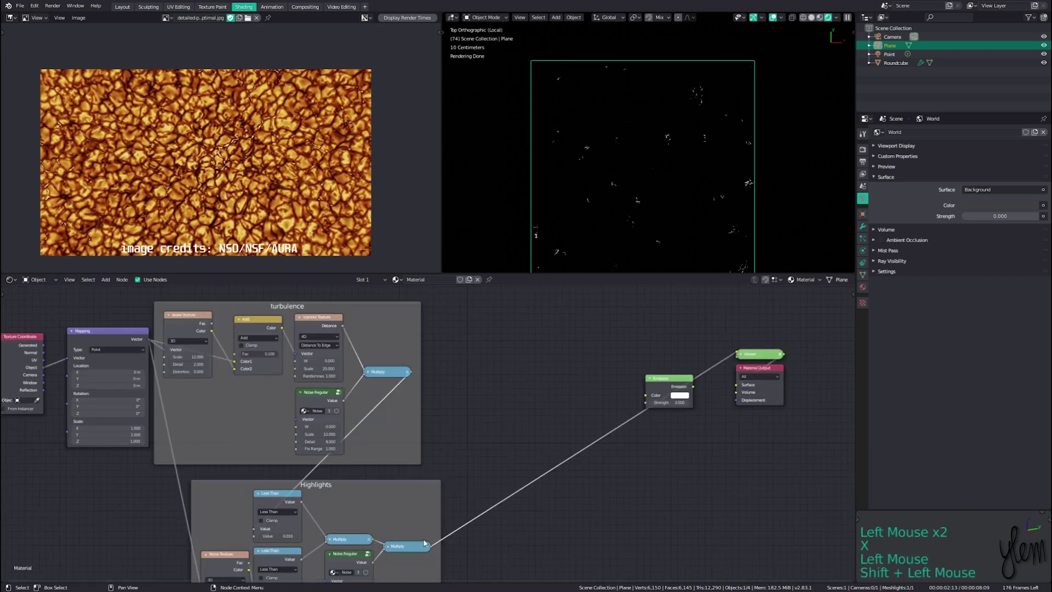
Add turbulence and highlights together through an orange ColorRamp into the Emission colour
click(260, 533)
click(525, 367)
scroll(up, 3)
key(g)
key(shift+a)
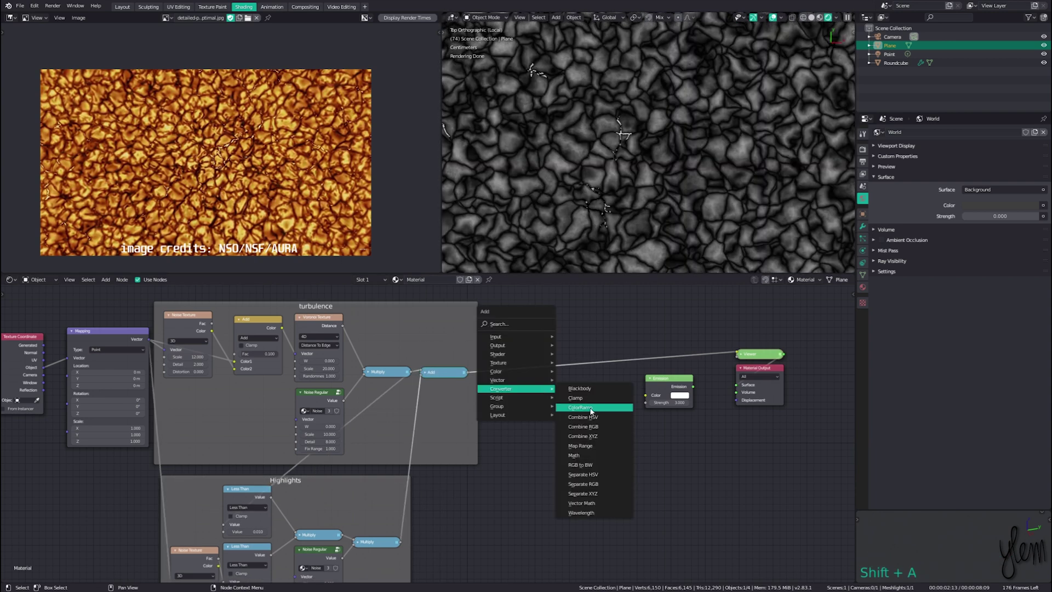
key(ctrl+v)
click(644, 390)
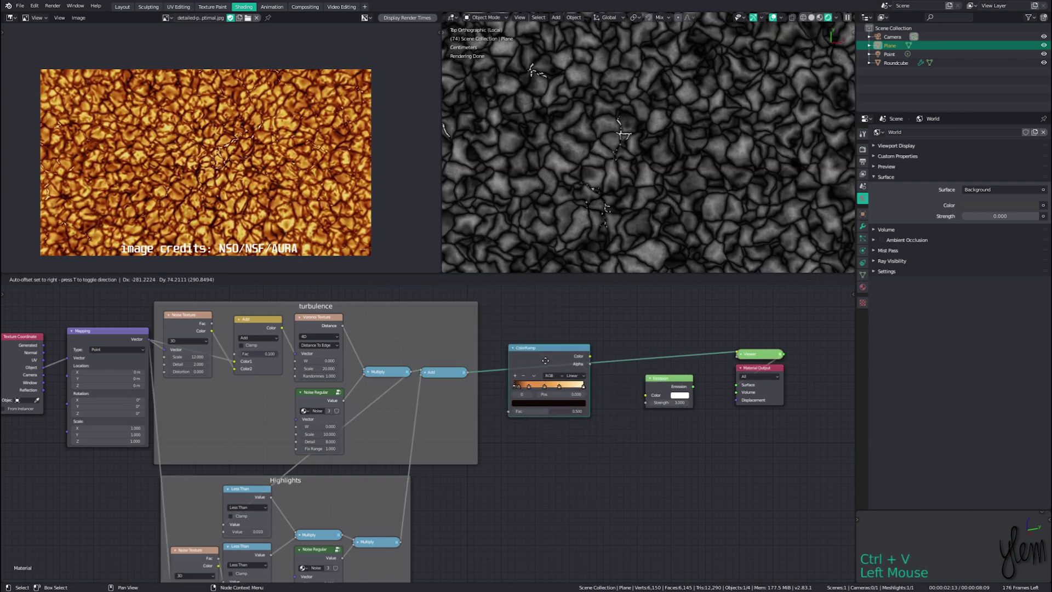
click(673, 387)
Pan and zoom over the node layout to review the granulation graph
middle_click(306, 186)
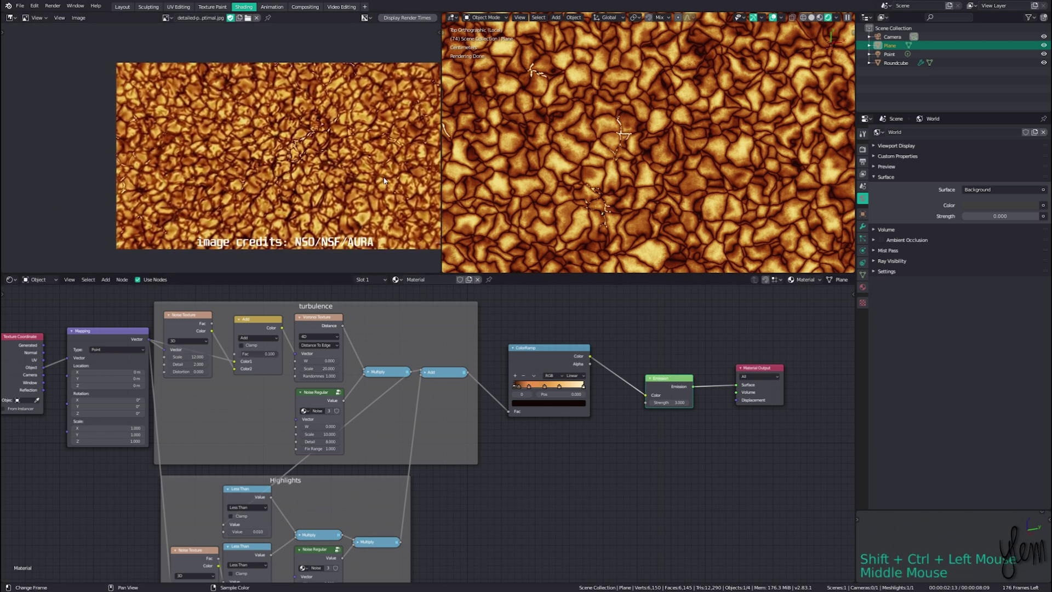
scroll(down, 3)
scroll(down, 3)
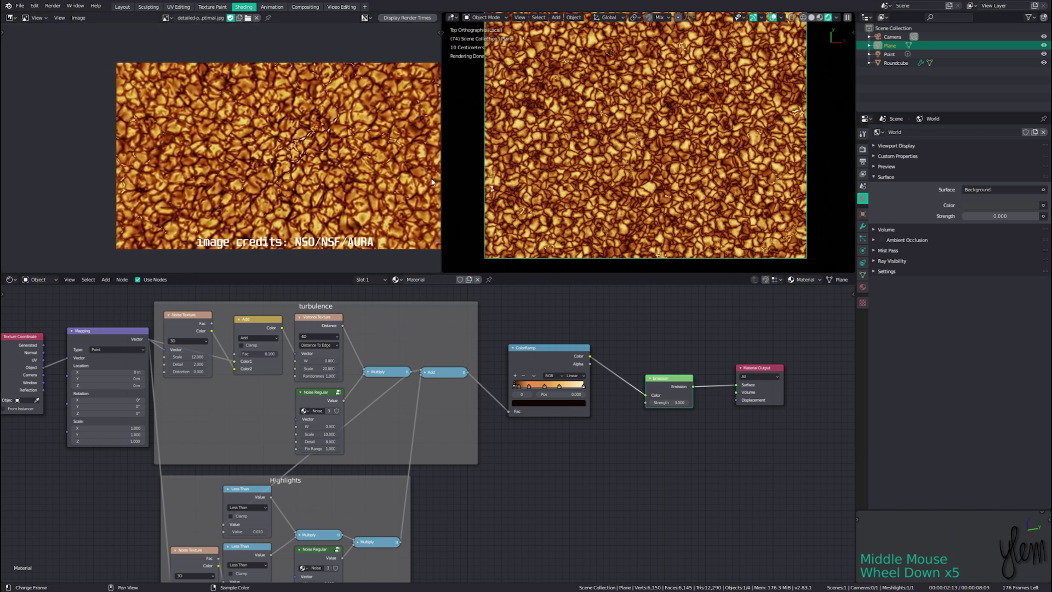
middle_click(355, 176)
scroll(down, 3)
scroll(up, 3)
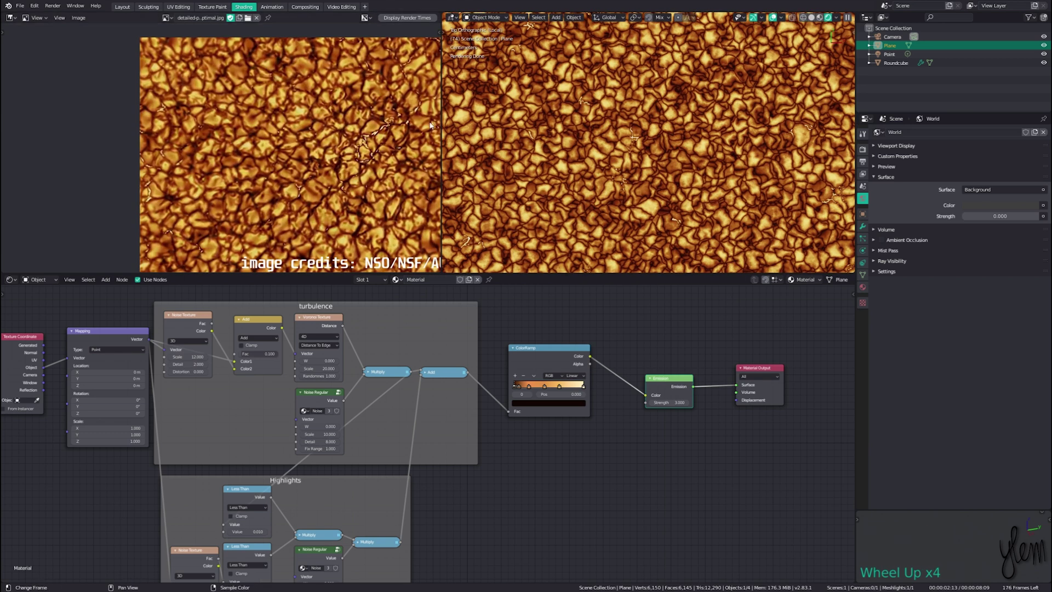
Leave local view and drop the sun granulation material onto the Roundcube sphere, isolated
key(z)
key(KP_Divide)
double_click(399, 283)
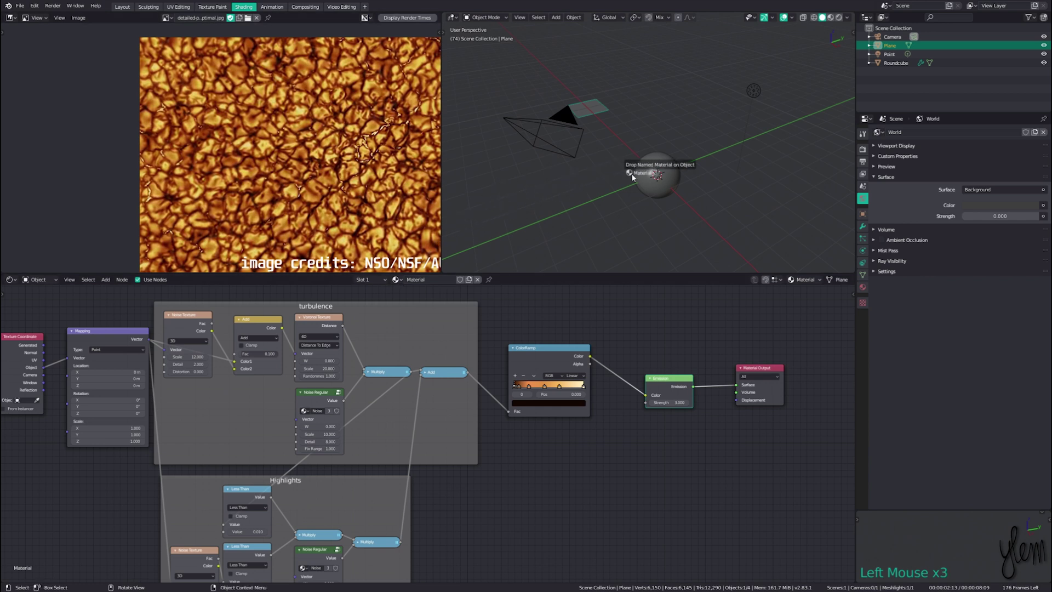
click(659, 168)
key(KP_Divide)
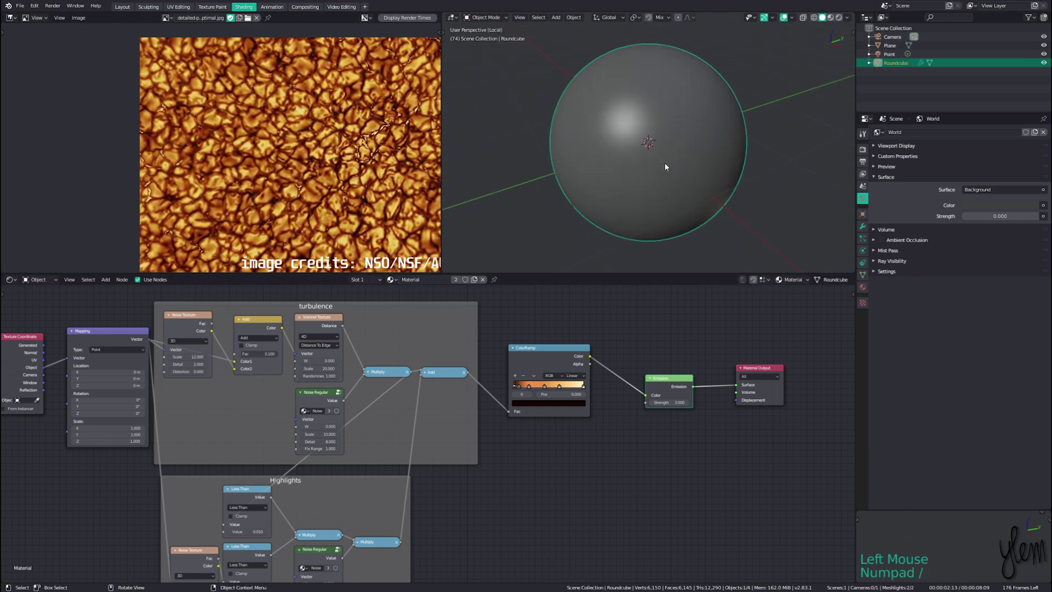
In rendered shading, add a Noise Texture feeding Multiply and Add math nodes
key(z)
key(z)
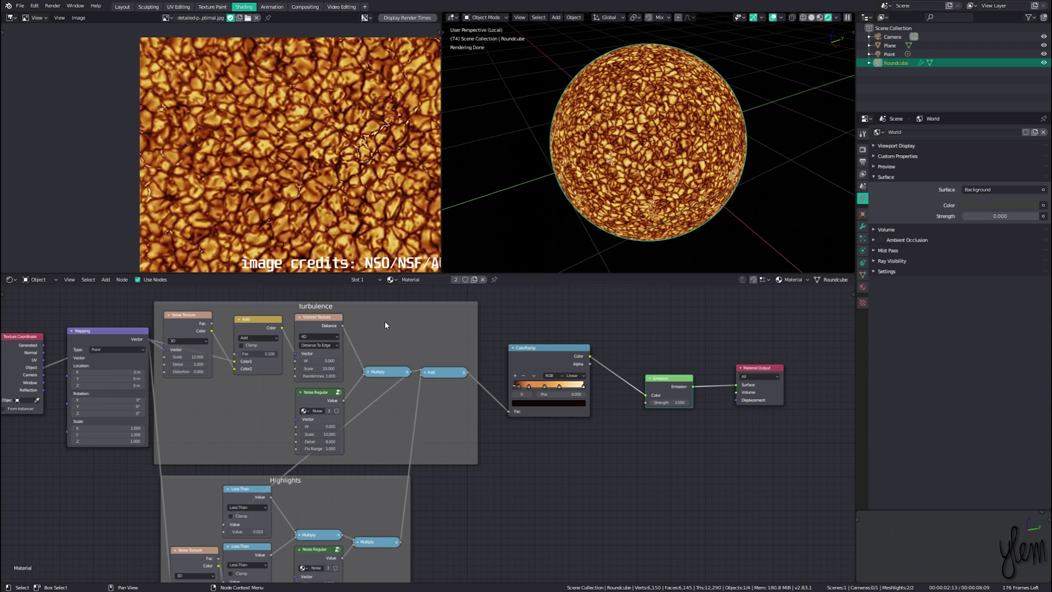
key(shift+a)
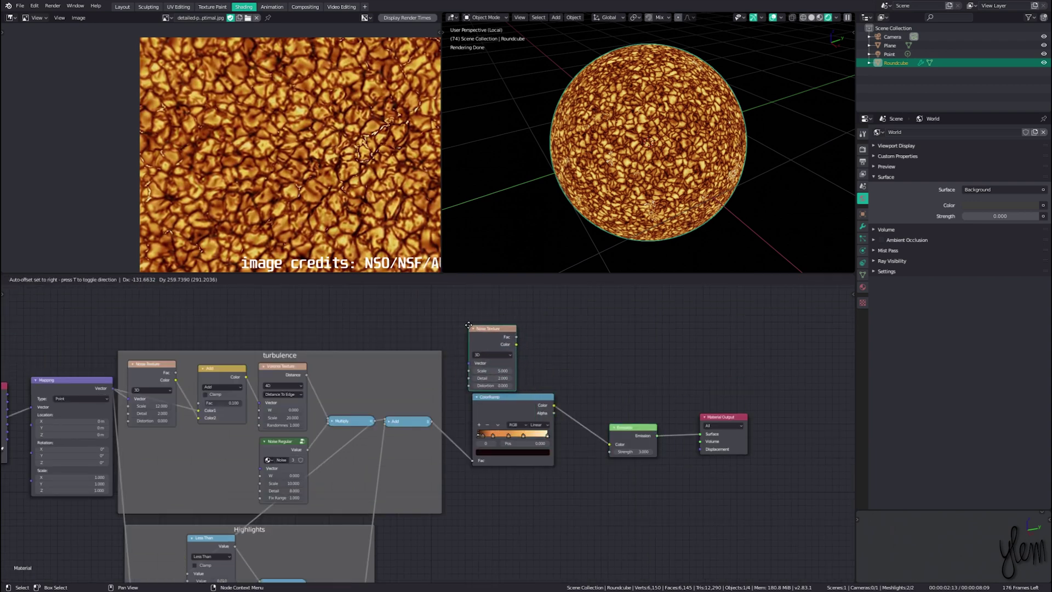
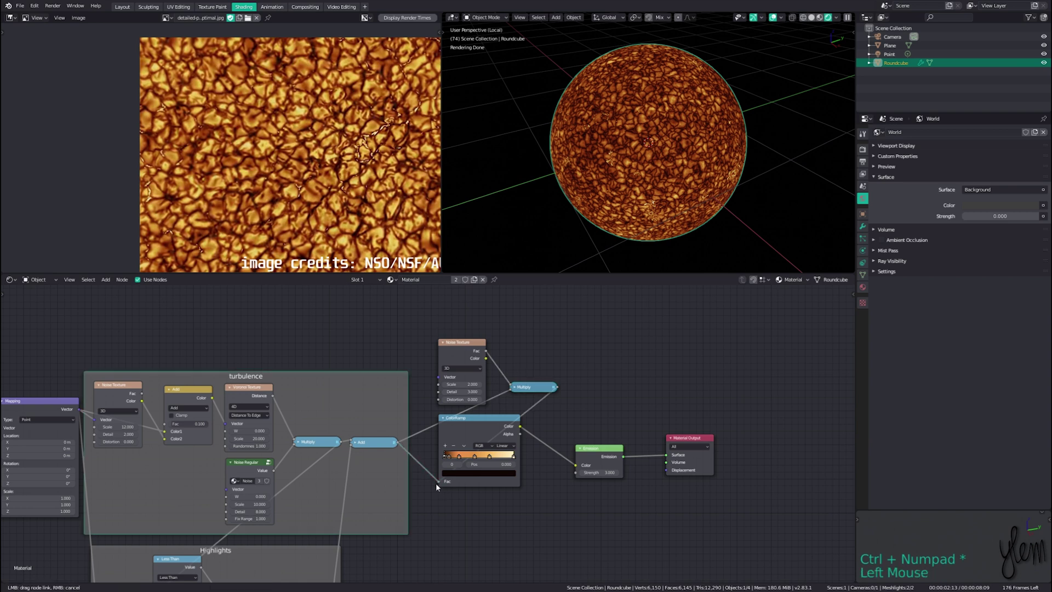
key(shift+a)
key(h)
double_click(592, 382)
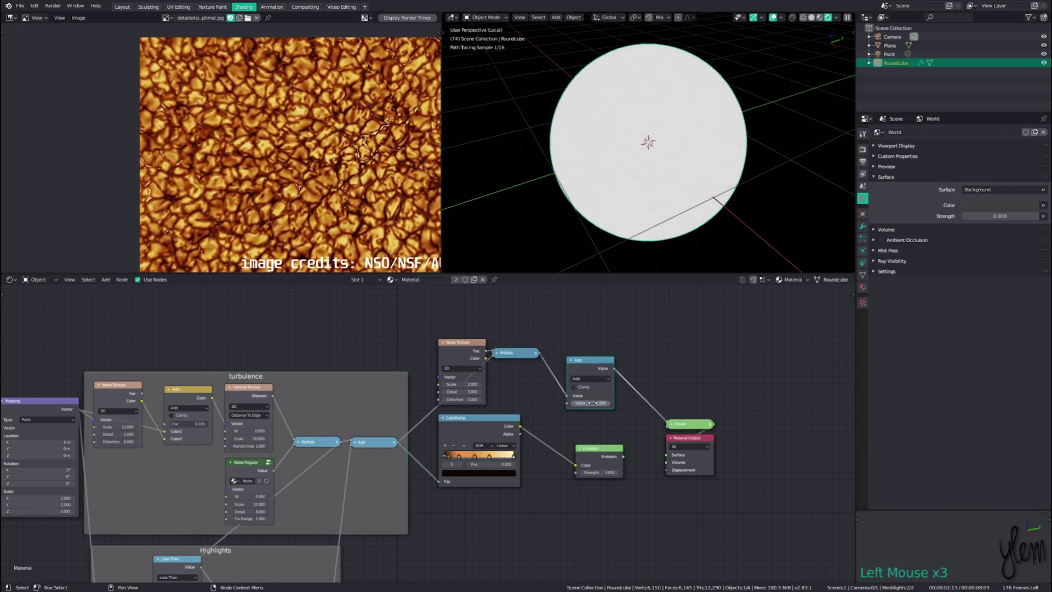
click(581, 369)
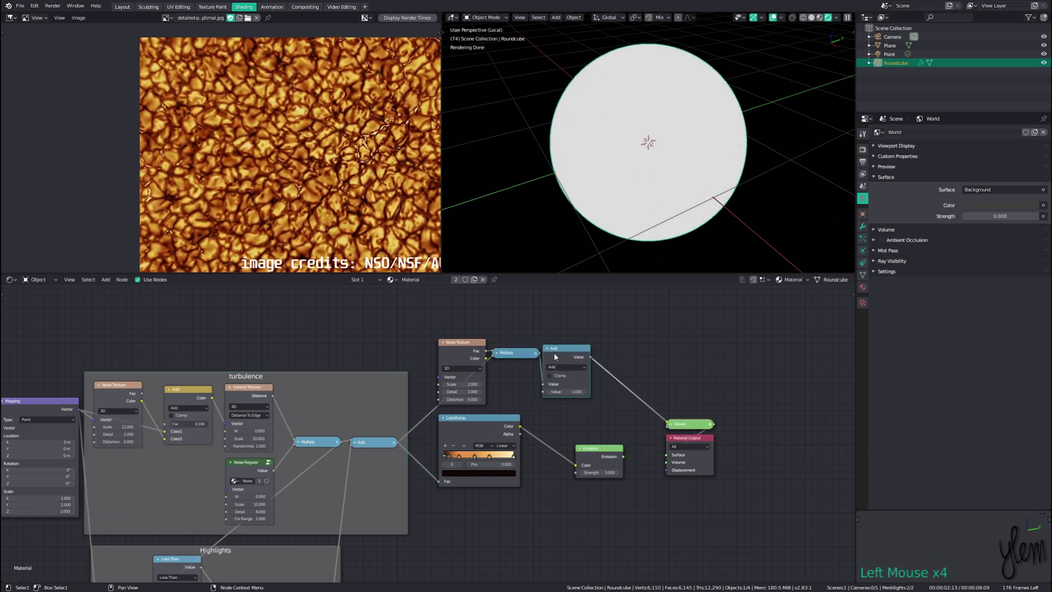
Link the new branch and preview it on the sphere through a Viewer node
click(434, 322)
click(638, 369)
key(g)
middle_click(731, 450)
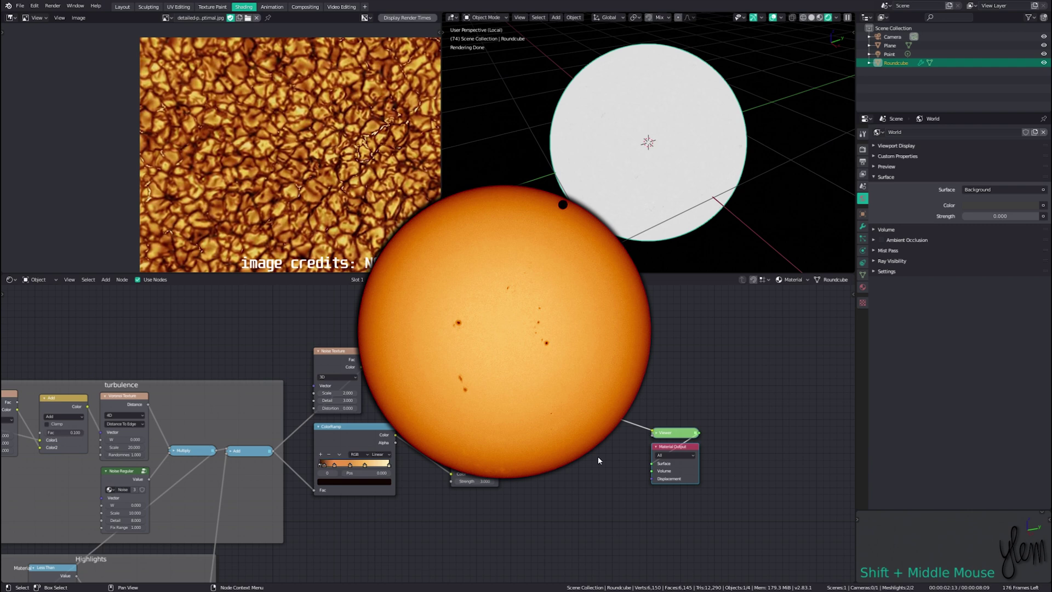
key(shift+a)
Add Fresnel, RGB Curves and Invert nodes framed together as Limb Darkening
middle_click(336, 332)
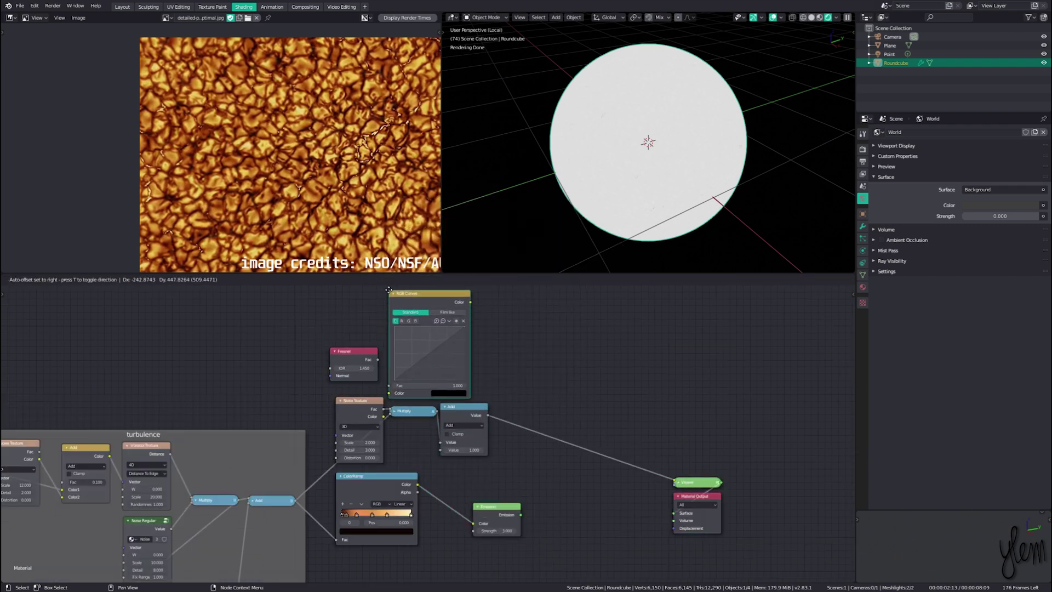
click(383, 361)
click(382, 362)
key(shift+a)
key(n)
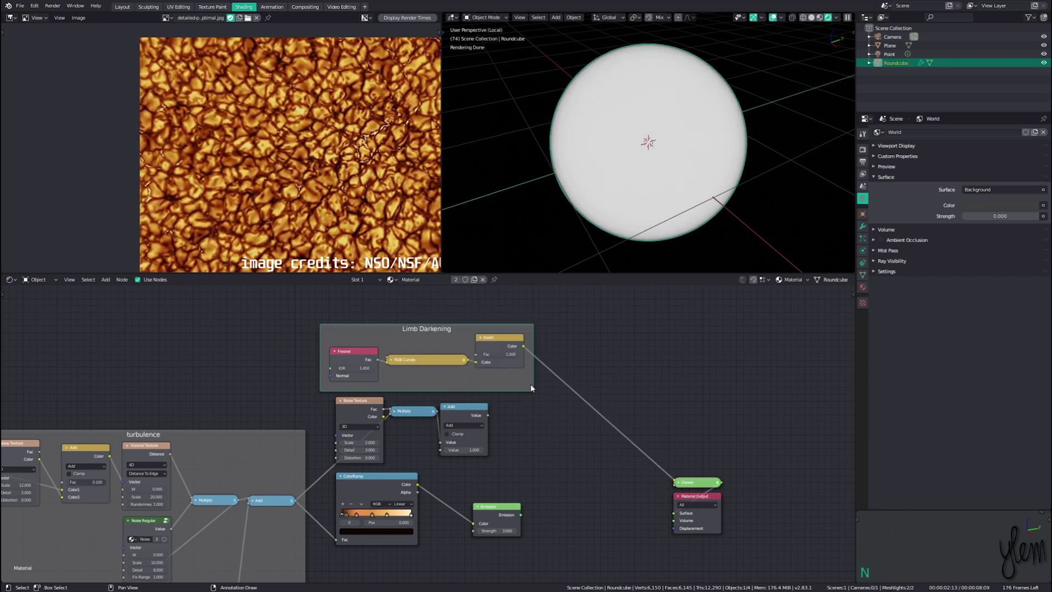
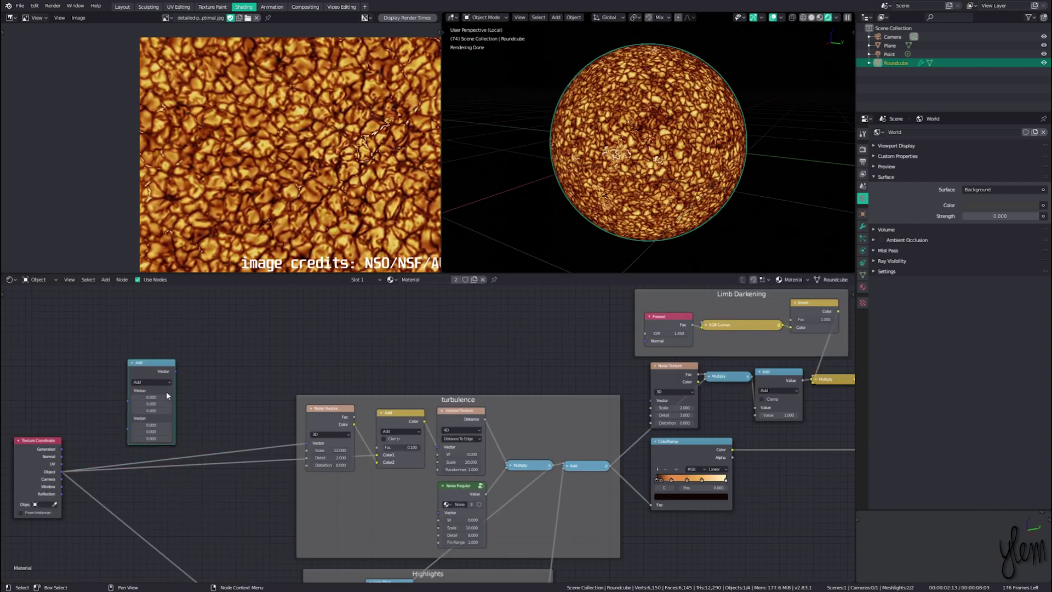
Insert a Vector Math Scale node at 10 between Texture Coordinate and the turbulence textures
right_click(200, 428)
click(155, 370)
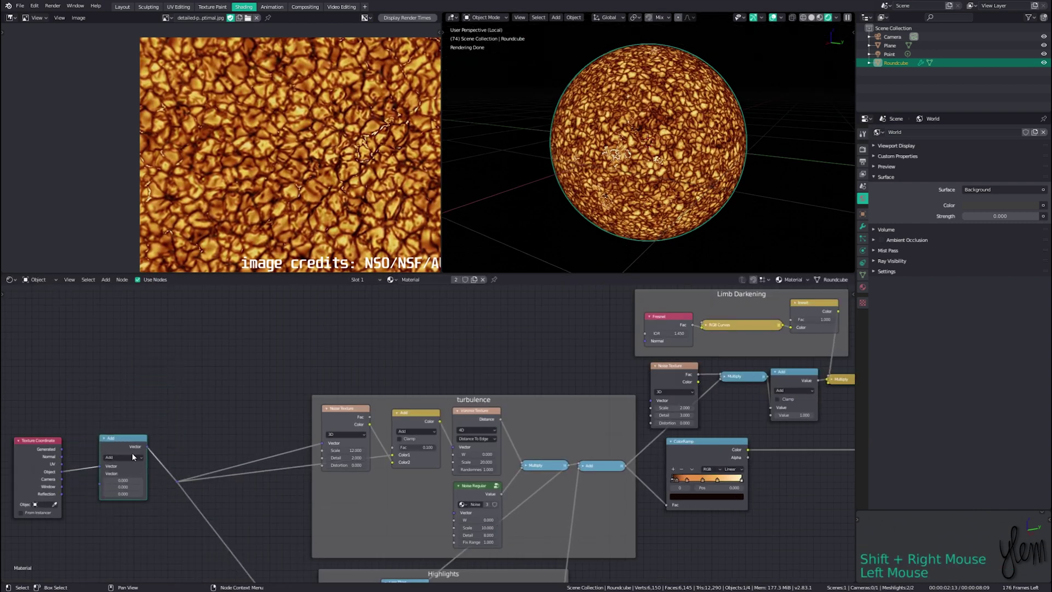
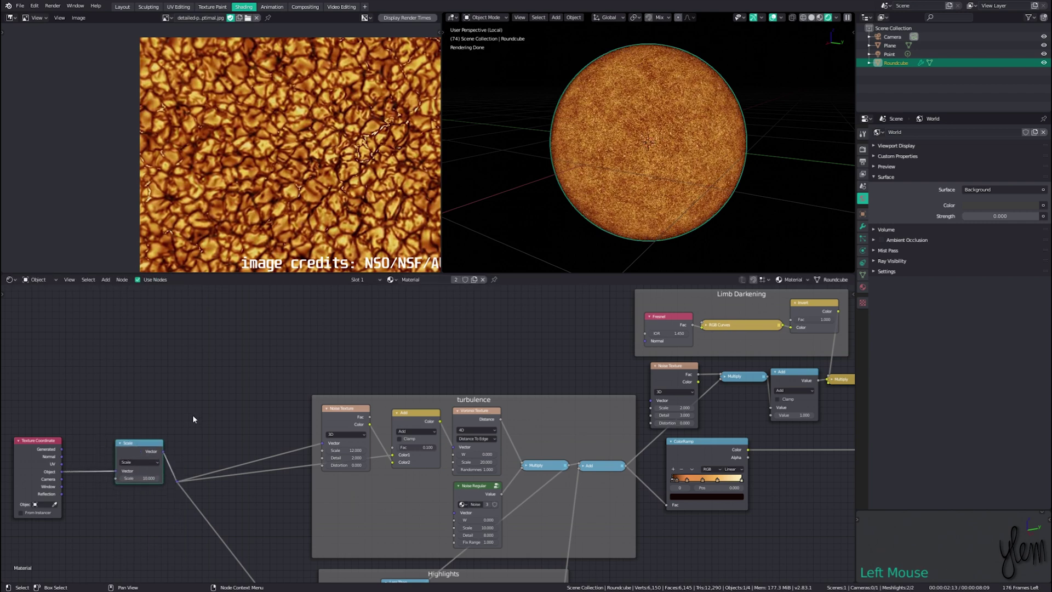
click(196, 420)
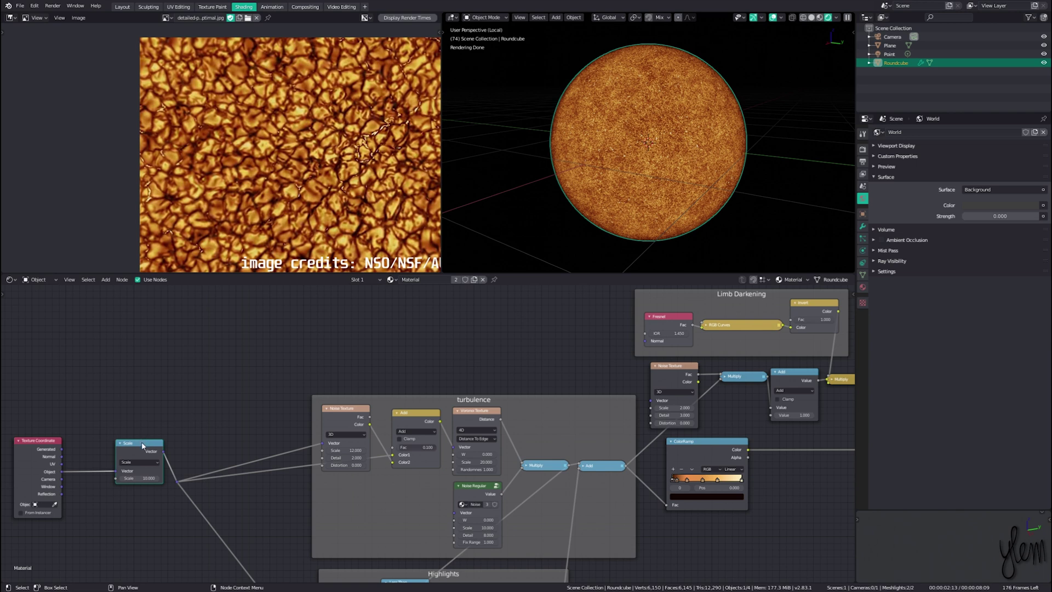
key(x)
click(320, 371)
middle_click(320, 371)
scroll(down, 3)
key(shift+a)
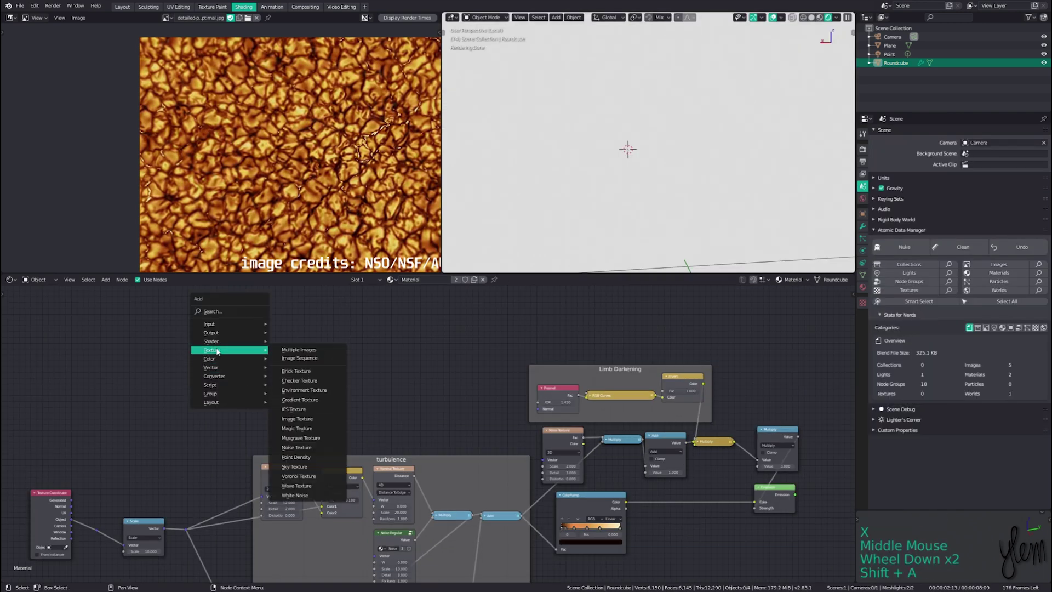
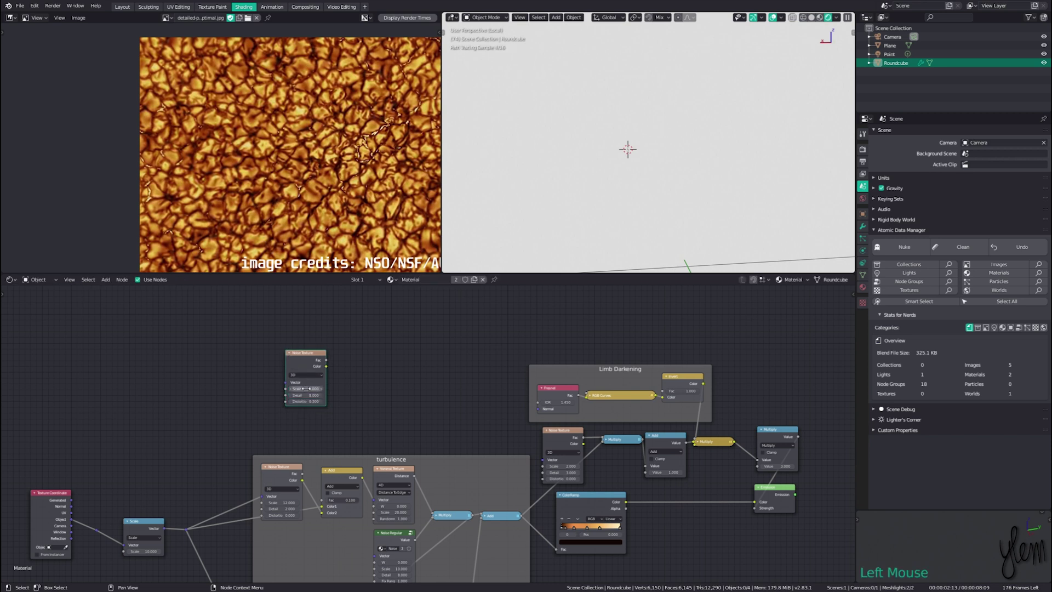
Add two Noise Textures (scales 44 and 4) and a Map Range mapping 0.6–1.32 to 0–5
middle_click(364, 378)
click(314, 376)
scroll(up, 3)
key(shift+a)
click(291, 365)
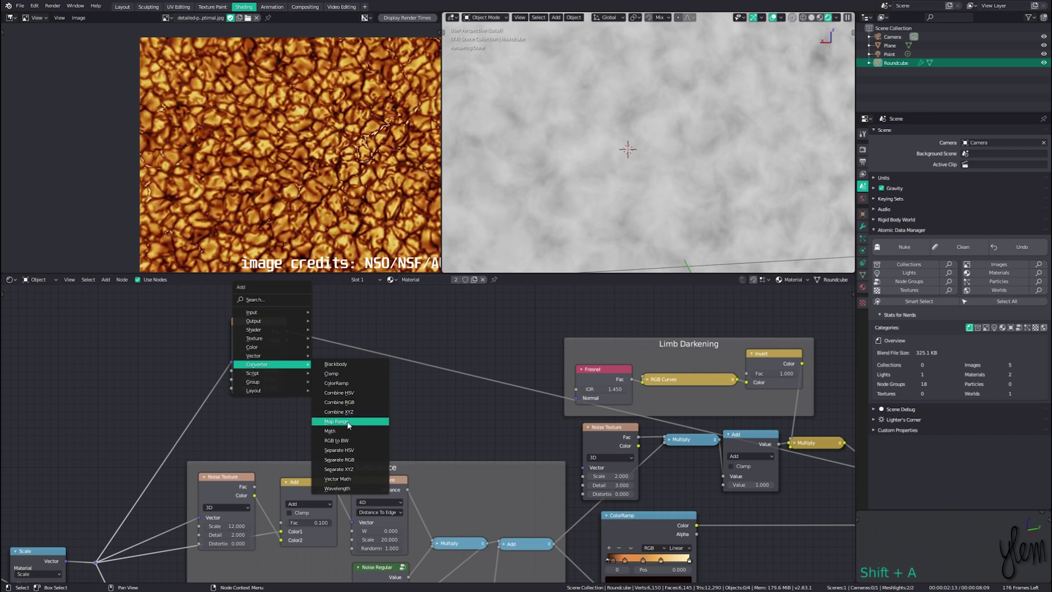
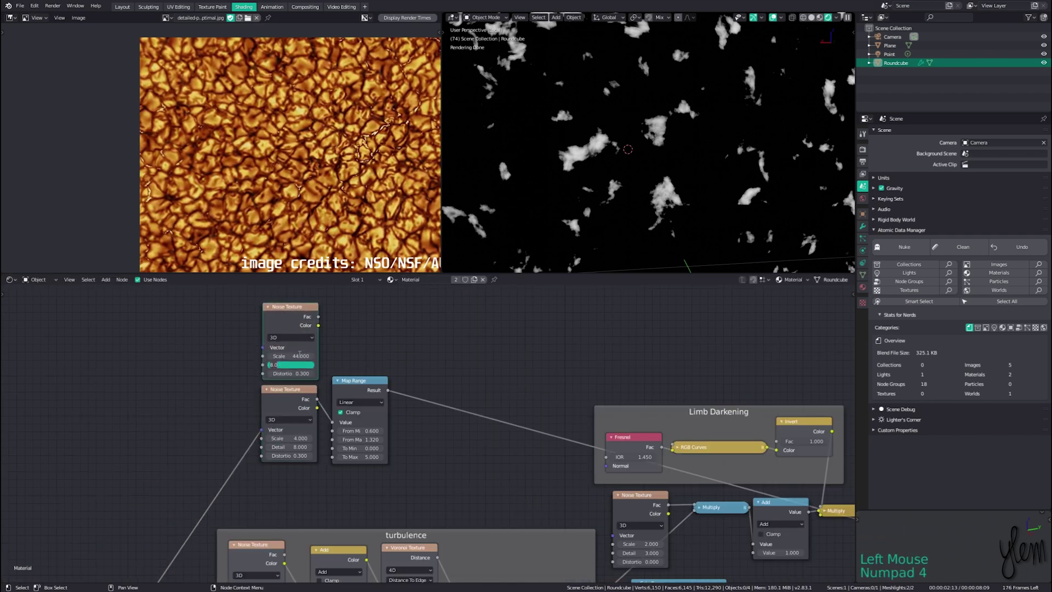
key(KP_2)
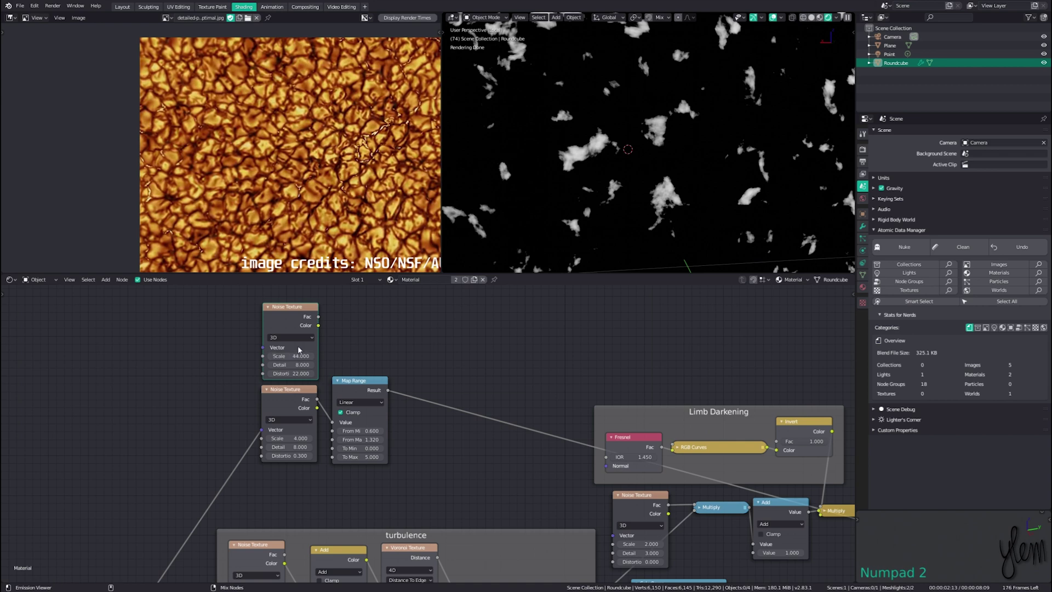
Multiply the Map Range output with the fine noise and preview the bright patches on the sphere
click(296, 324)
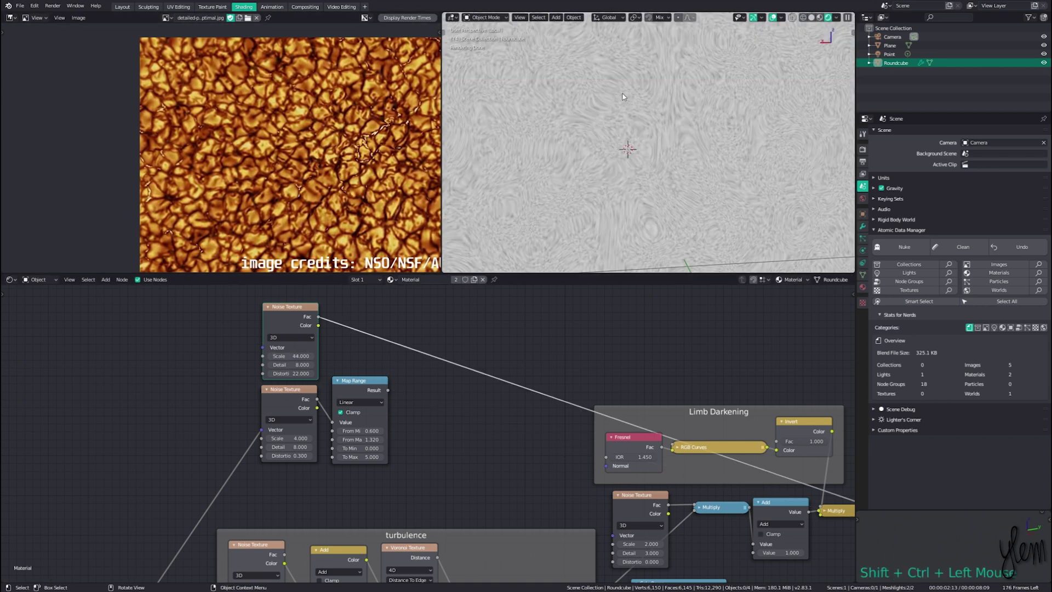
key(x)
double_click(352, 428)
scroll(up, 3)
key(shift+a)
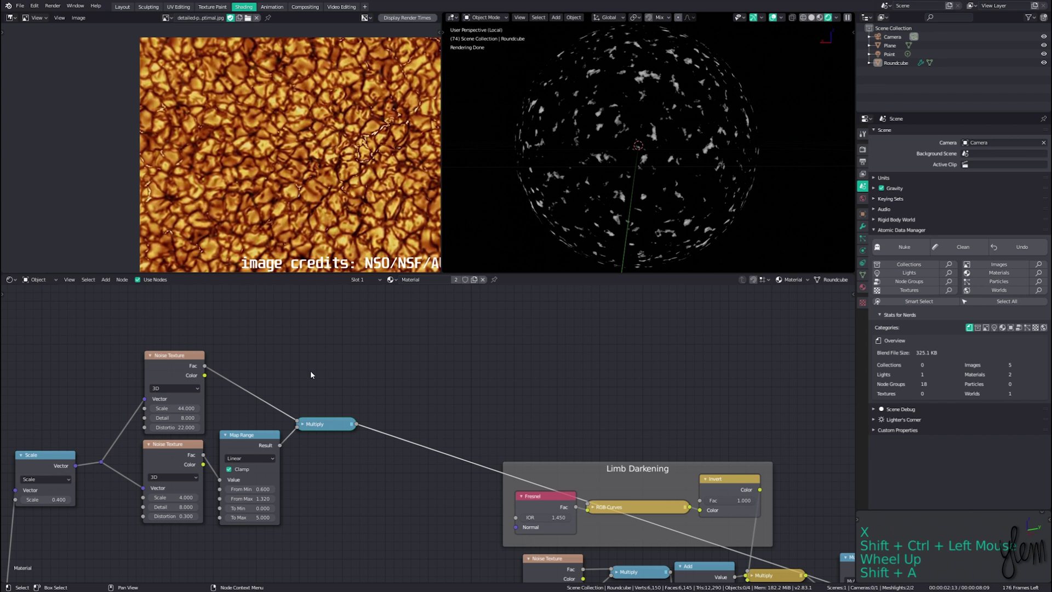
middle_click(315, 374)
key(shift+a)
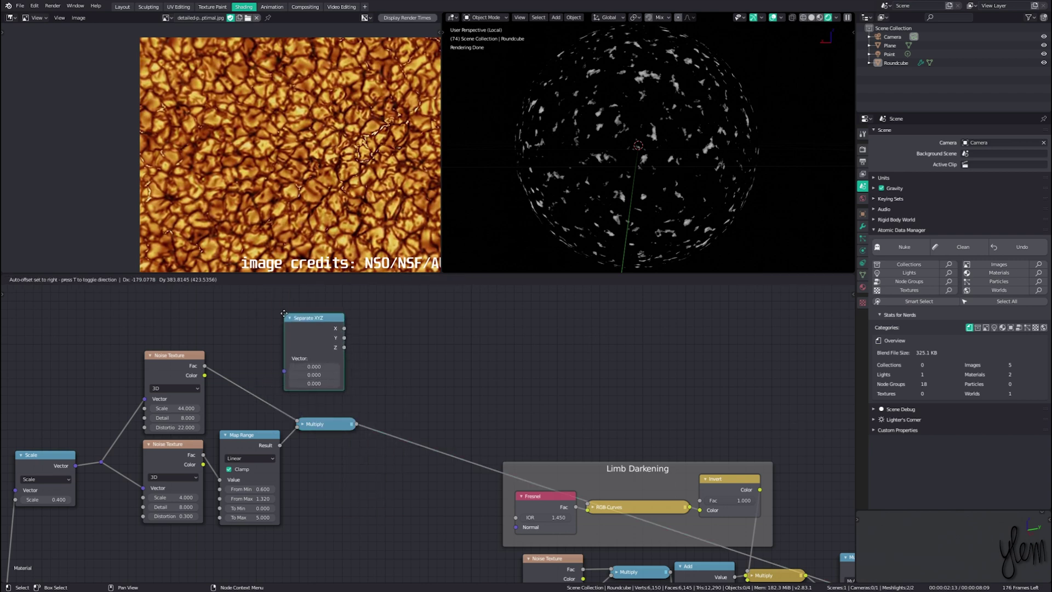
Place a Separate XYZ node fed from Texture Coordinate
scroll(down, 3)
middle_click(108, 548)
click(108, 548)
key(ctrl+x)
right_click(105, 564)
key(ctrl+z)
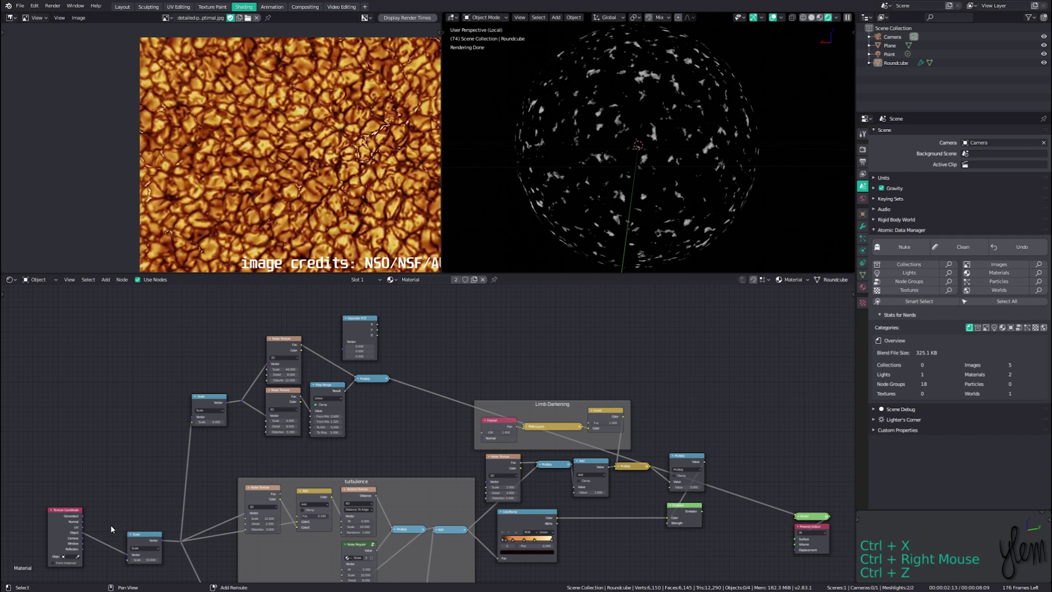
right_click(114, 531)
click(107, 544)
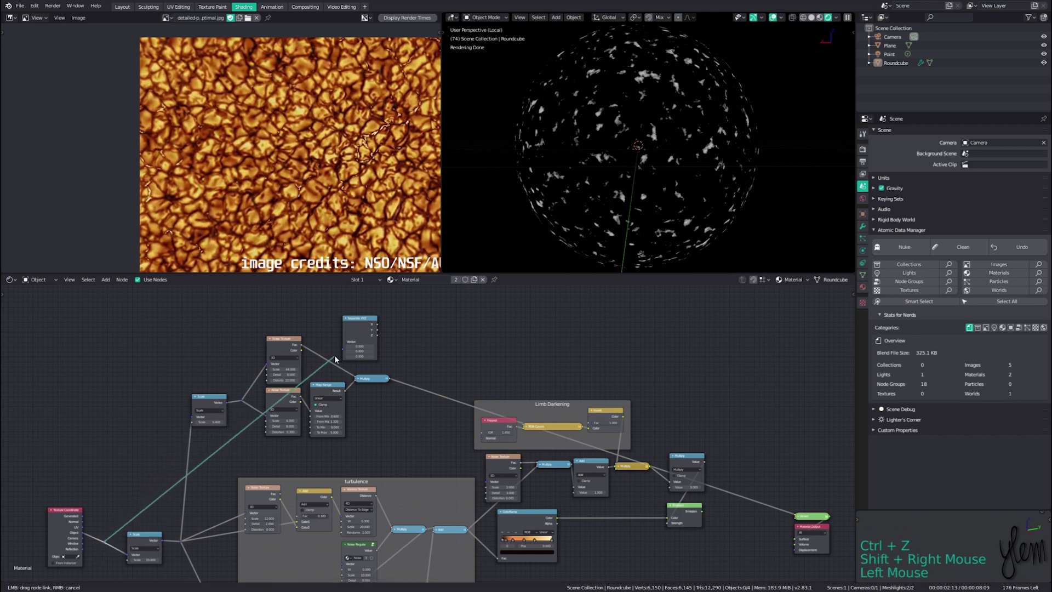
scroll(up, 3)
Pass the Z output through a Math Absolute node
click(338, 297)
click(337, 297)
double_click(337, 297)
middle_click(382, 301)
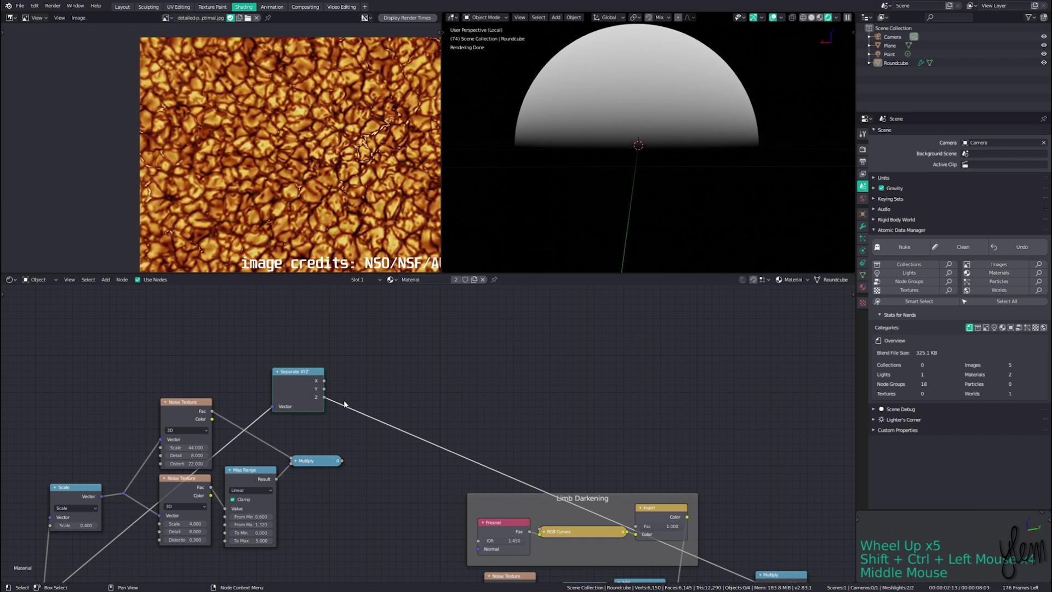
key(shift+a)
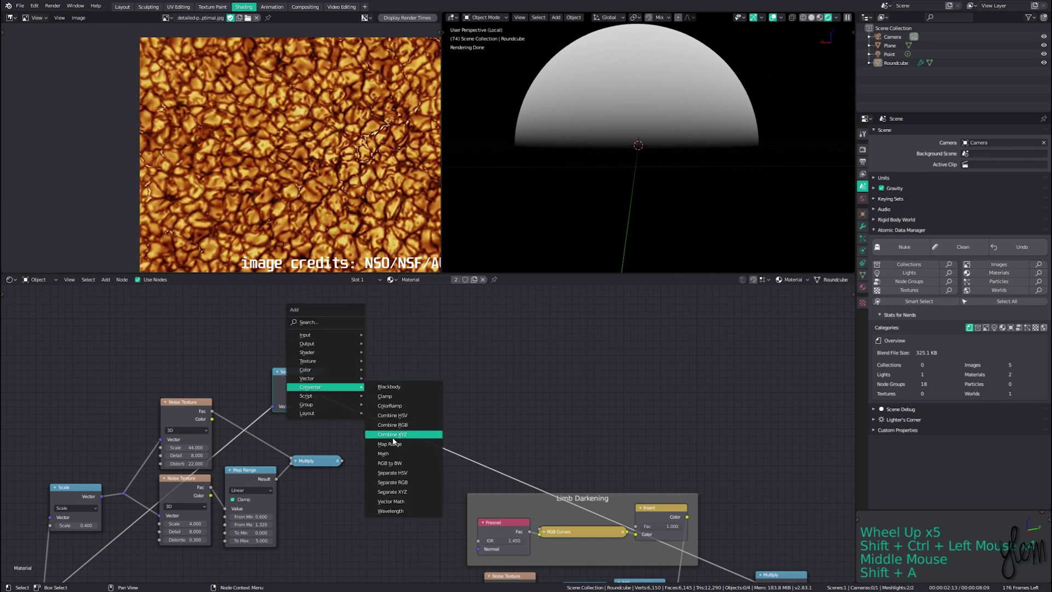
click(368, 389)
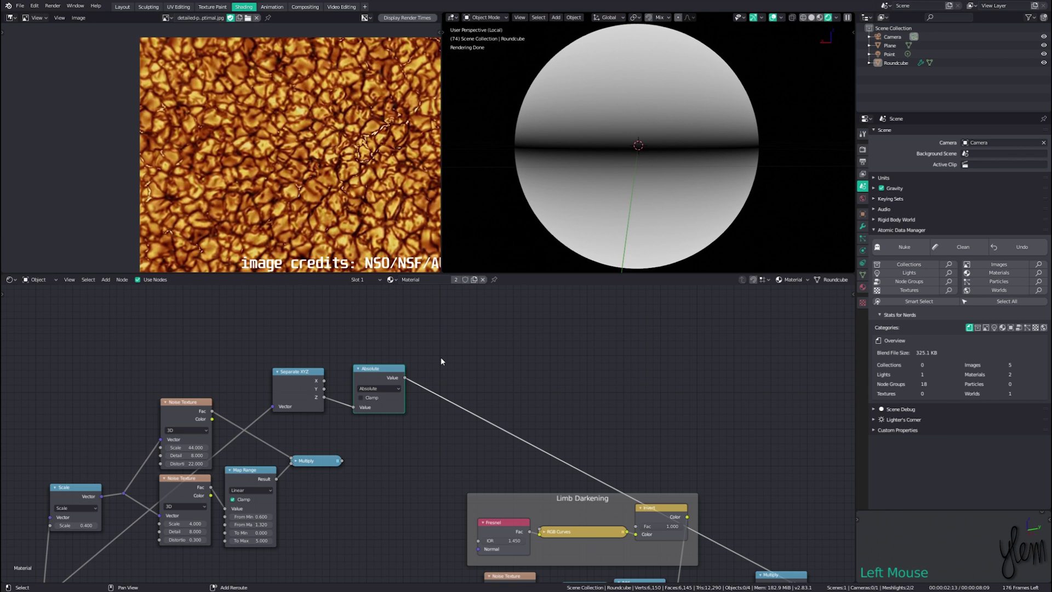
Map the absolute Z from 0–0.43 to 1–-0.29 and multiply it with the spot pattern
key(shift+a)
click(299, 469)
key(ctrl+KP_Multiply)
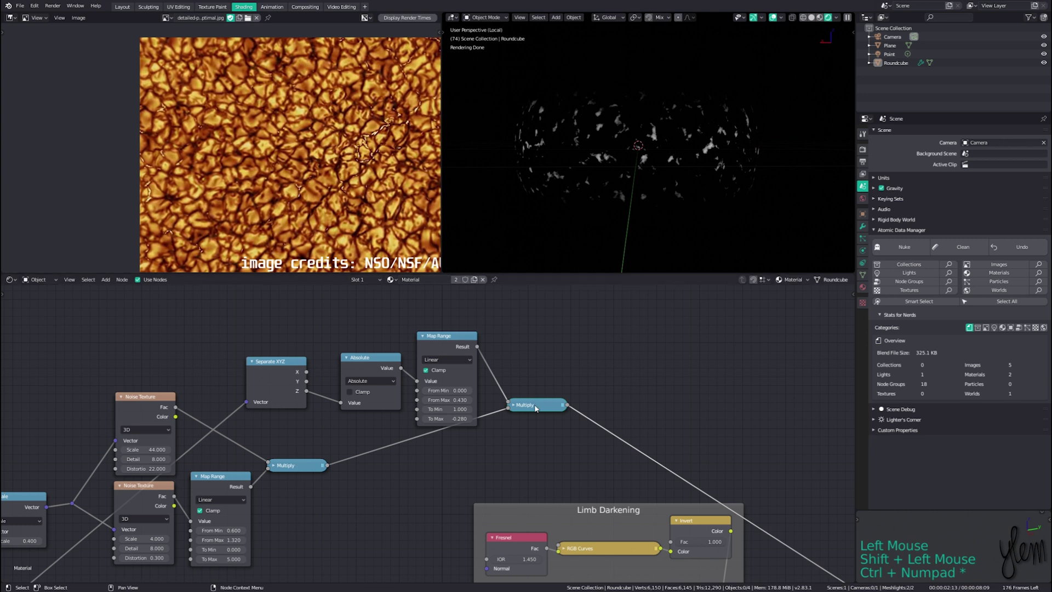
key(g)
scroll(down, 3)
key(shift+a)
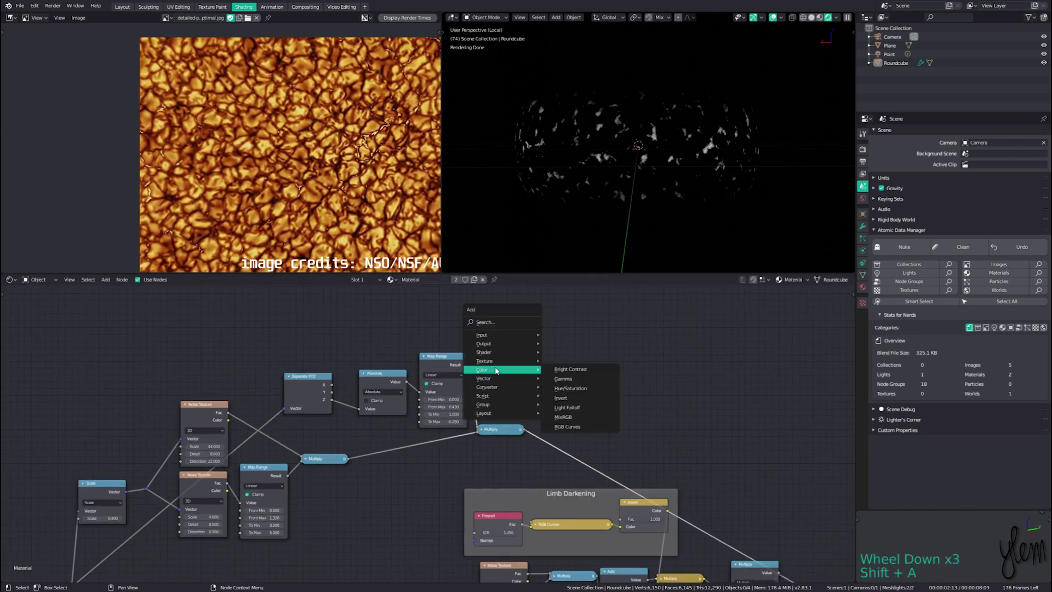
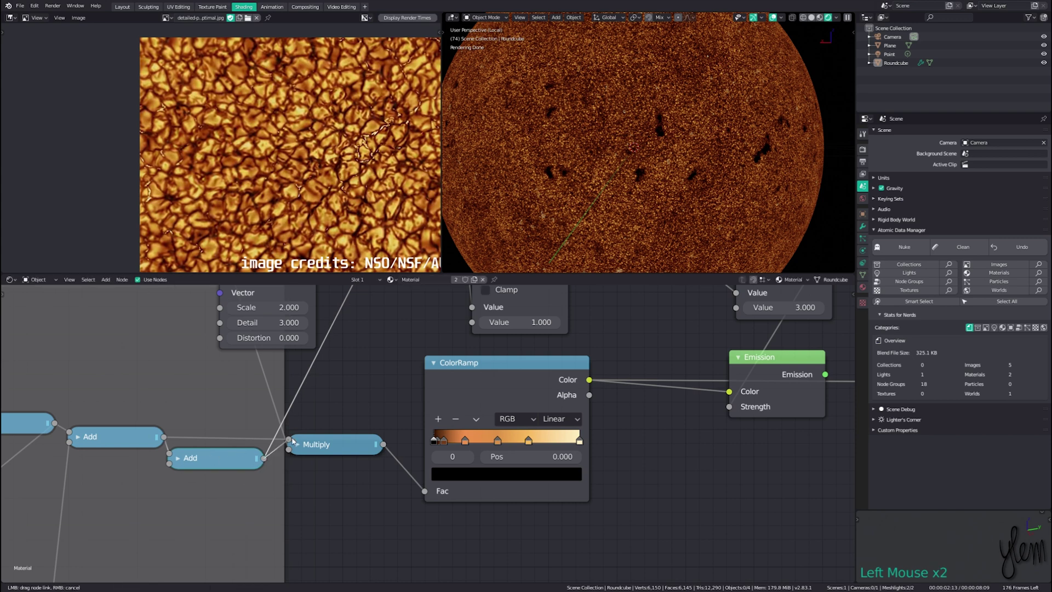
Link the ColorRamp's Color into the Emission shader so the sphere renders orange with dark sunspots
middle_click(672, 421)
click(672, 421)
scroll(down, 3)
scroll(up, 3)
middle_click(663, 208)
scroll(down, 3)
middle_click(660, 195)
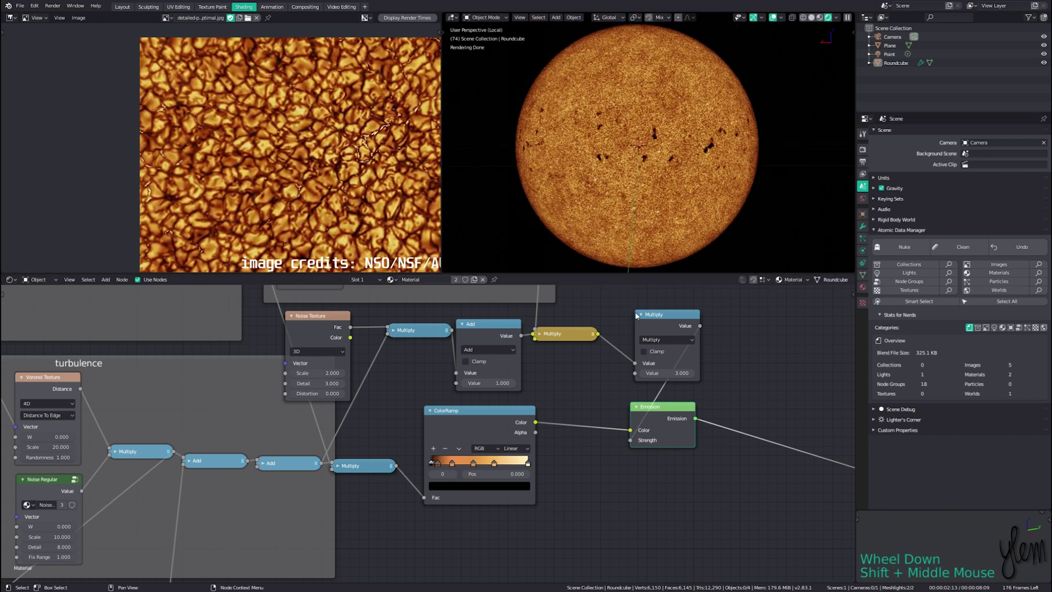
middle_click(283, 417)
key(shift+a)
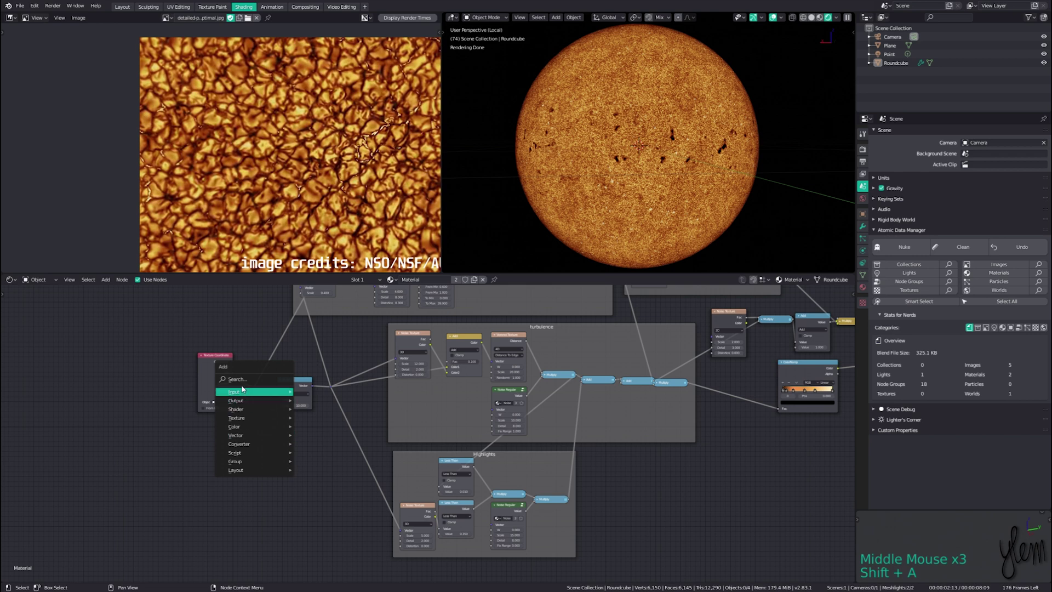
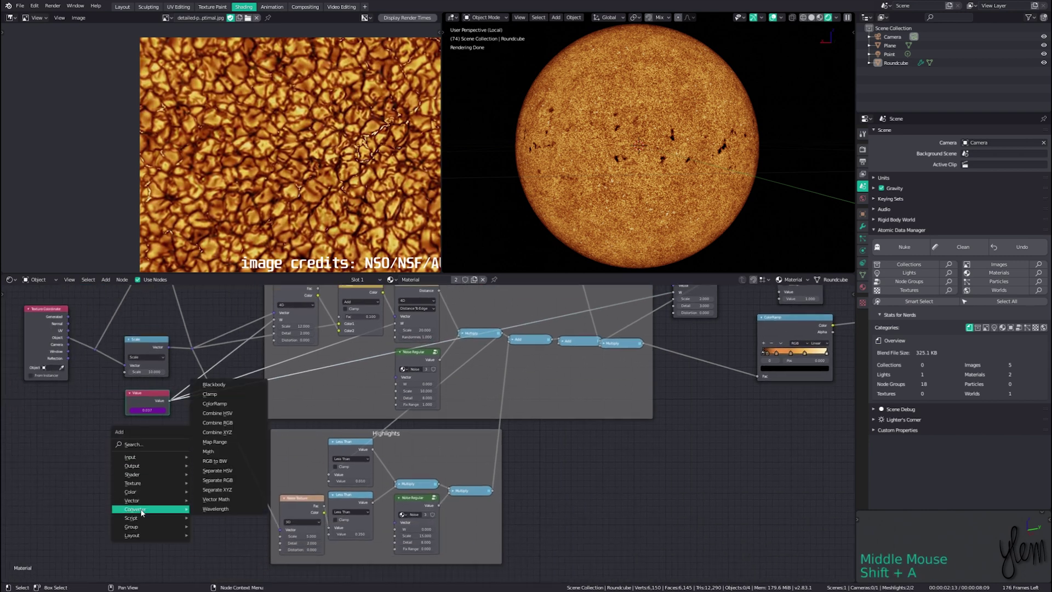
Add a Converter Math Multiply node and link the frame-driven Value into it
click(175, 404)
click(206, 479)
click(208, 490)
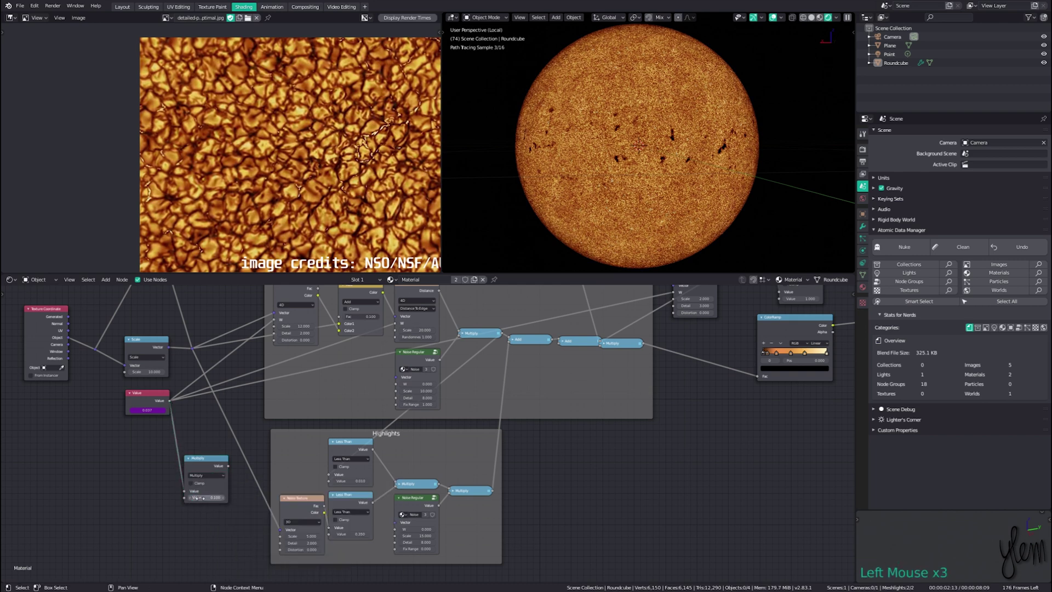
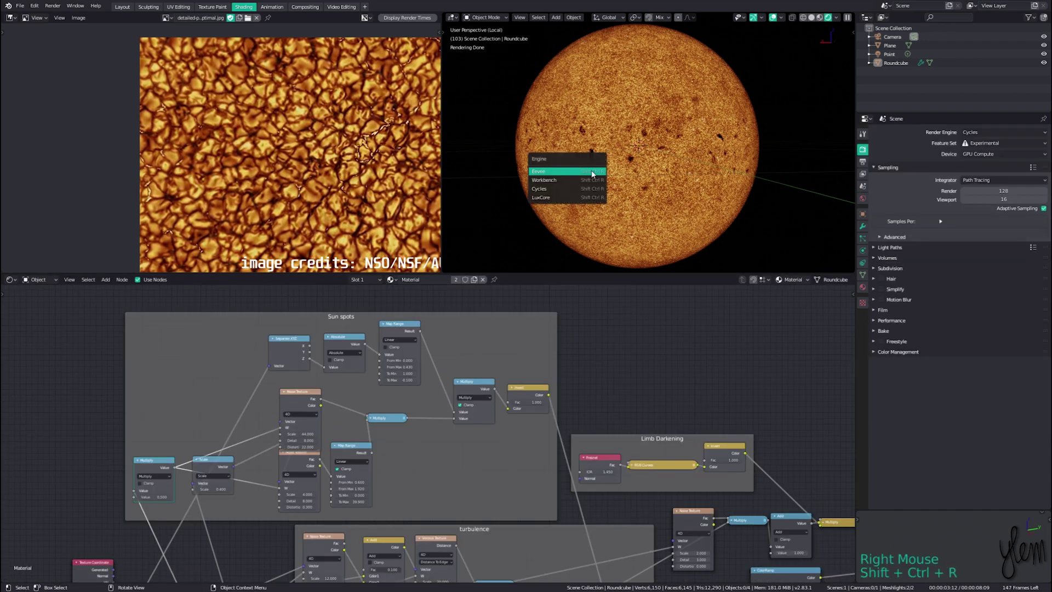
Switch the Render Engine to Eevee
key(shift+space)
click(664, 159)
scroll(up, 3)
scroll(down, 3)
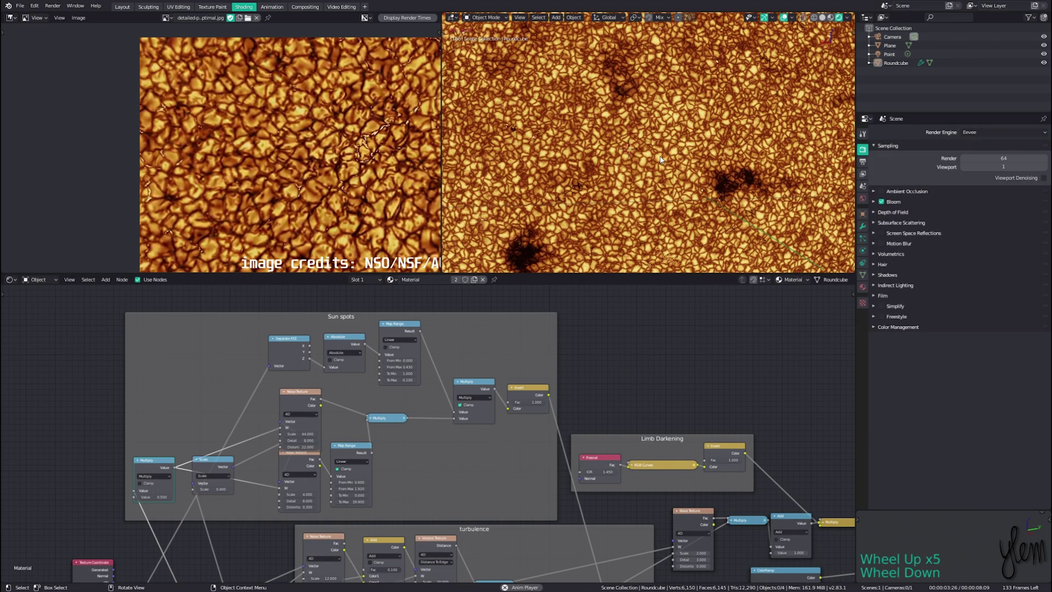
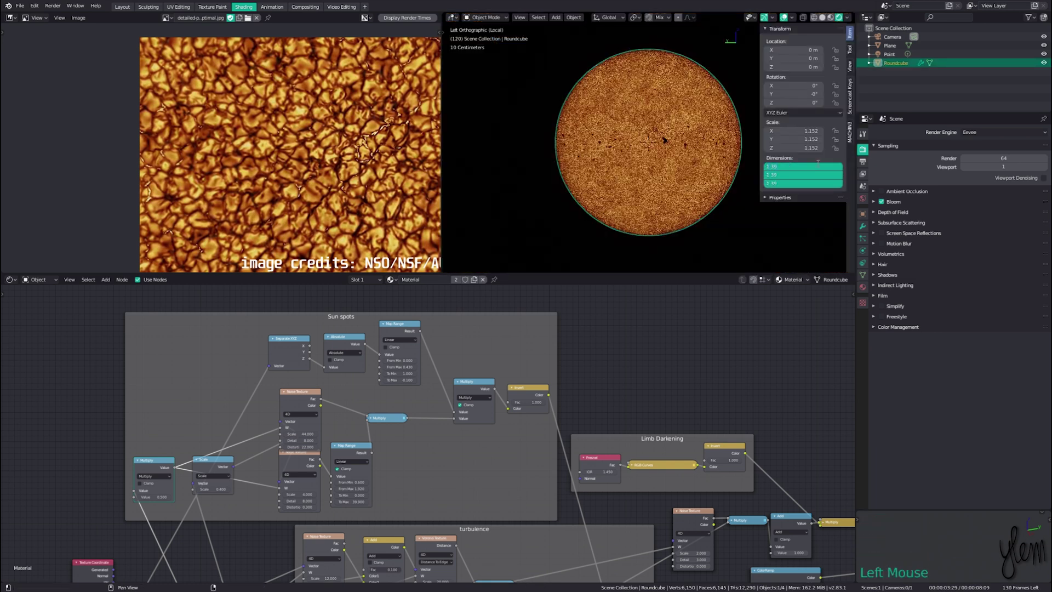
Add a Bezier circle scaled to 150 m across, preview resolution 256, tilted 7° on Y
middle_click(606, 112)
key(shift+a)
middle_click(677, 148)
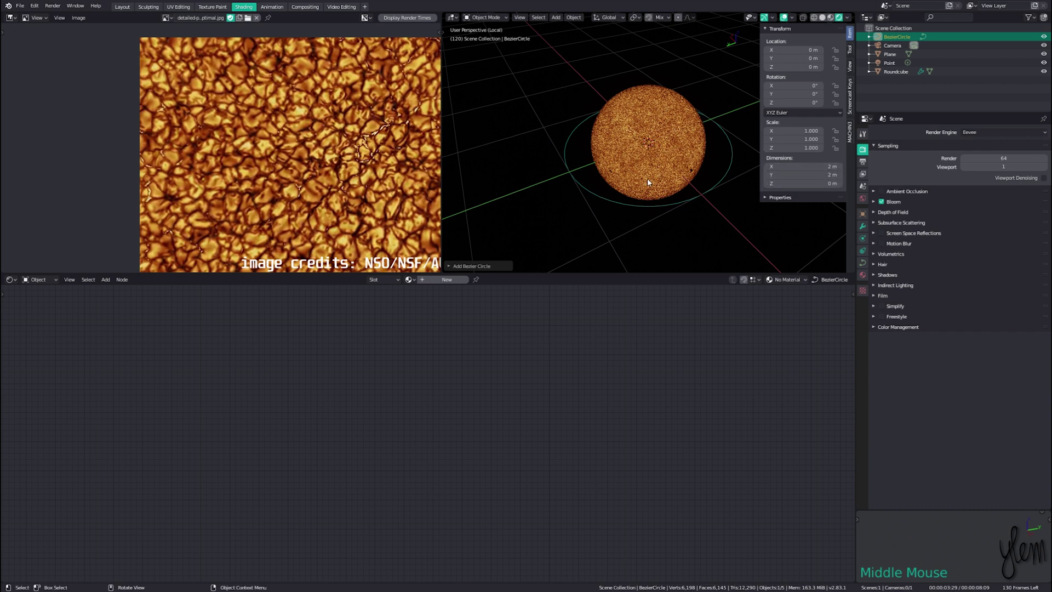
key(s)
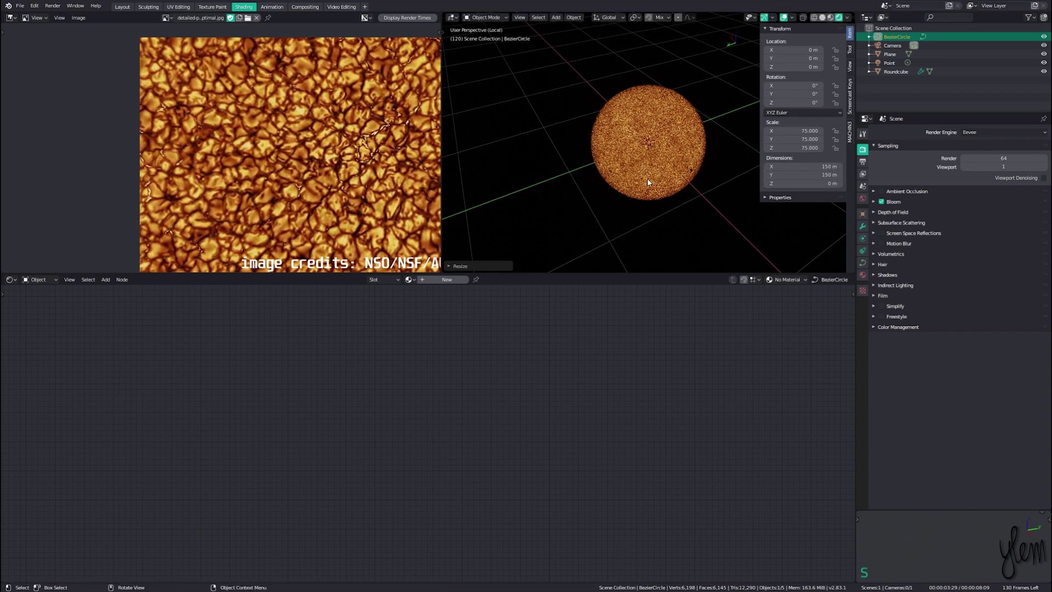
scroll(down, 3)
middle_click(664, 207)
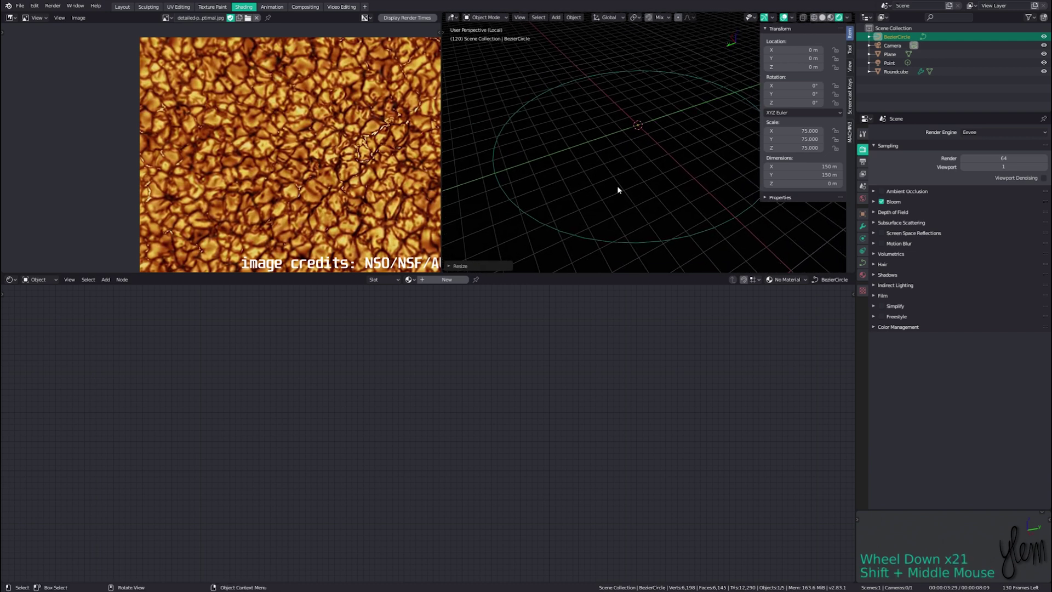
middle_click(638, 189)
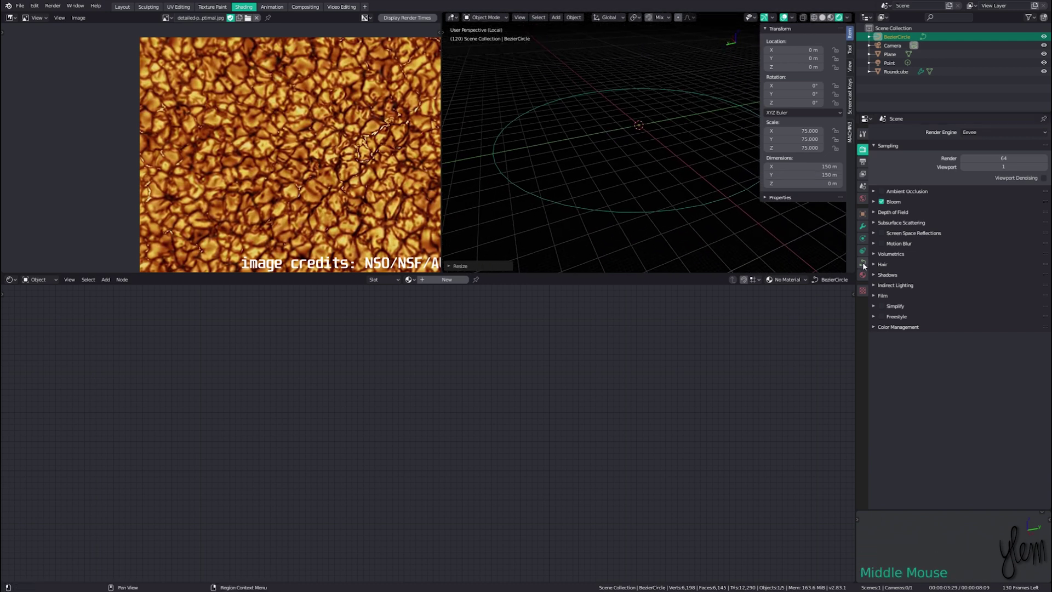
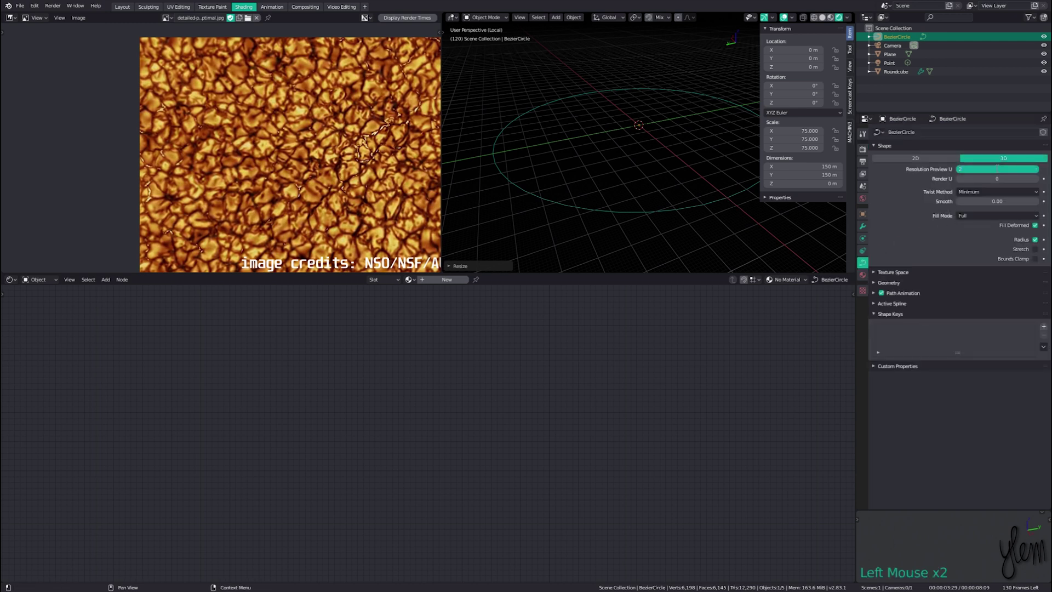
key(r)
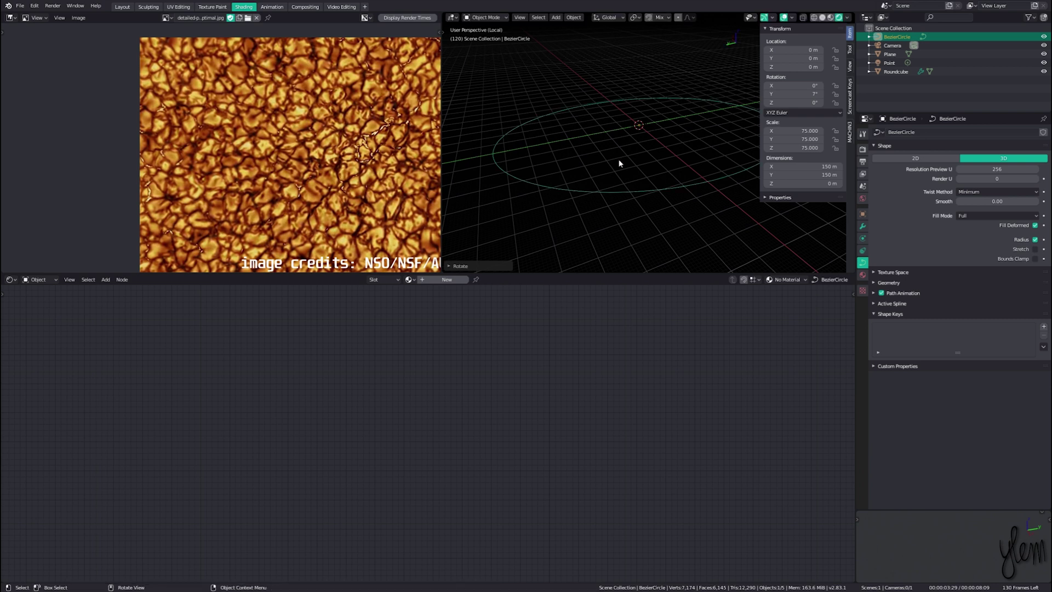
Duplicate the orbit circle, shrink it to 108 m, clear its rotation and tilt it 3.5° on Y
middle_click(630, 161)
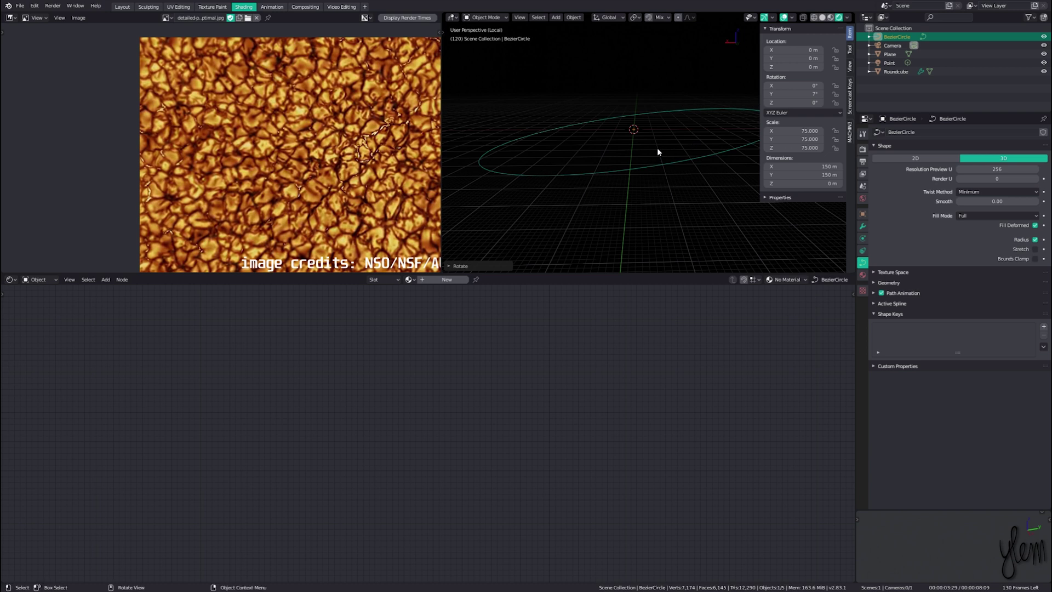
key(shift+d)
key(s)
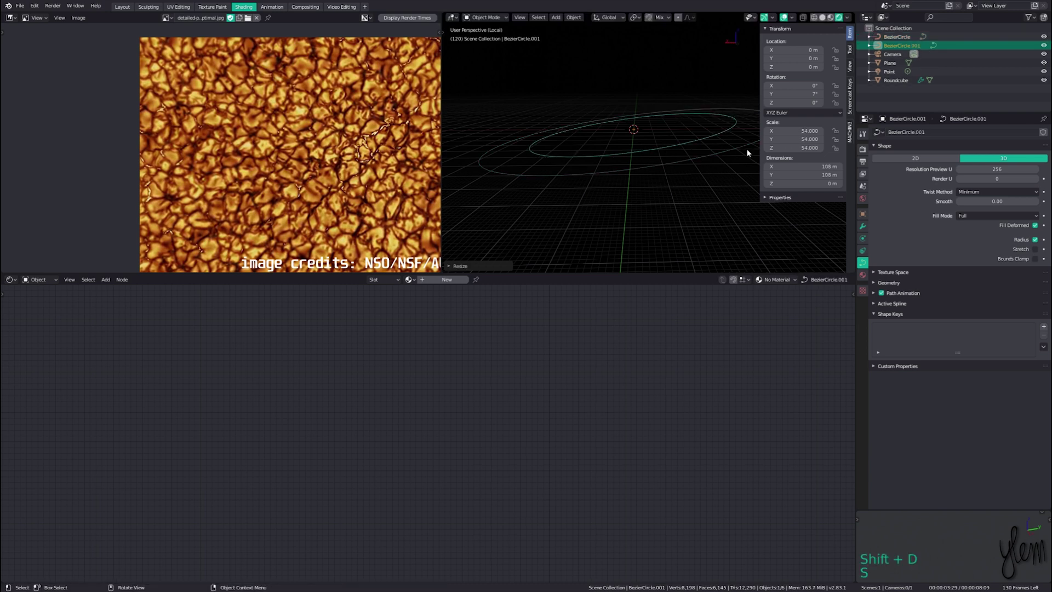
middle_click(693, 112)
key(alt+r)
key(r)
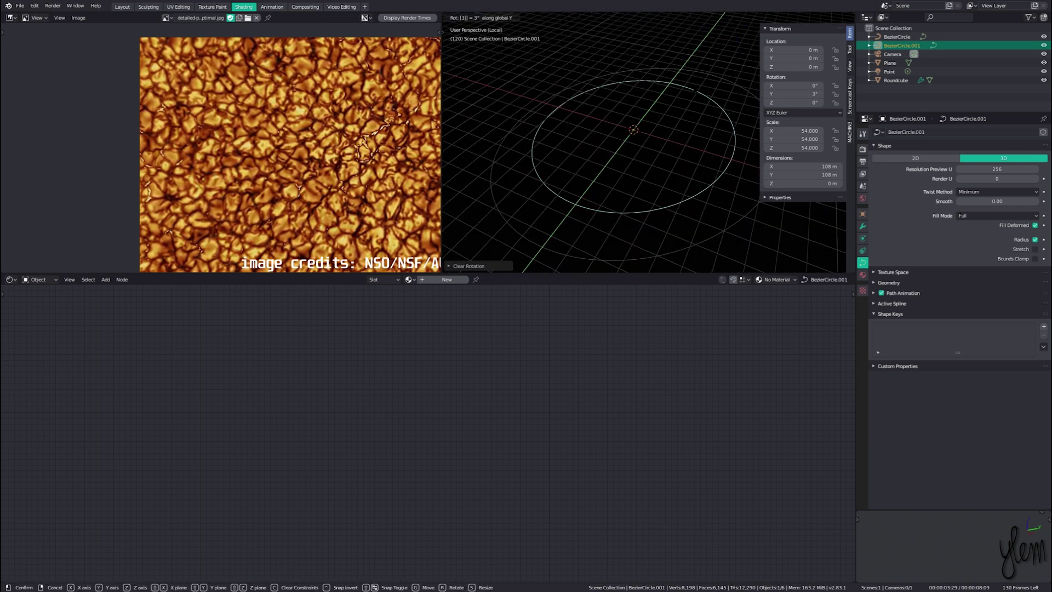
middle_click(654, 160)
key(KP_Divide)
scroll(down, 3)
Delete the unused Plane and Point light and select the camera
click(720, 106)
key(x)
click(900, 146)
click(699, 166)
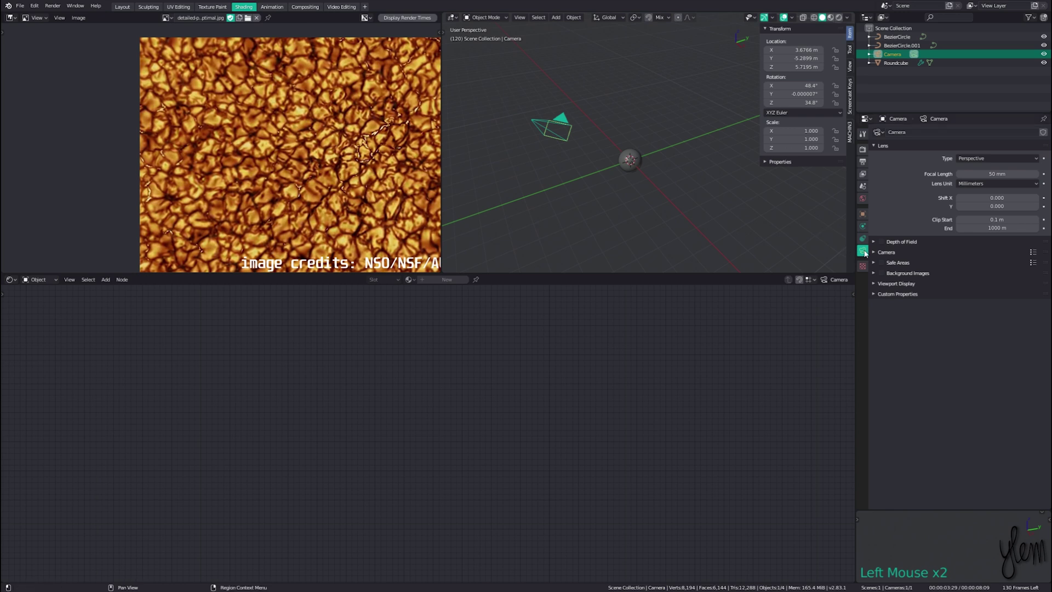
Give the camera a Clamp To constraint targeting the outer BezierCircle
click(867, 245)
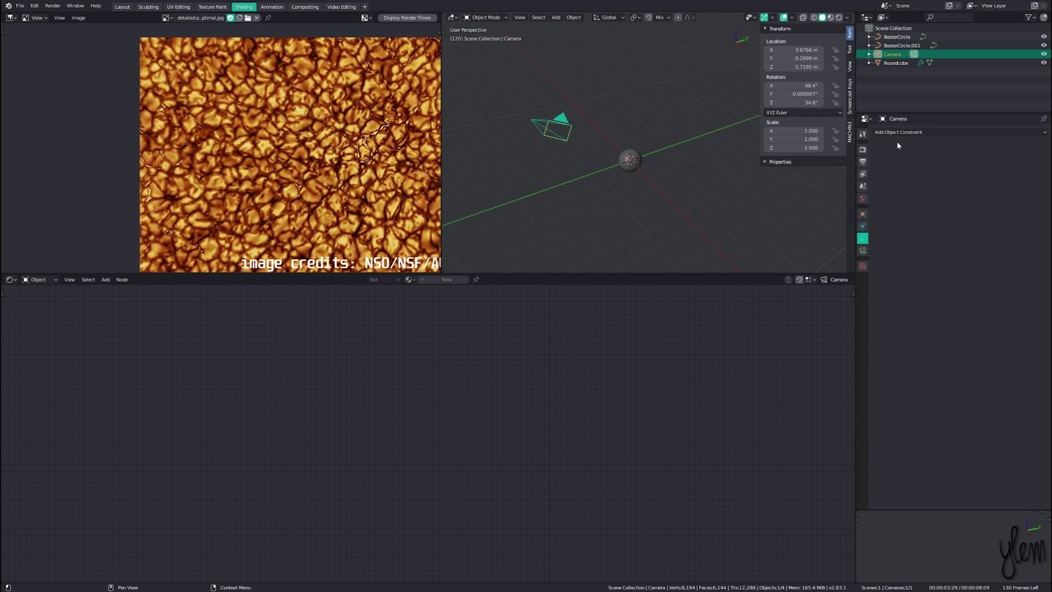
click(905, 136)
scroll(down, 3)
click(1046, 166)
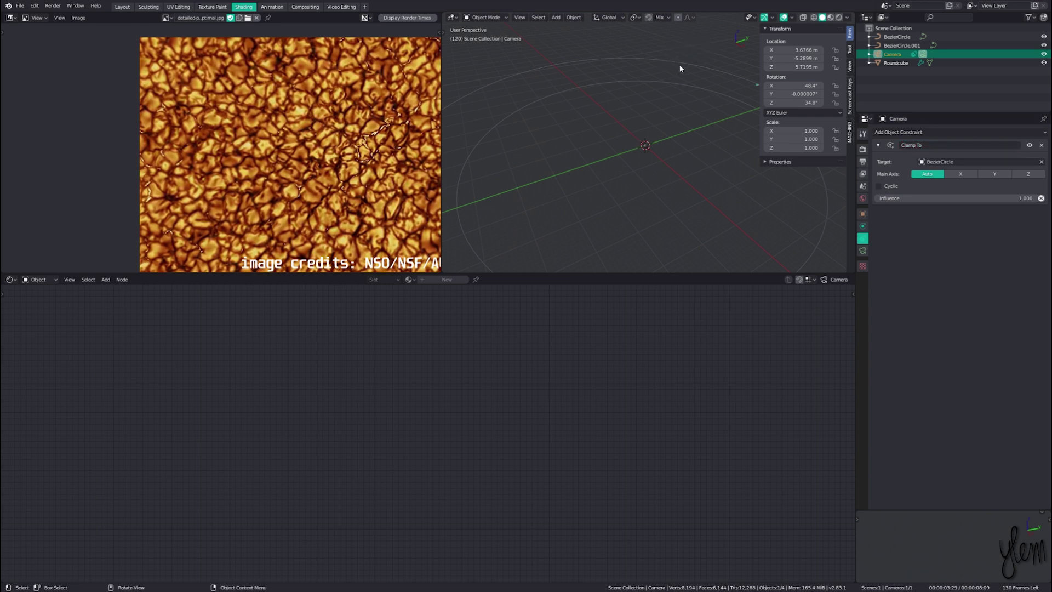
click(887, 194)
click(882, 188)
Move the camera onto the orbit in the maximised 3D view, then restore the layout
key(ctrl+space)
middle_click(773, 207)
key(g)
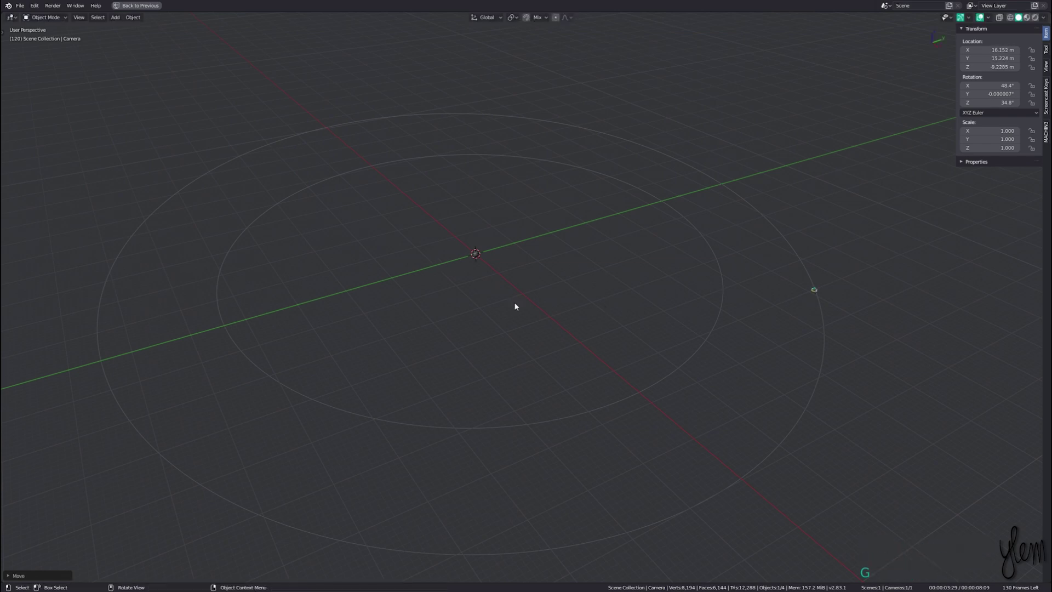
key(shift+space)
key(shift+space)
key(ctrl+space)
click(632, 128)
key(KP_Decimal)
Add an Empty at the sun's centre and enlarge it
key(shift+a)
key(shift+a)
scroll(down, 3)
key(s)
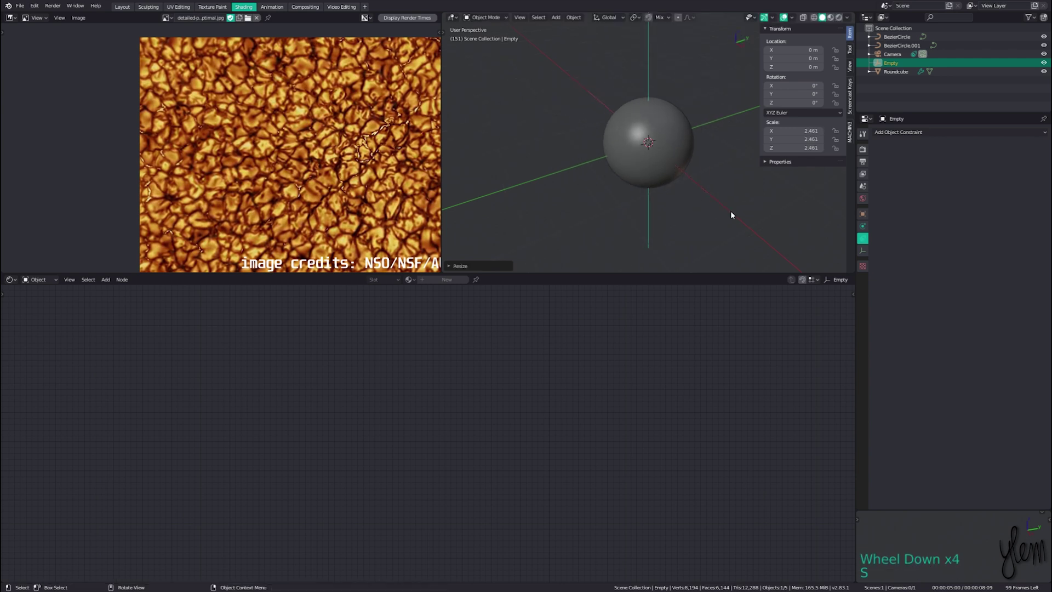
Make the camera's clamp cyclic and add a Damped Track aimed at the Empty along -Z
click(901, 59)
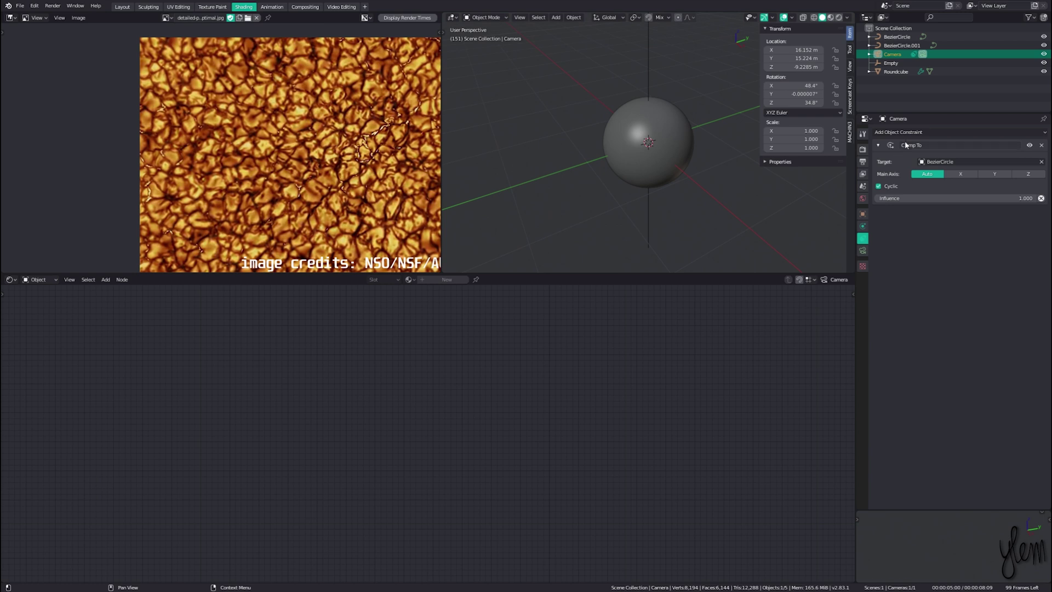
click(907, 138)
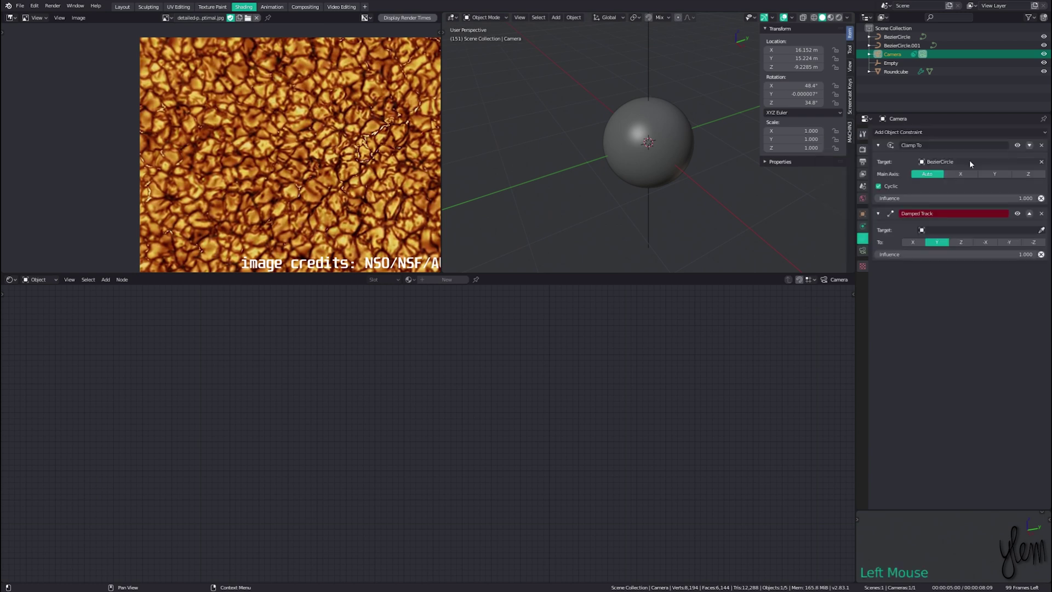
click(1046, 233)
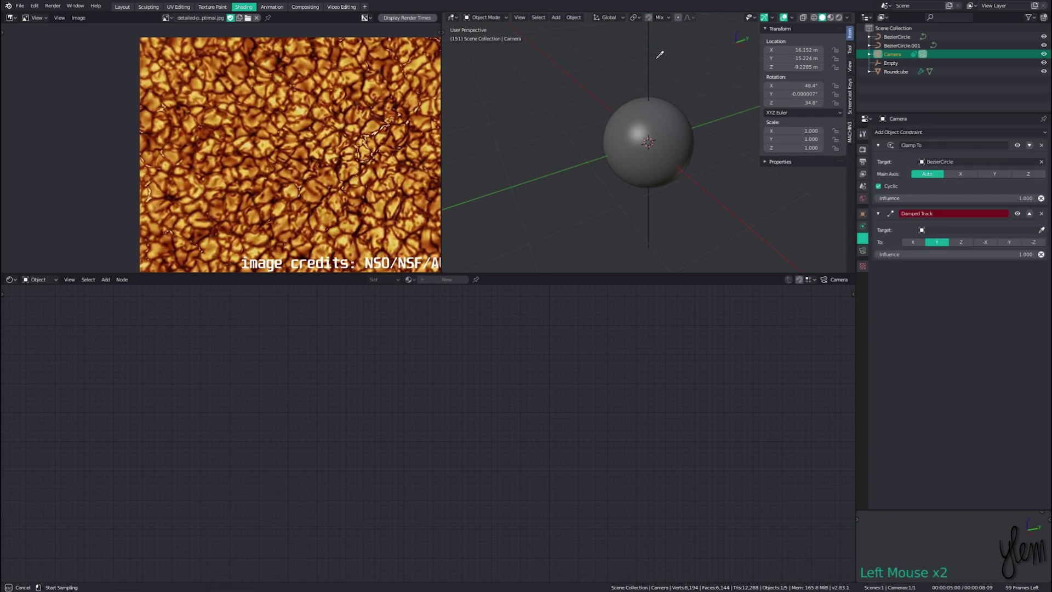
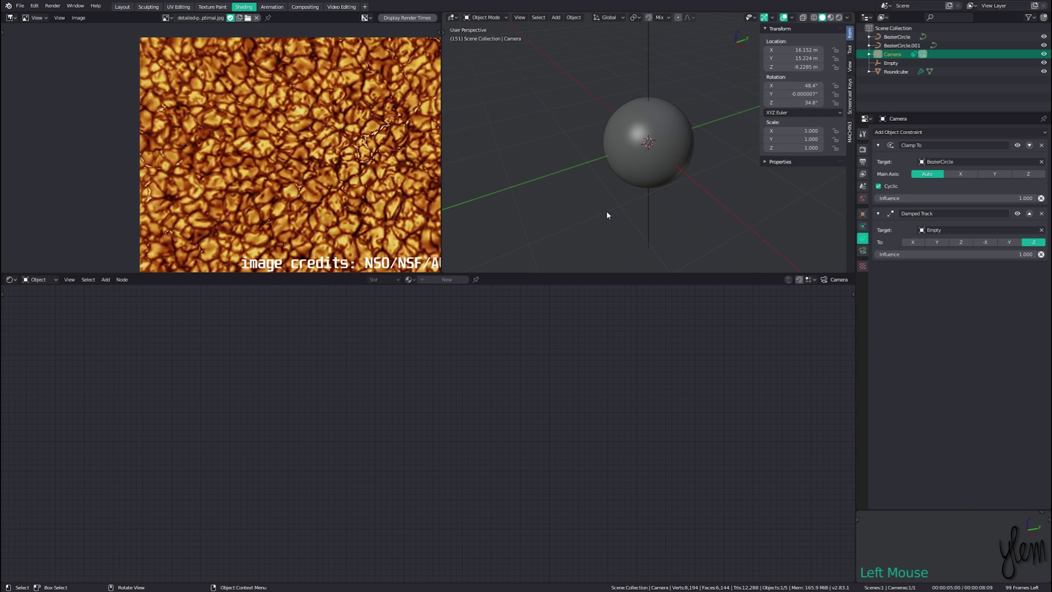
Look through the camera and move the Empty off-centre in the view
click(715, 159)
click(651, 137)
key(g)
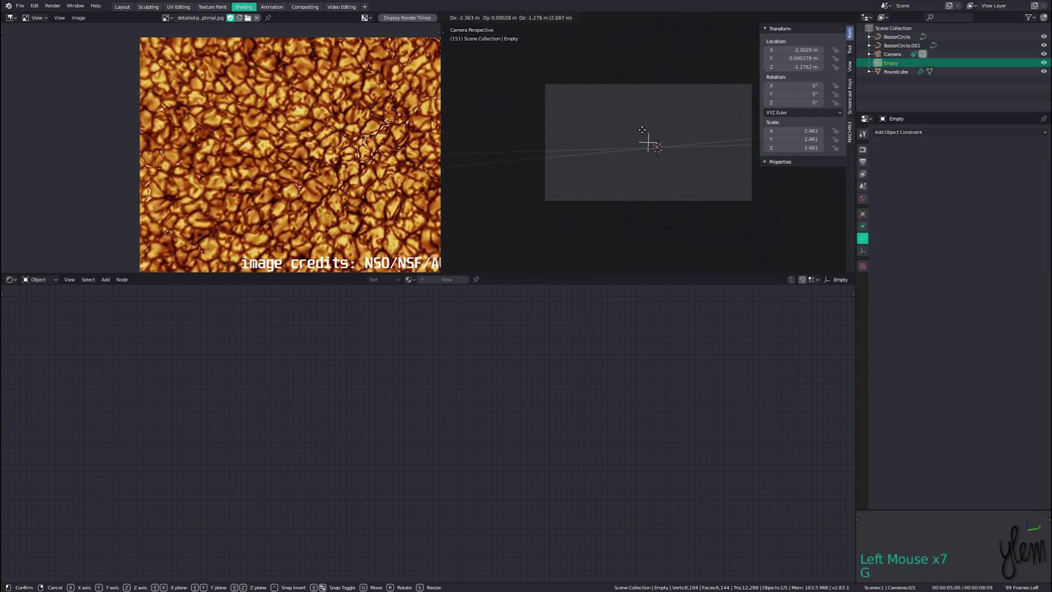
key(r)
Roll the camera about 23.5° around its local Z axis
click(650, 53)
key(r)
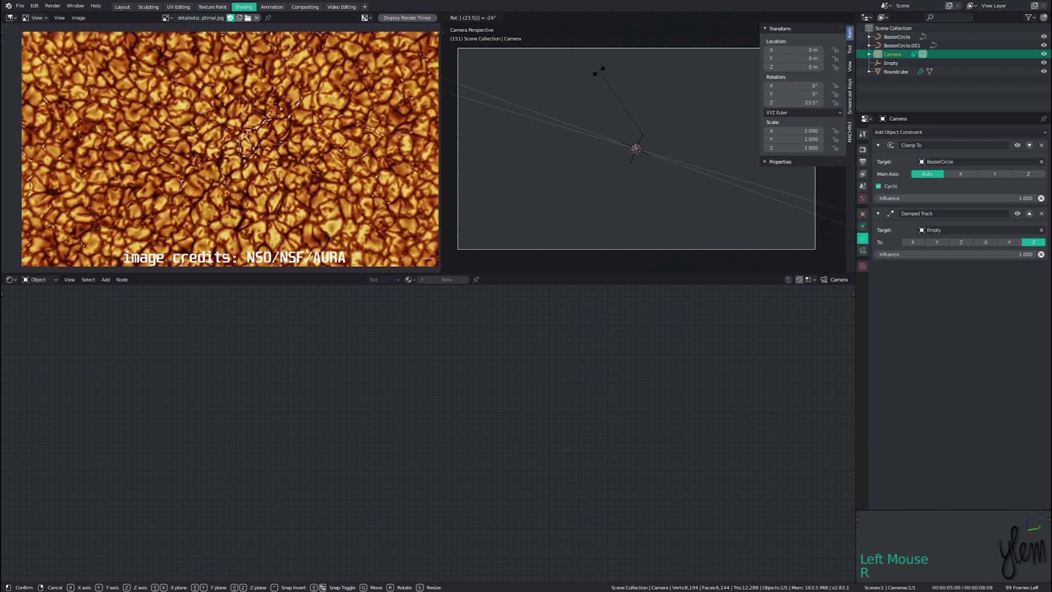
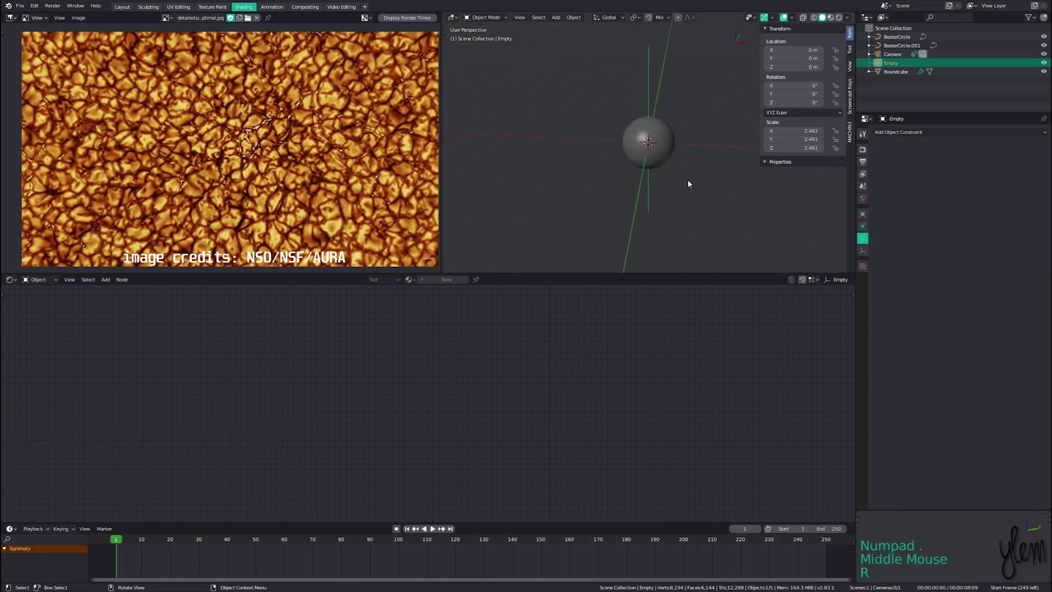
Keyframe the Empty's location at frames 1 and 250, ending about 0.57 m along X, then switch to the Animation workspace
key(g)
key(i)
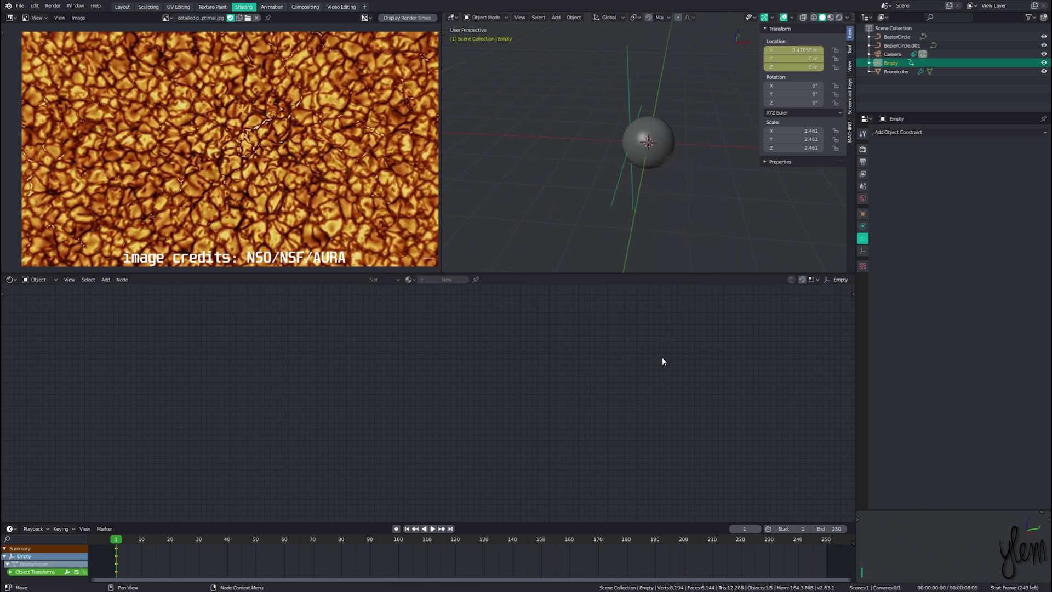
key(shift+Right)
key(g)
key(i)
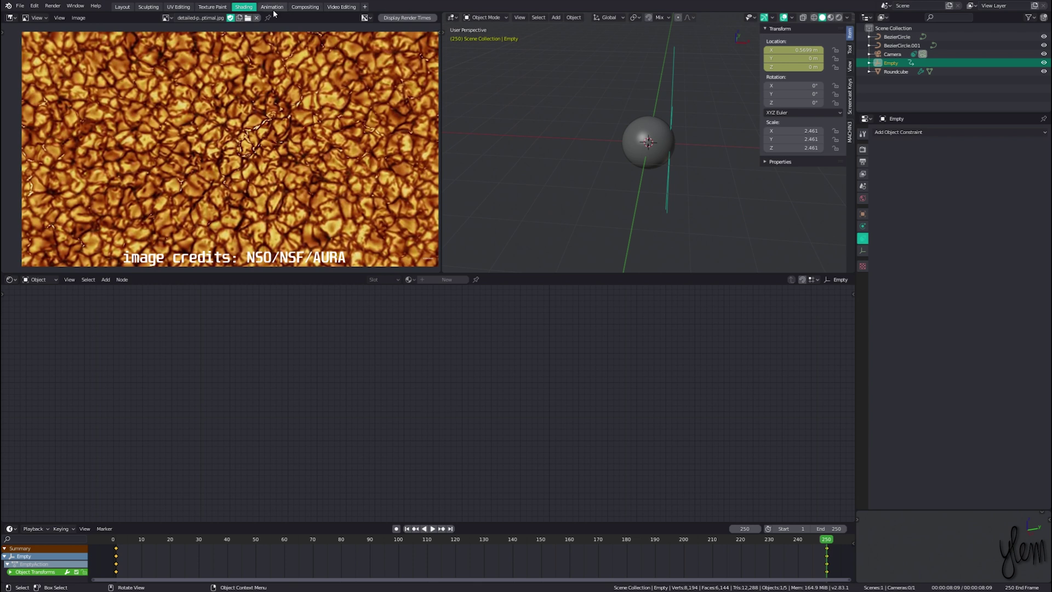
click(275, 13)
Isolate the Empty's X Location curve in the Graph Editor and frame it in view
click(13, 55)
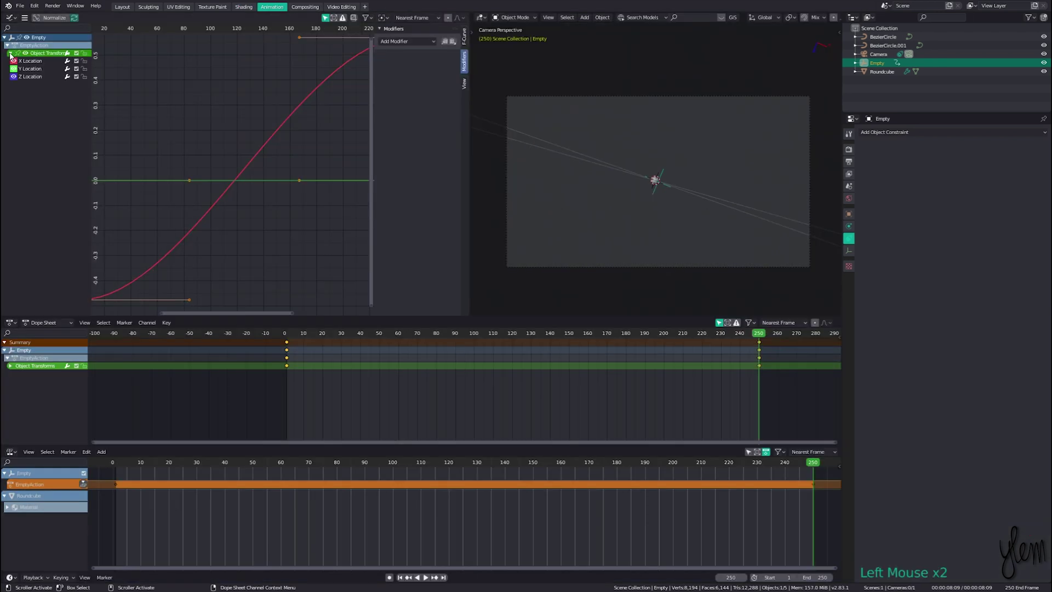
click(29, 67)
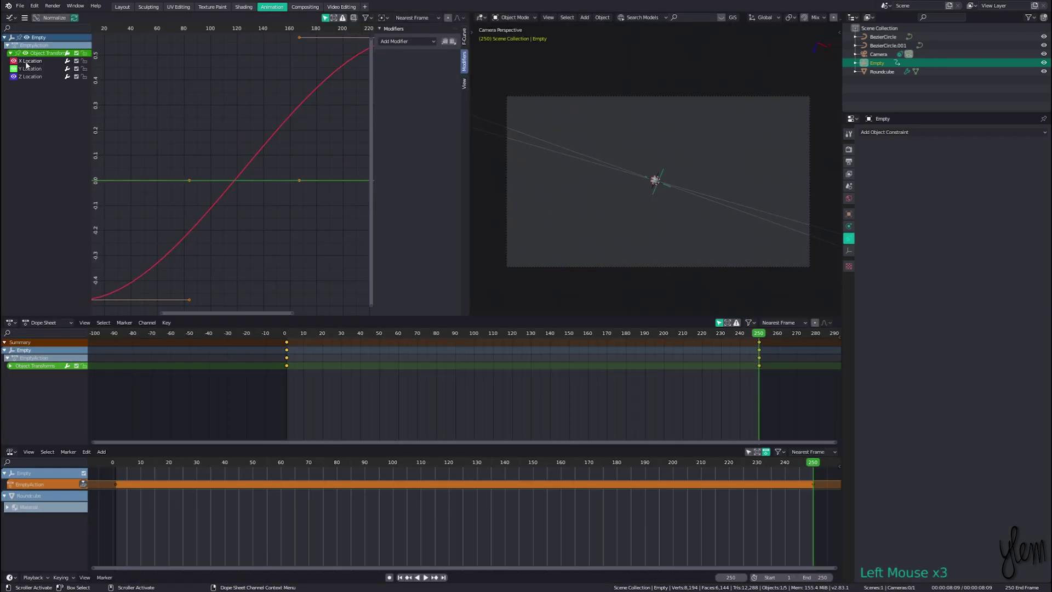
key(a)
key(l)
scroll(down, 3)
Select all keyframes of the X curve and set their interpolation to Linear
click(114, 277)
key(l)
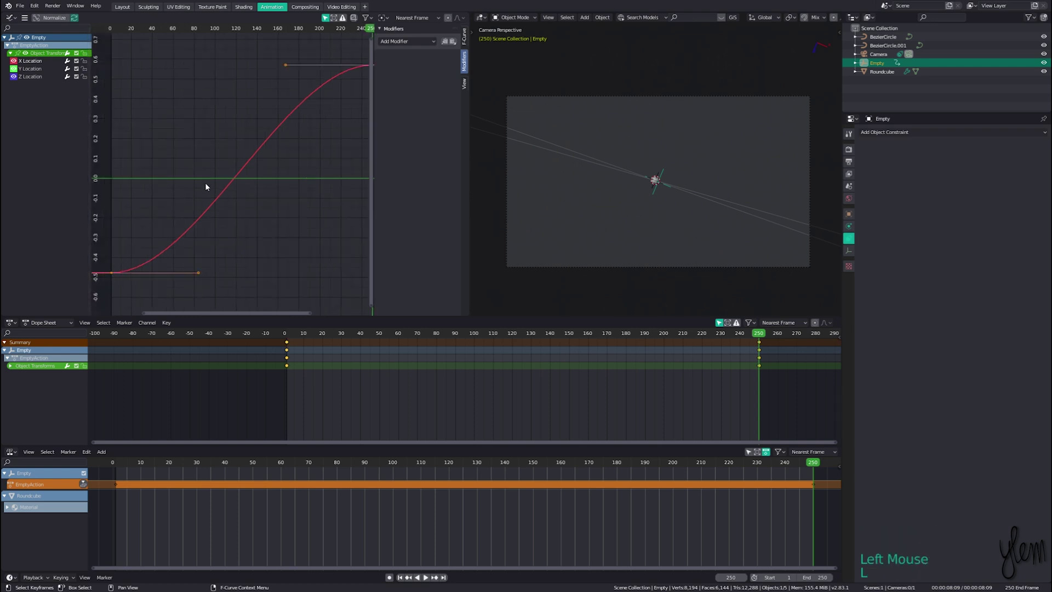
key(t)
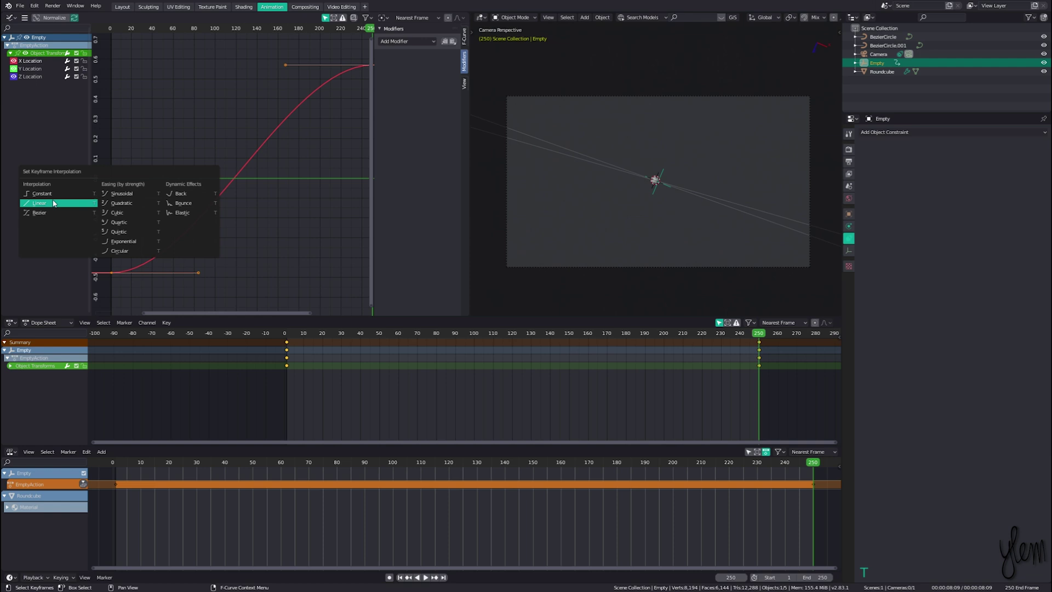
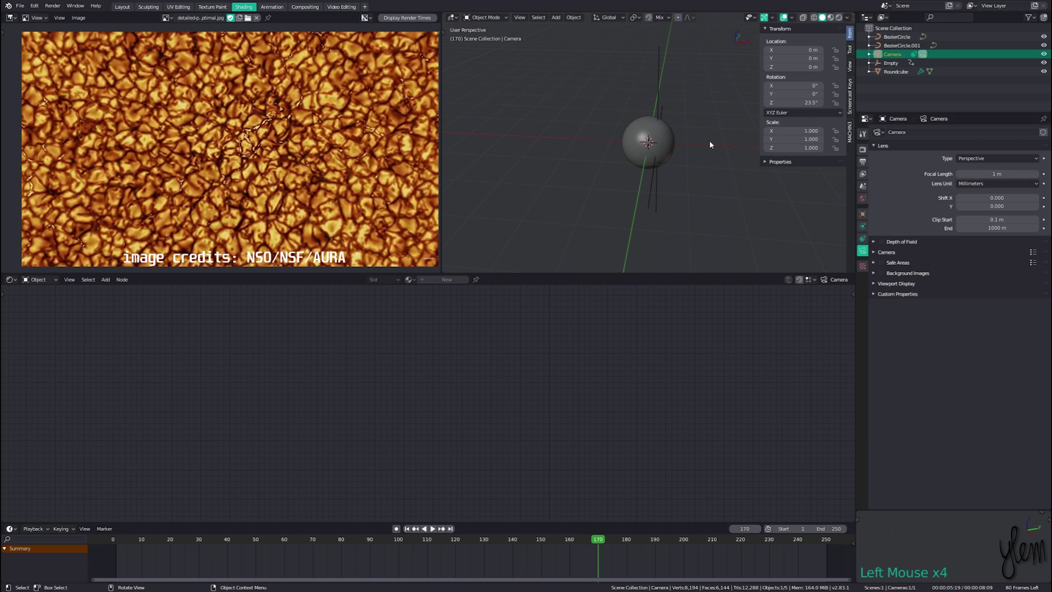
Rotate the inner orbit circle BezierCircle.001 about 179° around Z
key(KP_0)
scroll(down, 3)
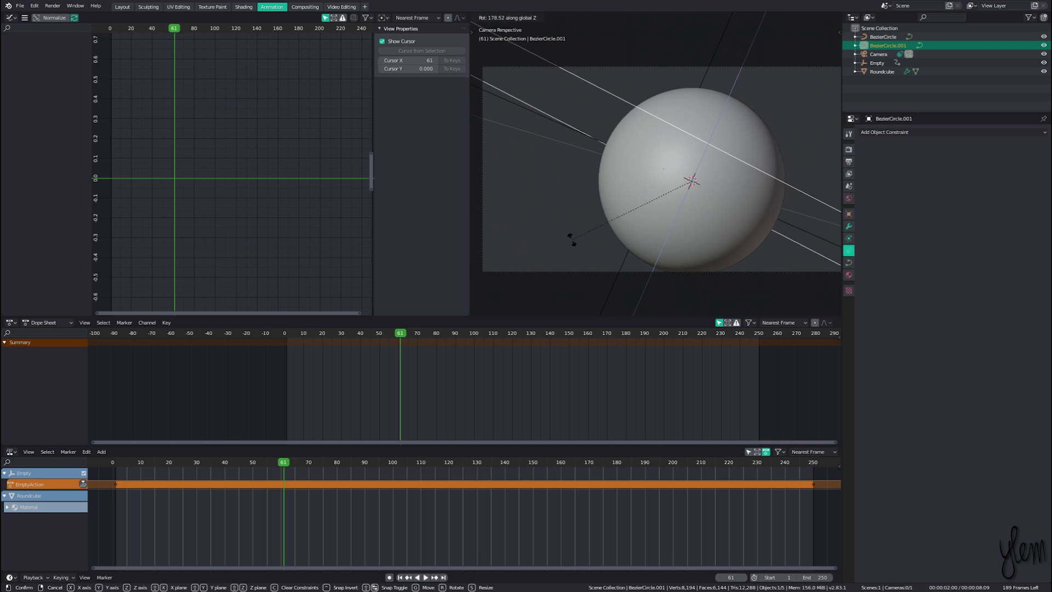
key(r)
scroll(down, 3)
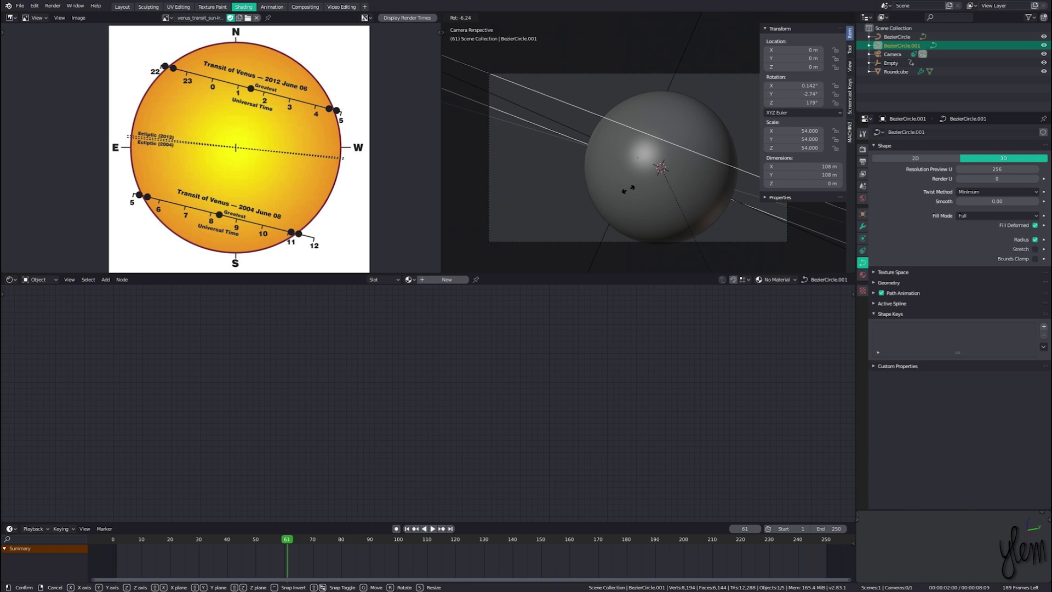
click(342, 170)
Add a Noise modifier to the Empty's X Location curve and select its end keyframe
scroll(down, 3)
click(347, 91)
Try adjusting the end keyframe's value, then cancel and undo the change
key(g)
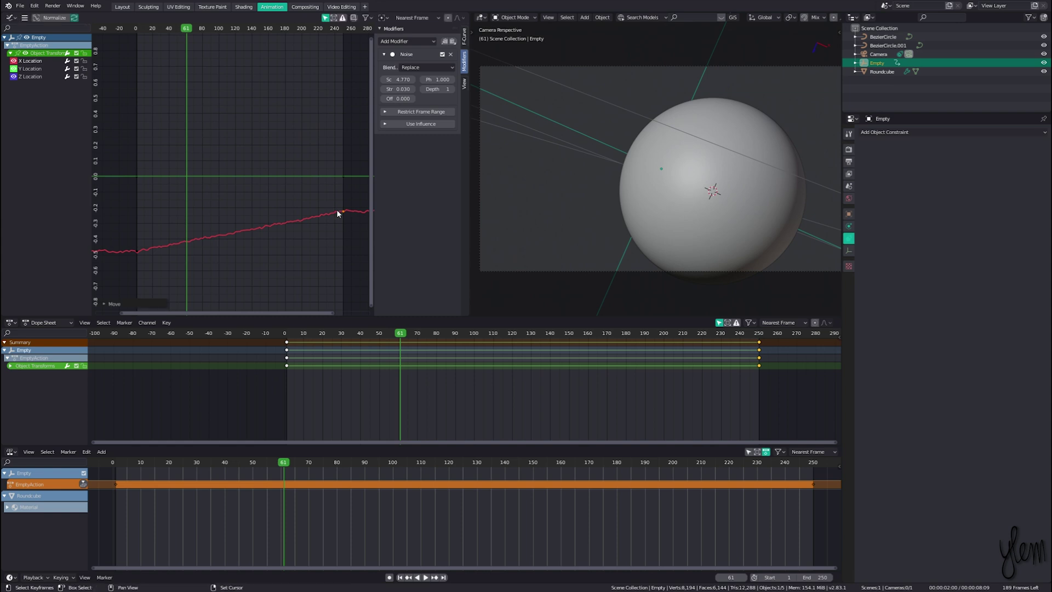
right_click(283, 530)
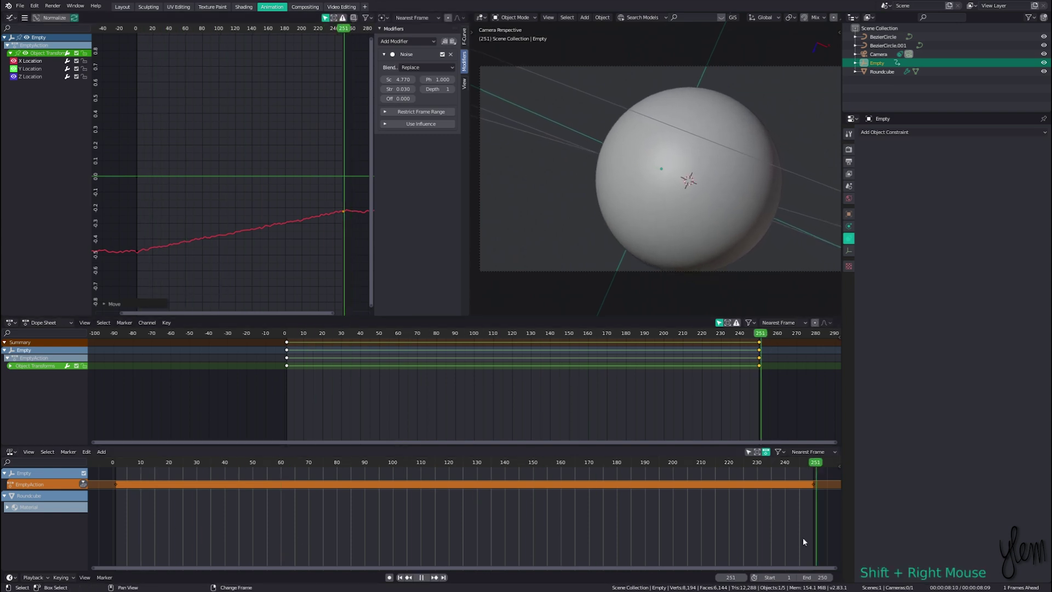
key(ctrl+z)
key(ctrl+z)
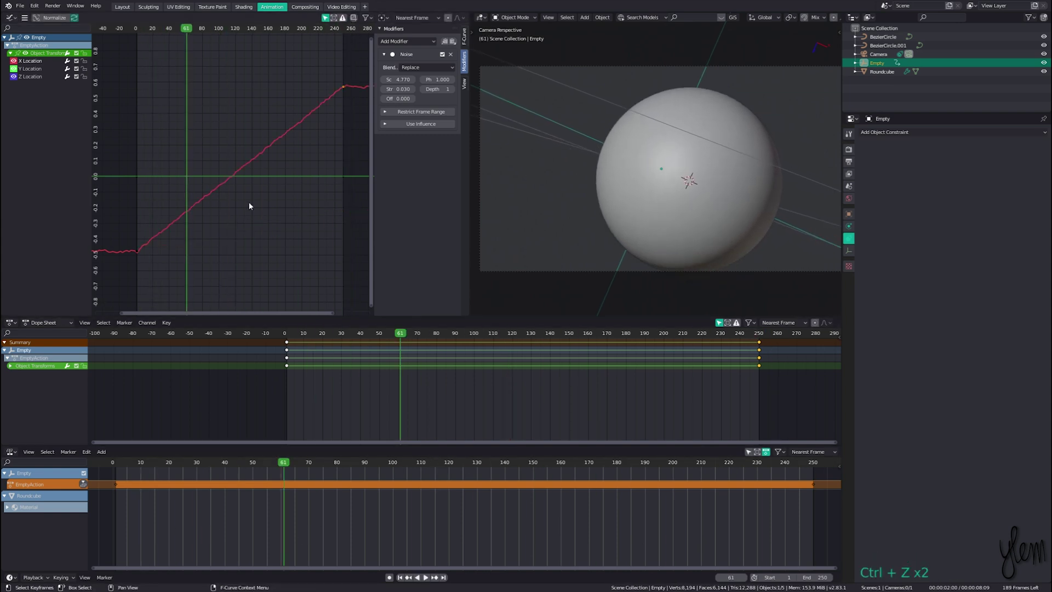
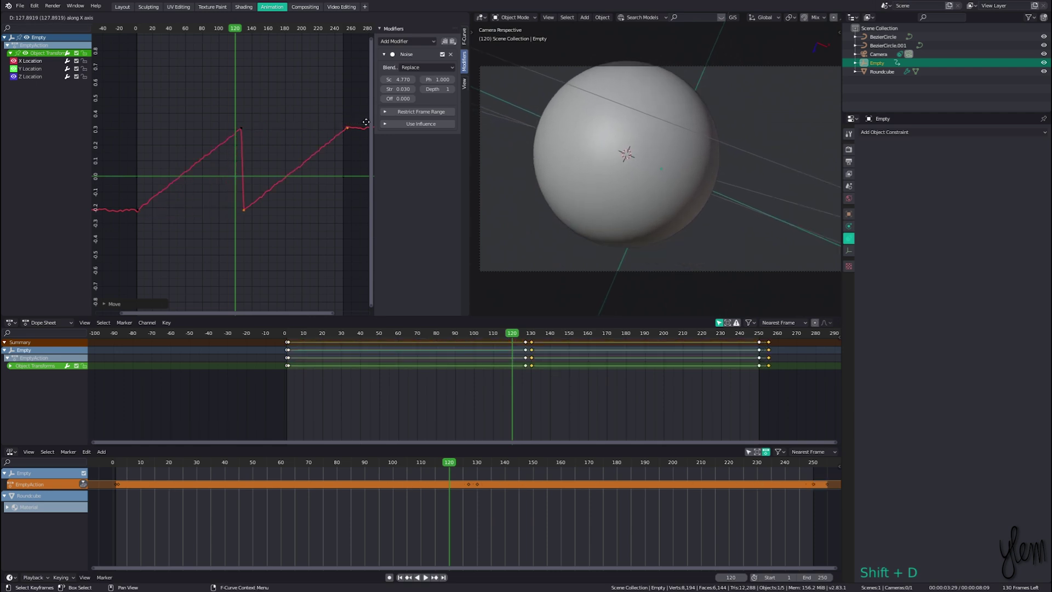
Duplicate the keyframes to about frame 128 so the ramp repeats as a sawtooth, previewing the animation
key(shift+space)
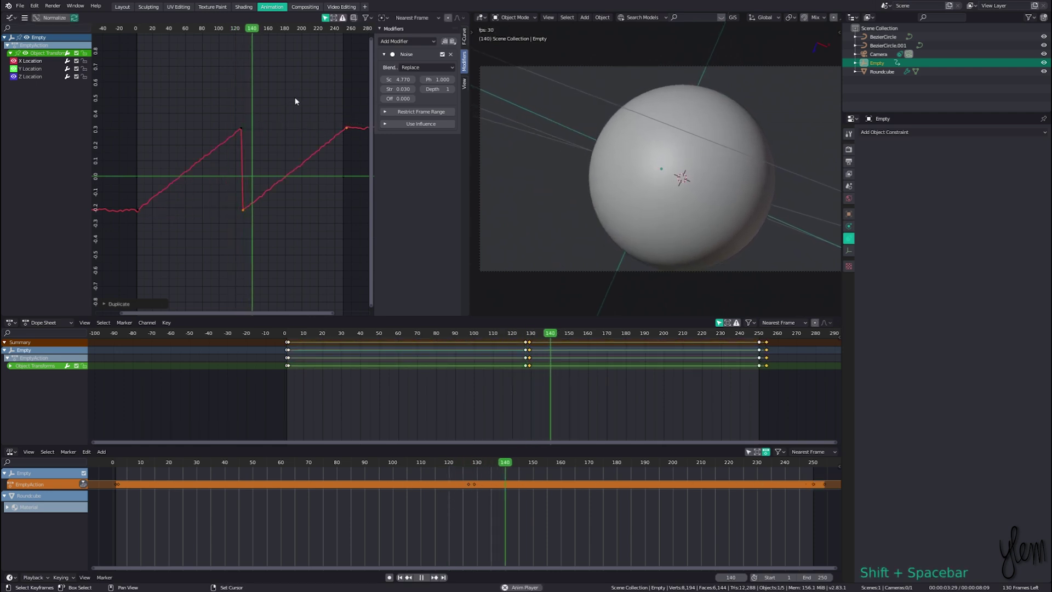
key(shift+space)
right_click(229, 133)
Duplicate the Roundcube sphere, shade it smooth and move Roundcube.001 aside from the original
middle_click(551, 261)
key(a)
key(ctrl+2)
right_click(565, 258)
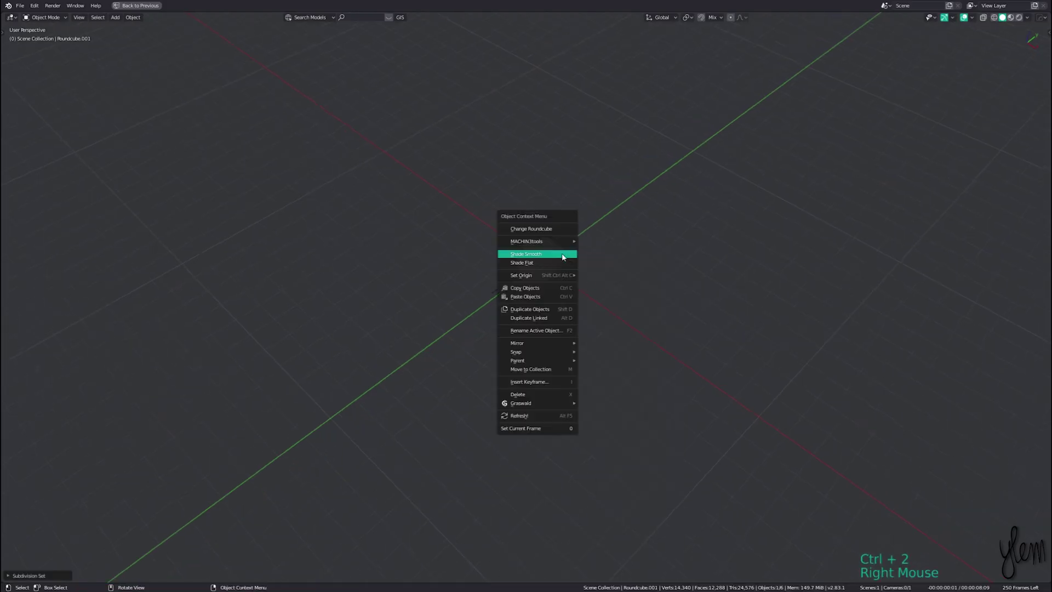
key(g)
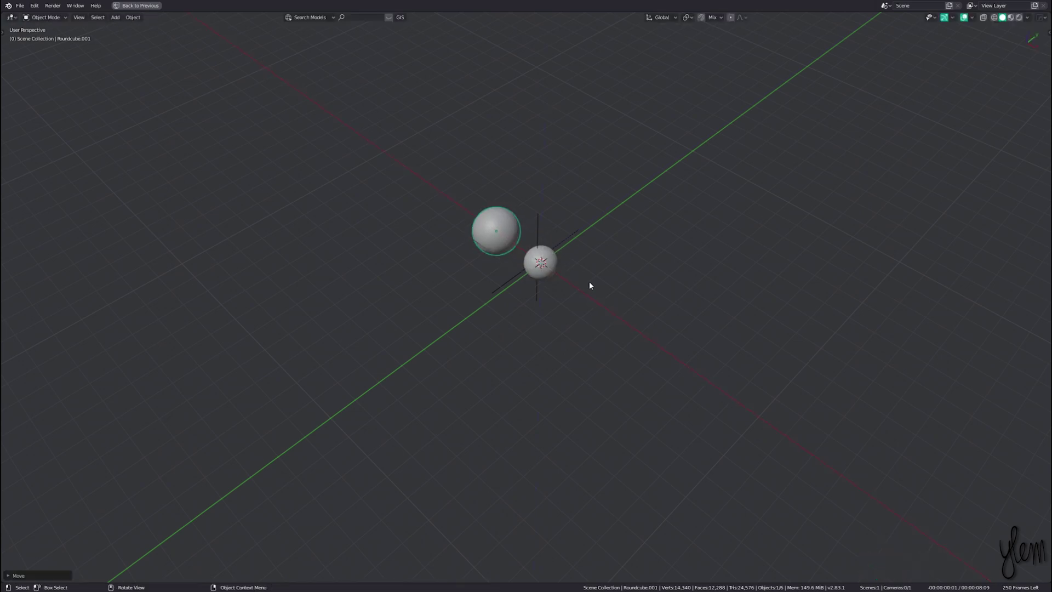
scroll(down, 3)
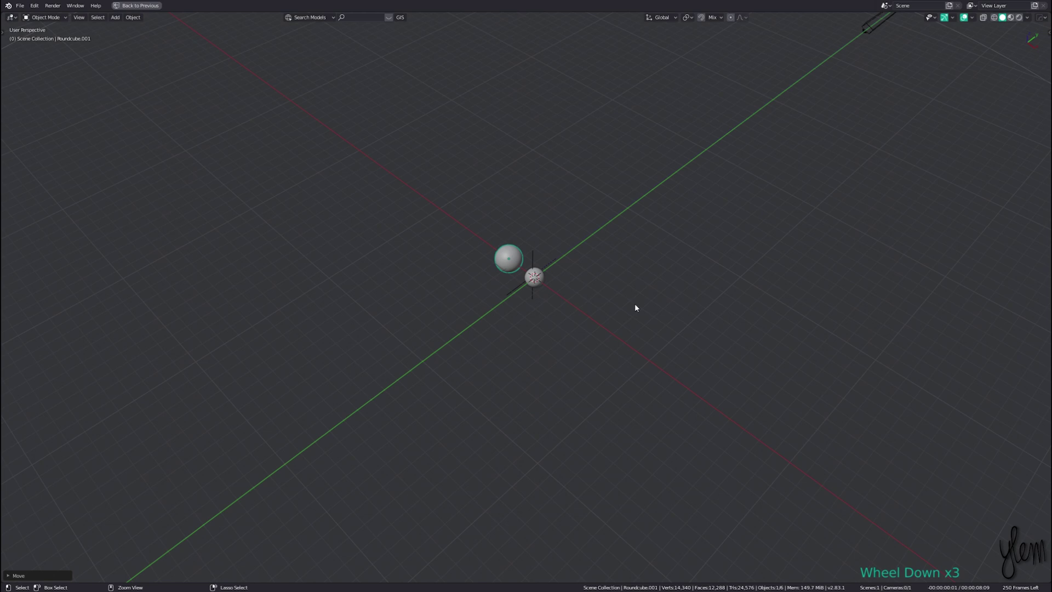
key(ctrl+space)
Add a Follow Path constraint to Roundcube.001 and start picking BezierCircle.001 as its target
click(996, 178)
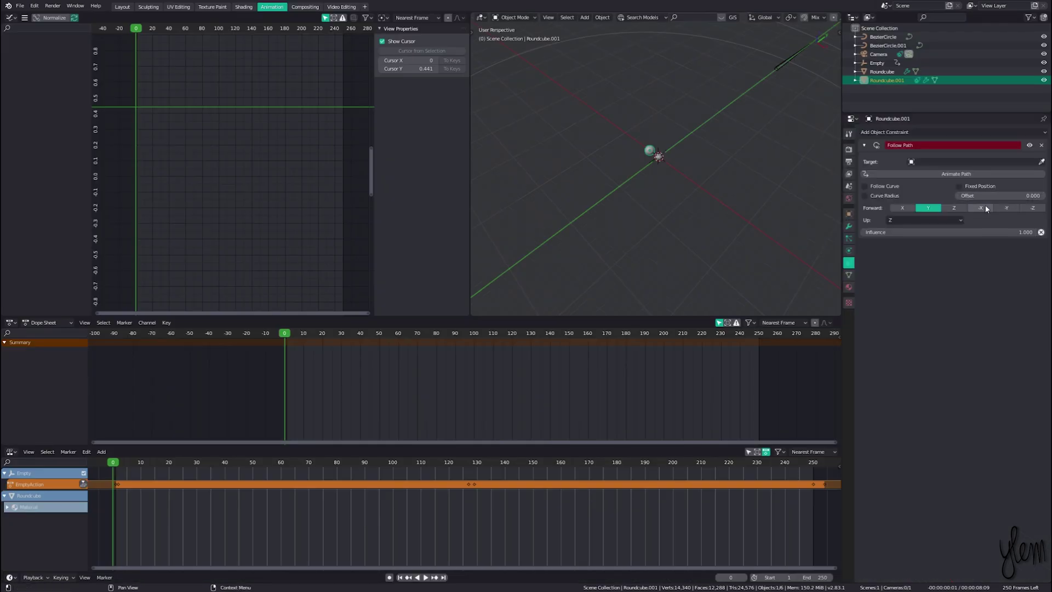
click(1045, 165)
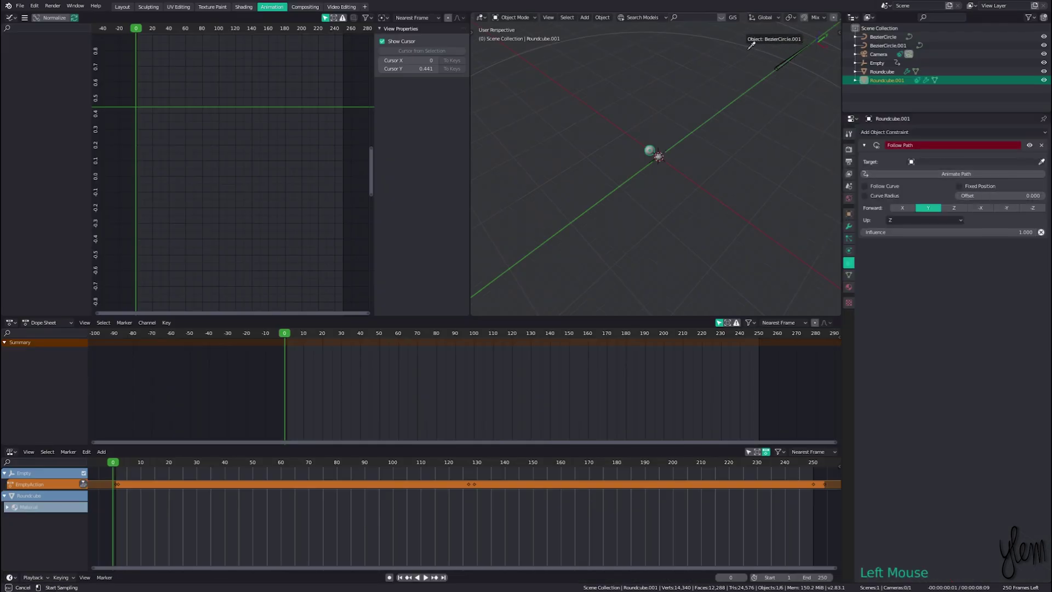
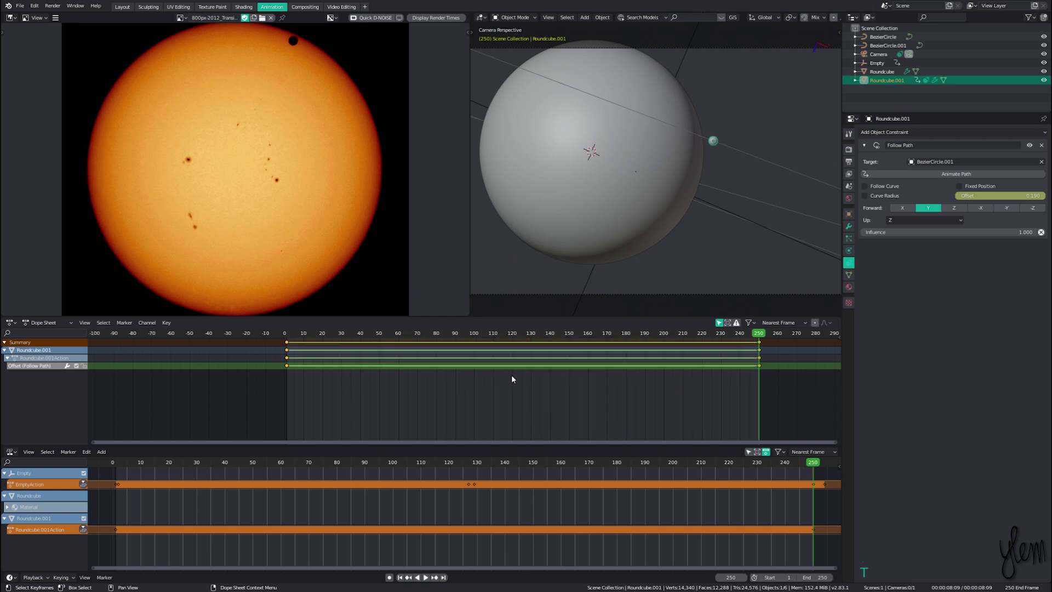
Switch the camera view to Rendered viewport shading
key(shift+space)
key(ctrl+shift+r)
key(z)
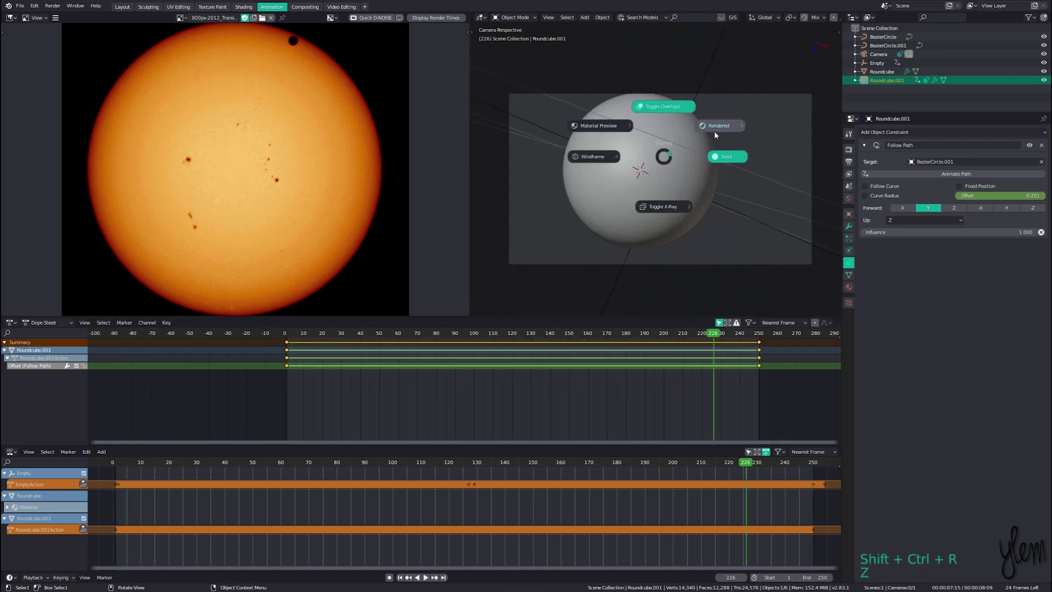
click(852, 153)
Check the Eevee render settings and inspect the star's Clouds texture in the Texture properties
click(1038, 183)
click(1038, 183)
scroll(up, 3)
middle_click(729, 180)
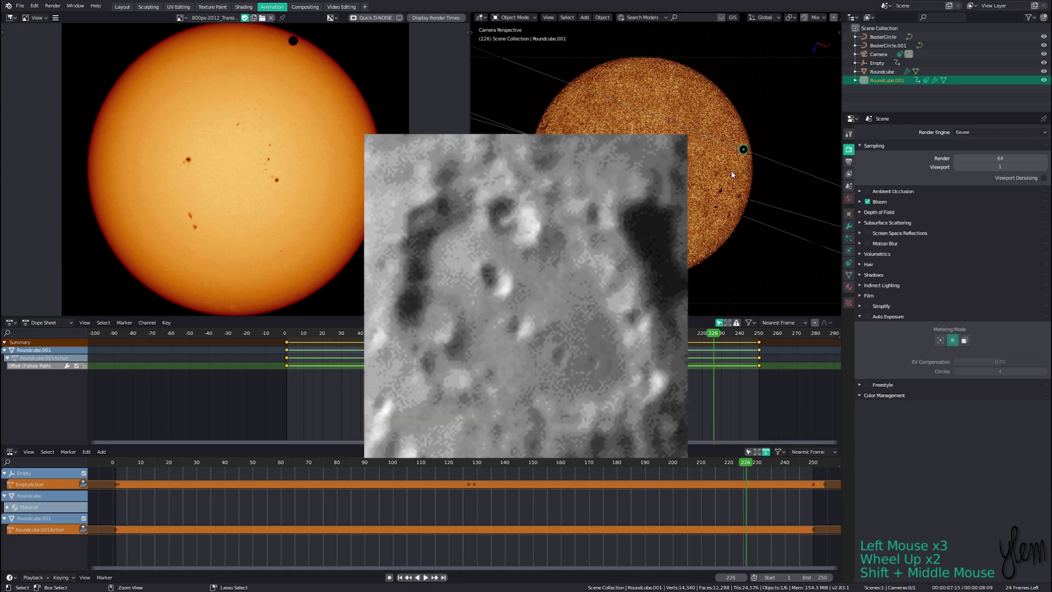
click(853, 310)
click(885, 148)
click(917, 165)
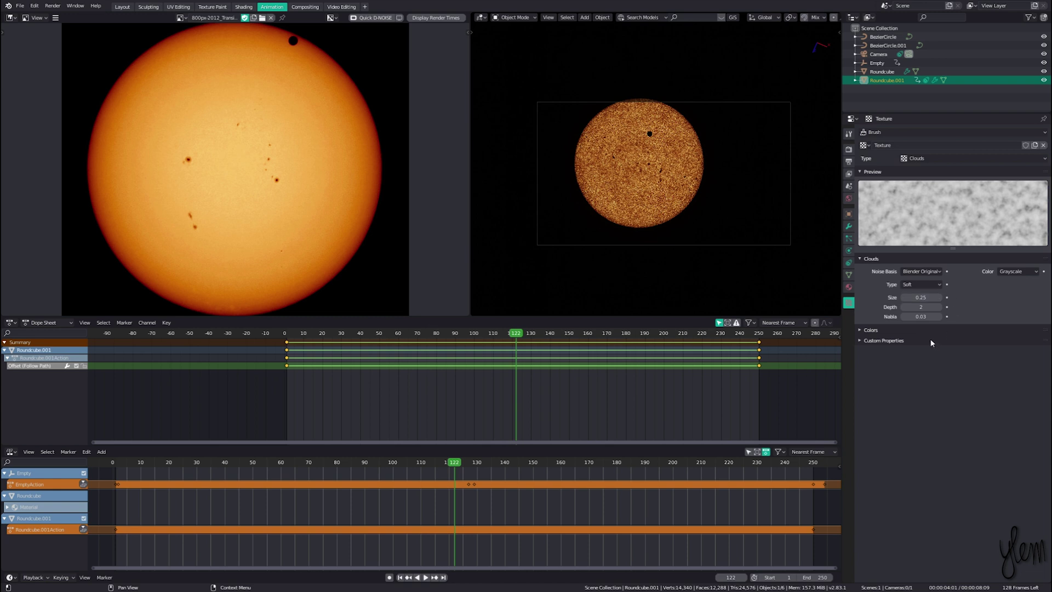
Create Scene.001, reset Camera.001 and place it close to the plane, then set its lens to Orthographic
click(952, 8)
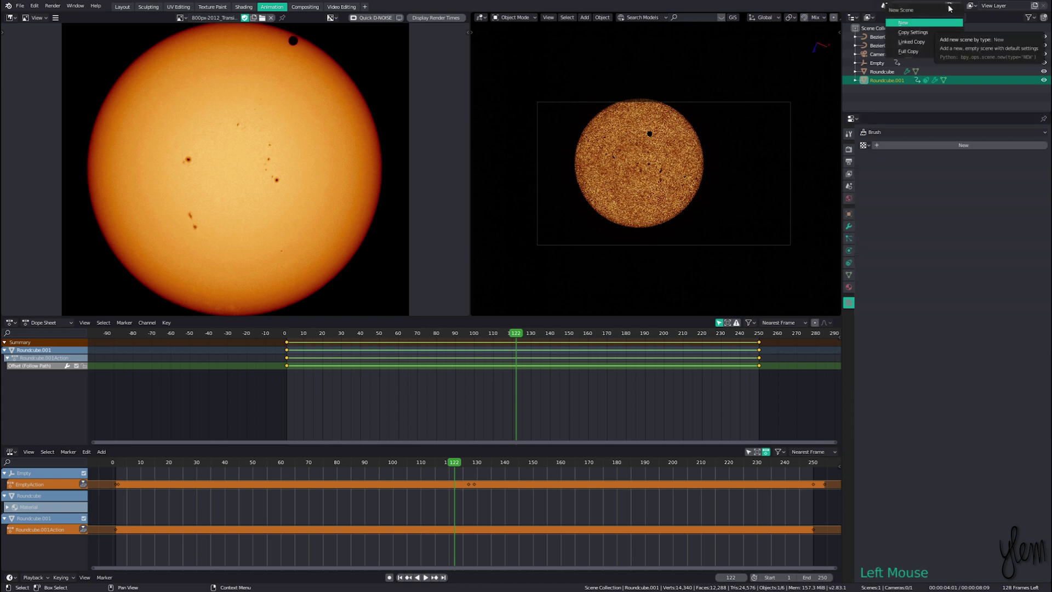
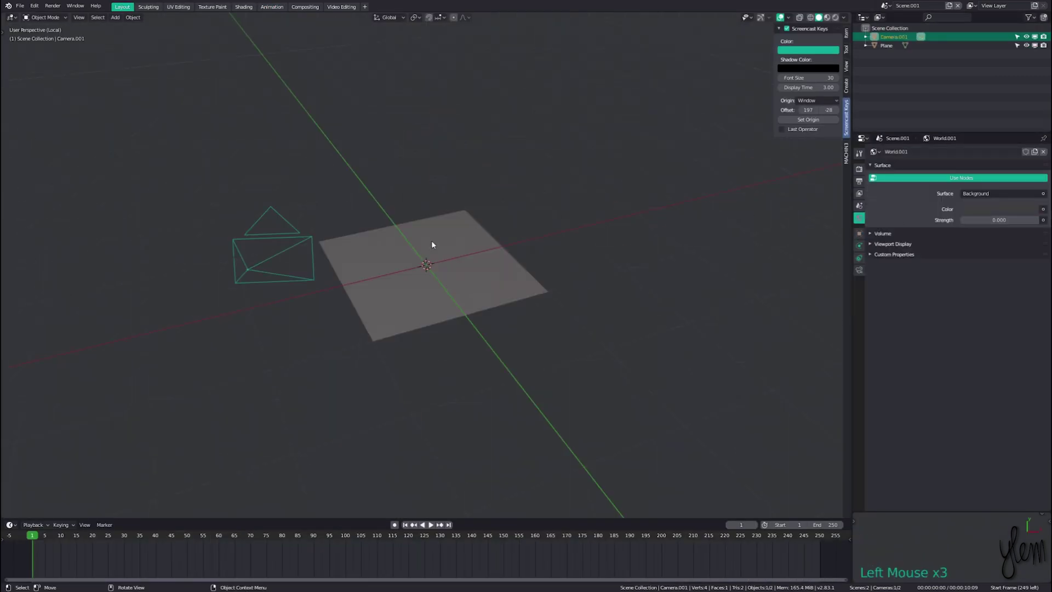
click(288, 249)
key(alt+g)
key(alt+r)
key(g)
click(984, 183)
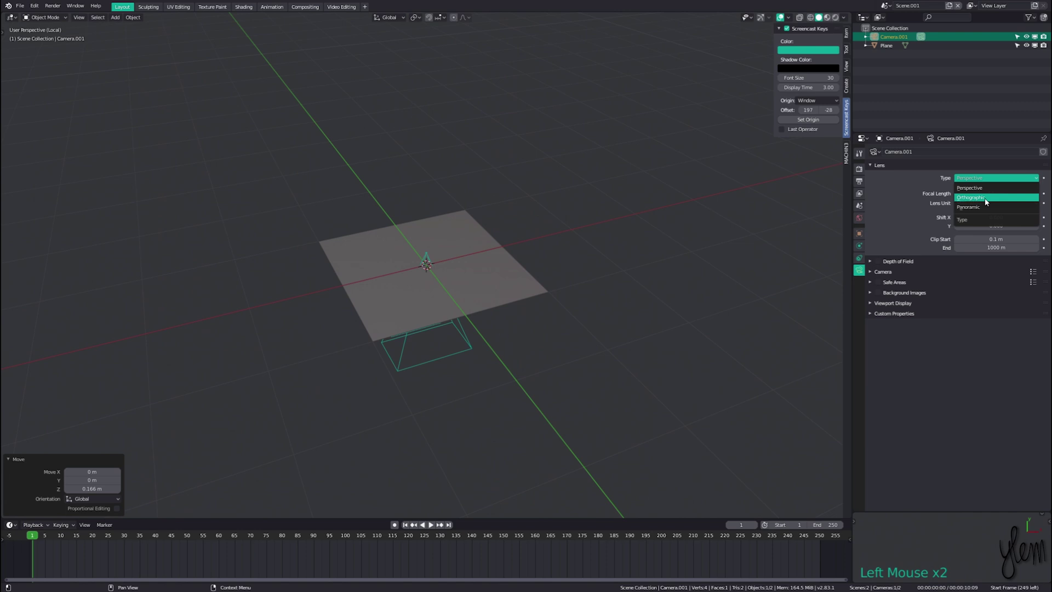